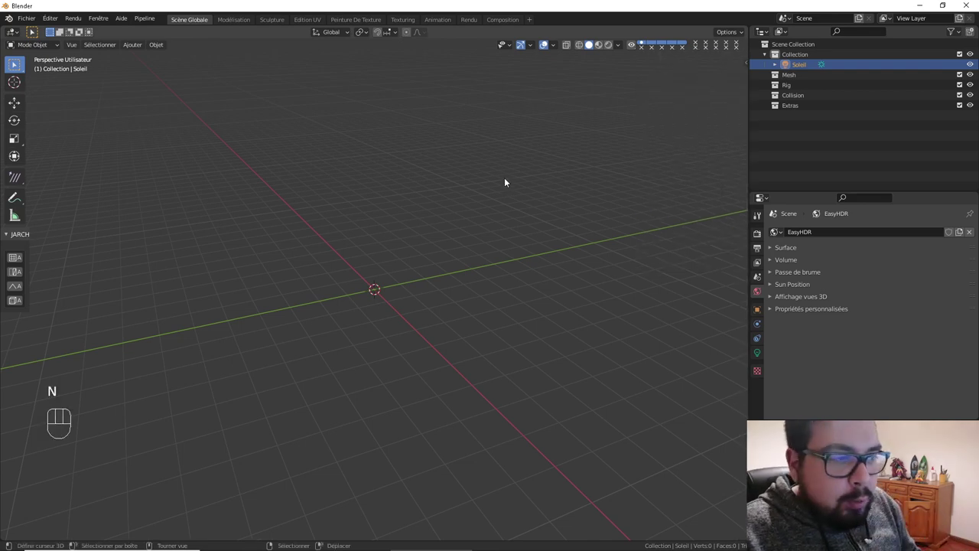
Add a cube and scale it into a thin, tall vertical post, viewed from the front
middle_click(487, 185)
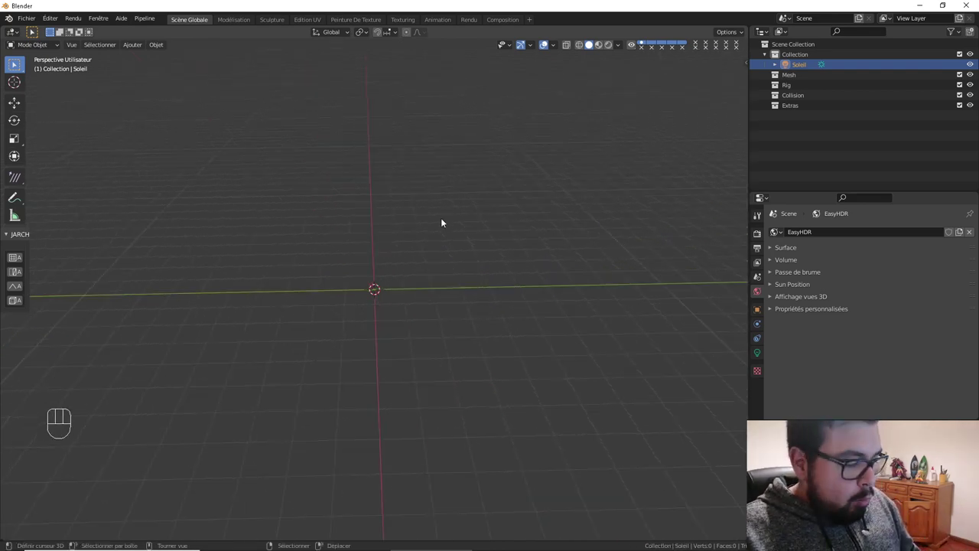
key("shift+a")
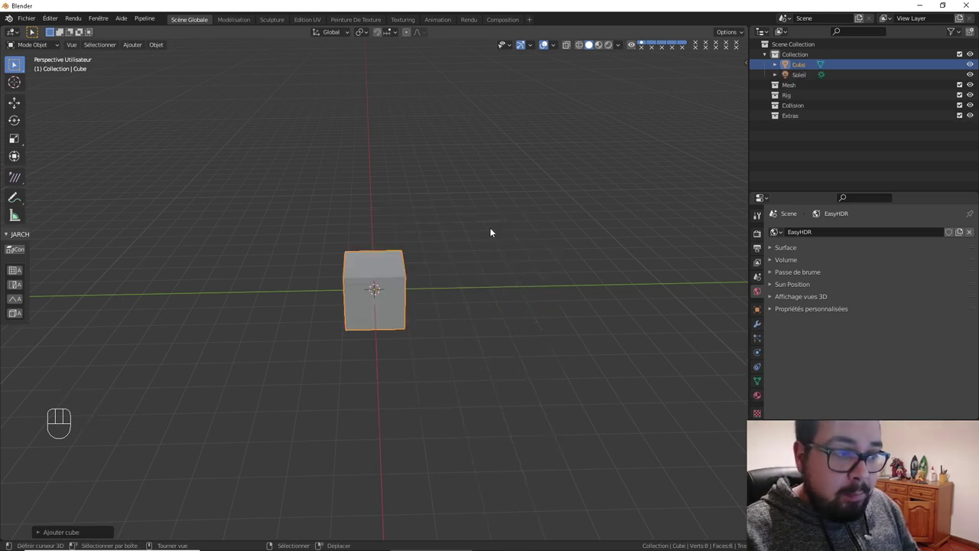
key("s")
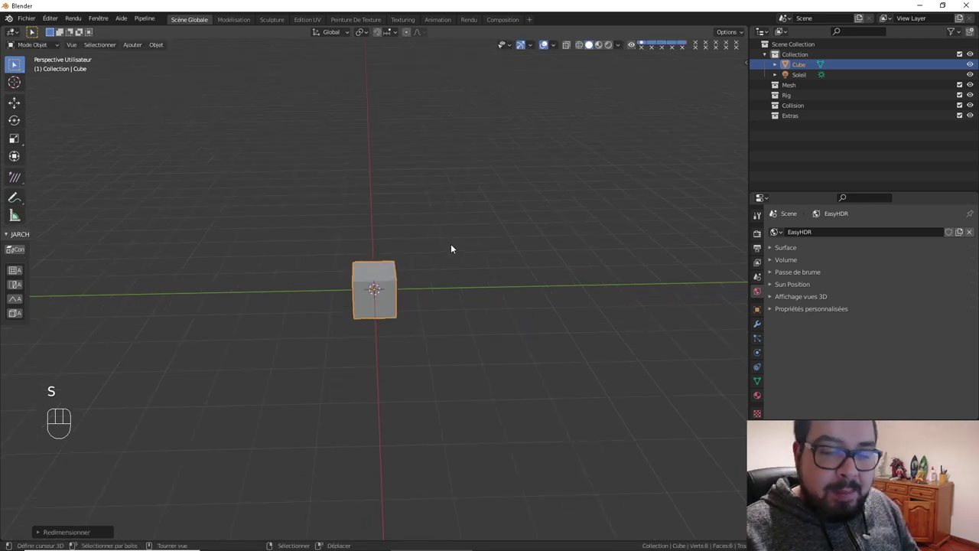
key("s")
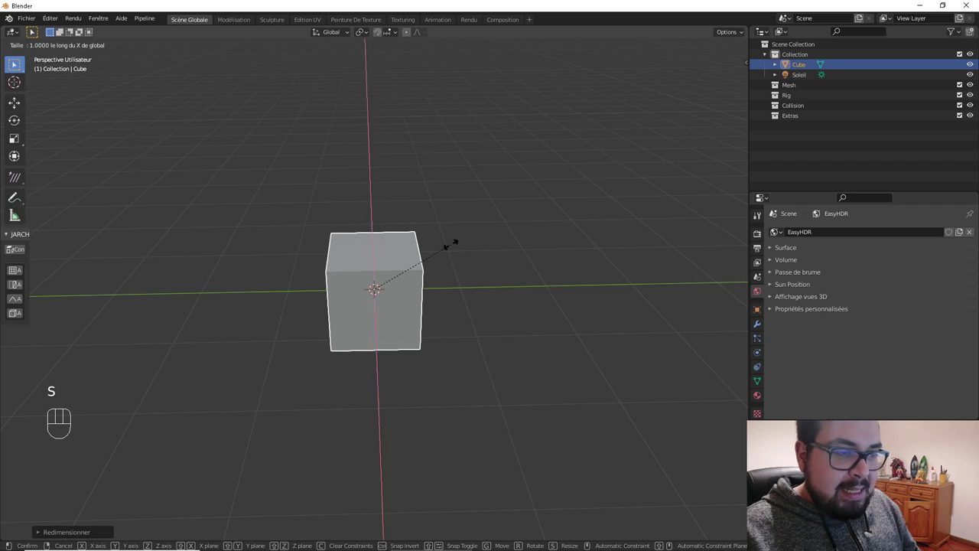
key("s")
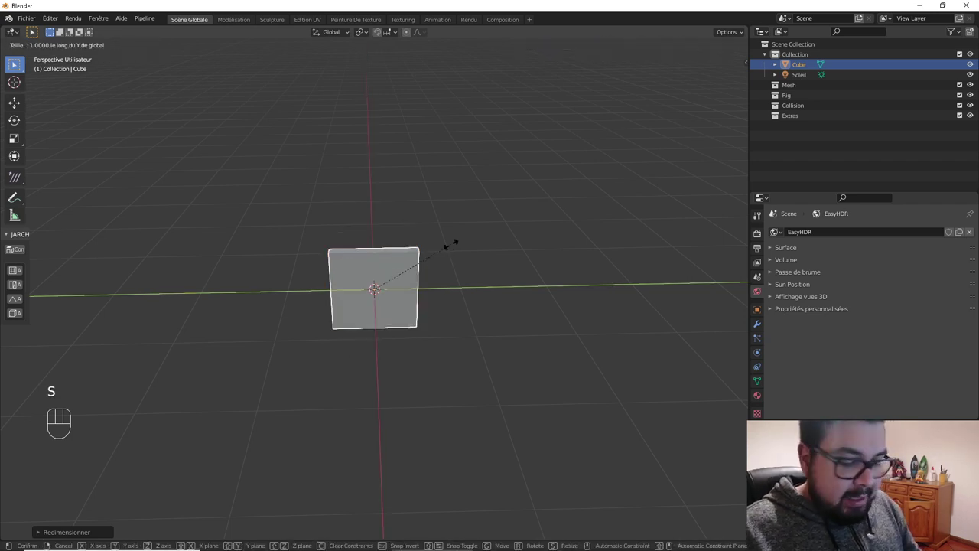
left_click_drag(421, 255, 436, 233)
key("KP_1")
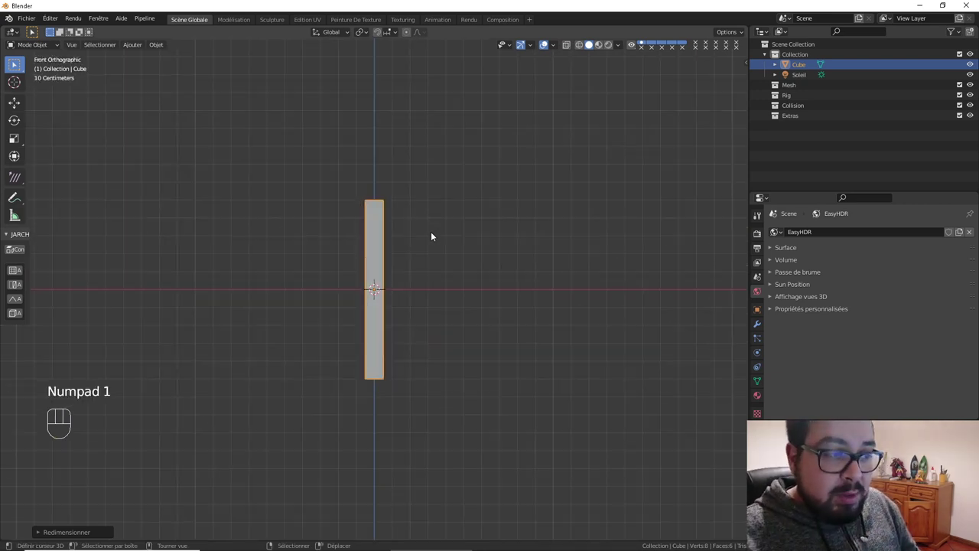
Raise the post's base onto the ground, move it left, and set its origin at the world centre
key("Tab")
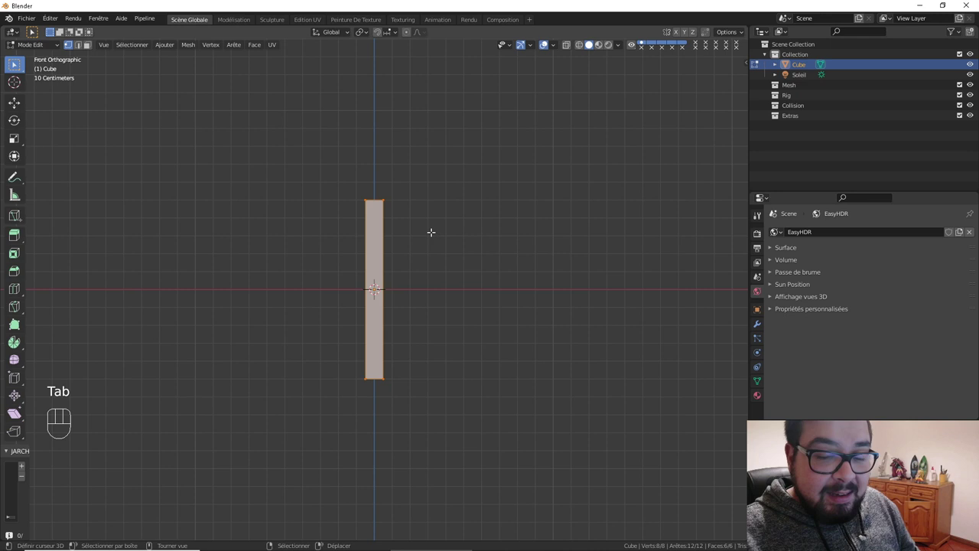
key("g")
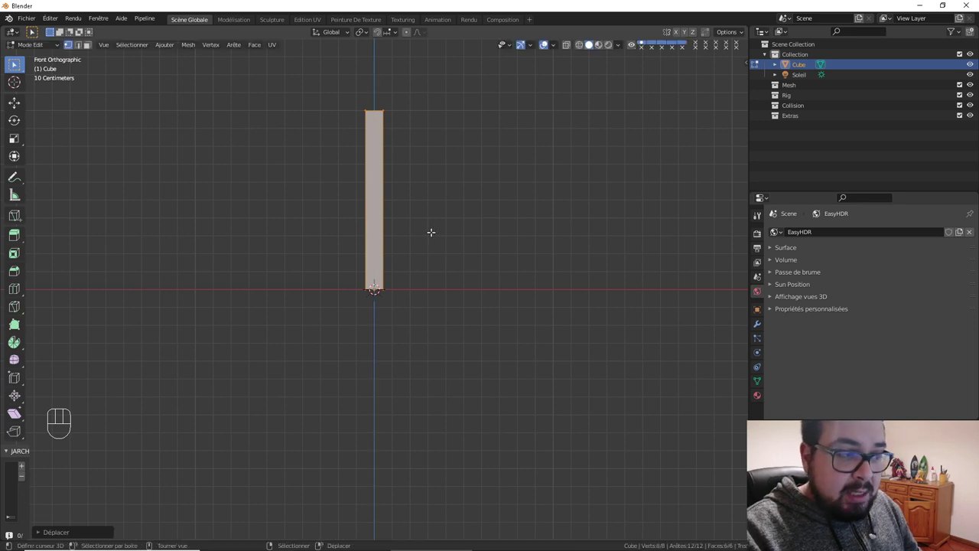
key("Tab")
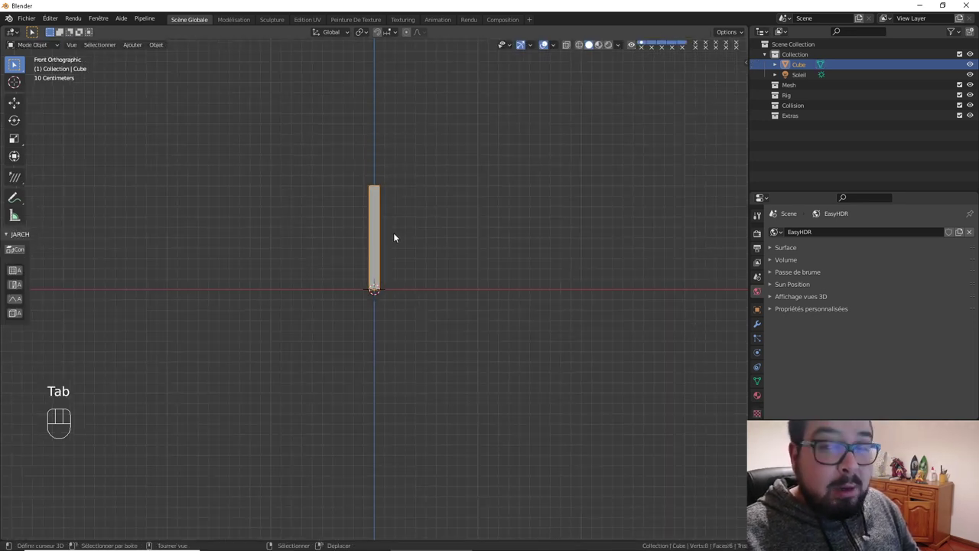
left_click_drag(388, 233, 448, 241)
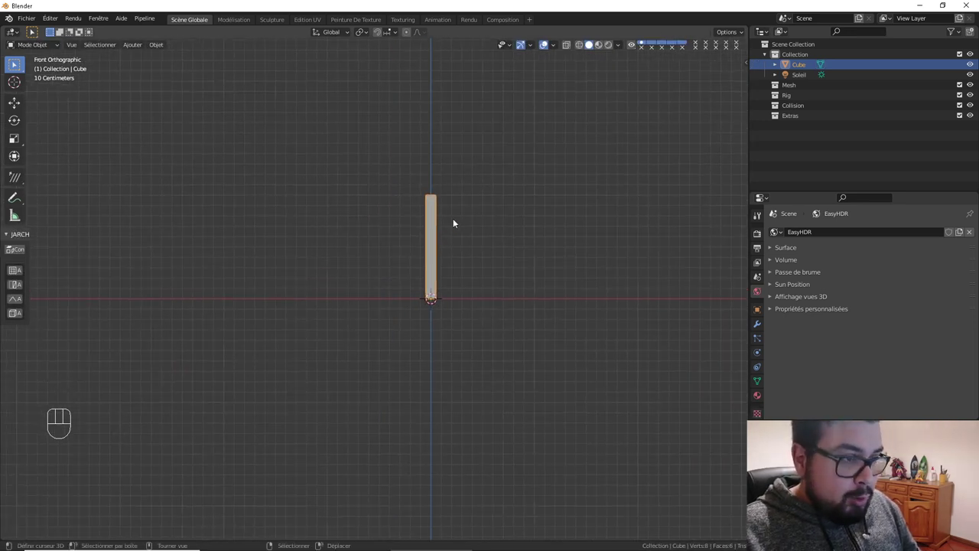
key("g")
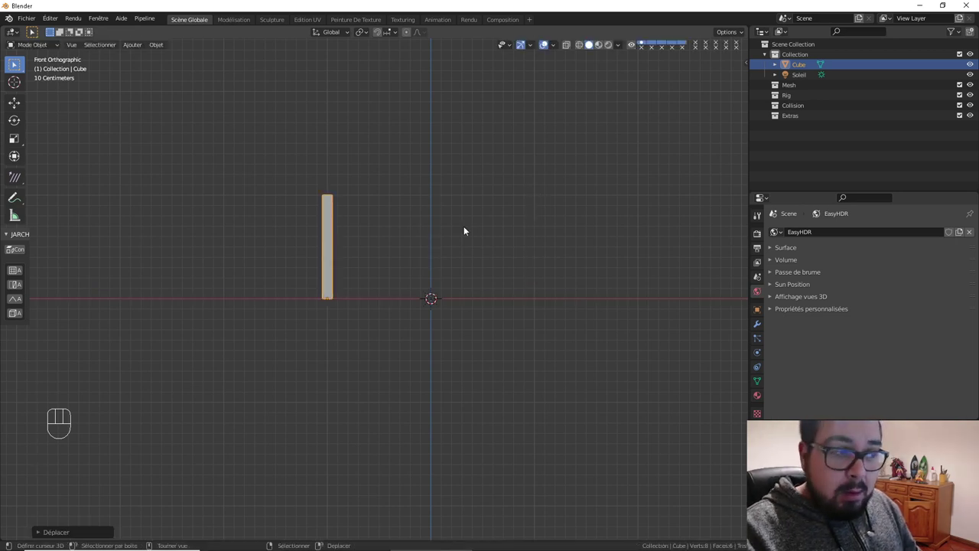
key("q")
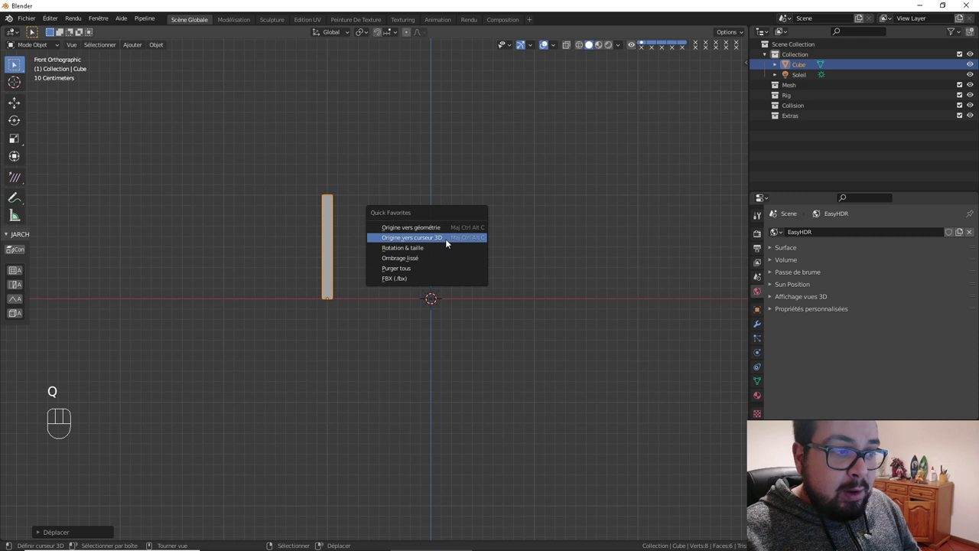
Mirror the post across X into a matching pair and stretch both taller along Z
left_click_drag(447, 250, 446, 299)
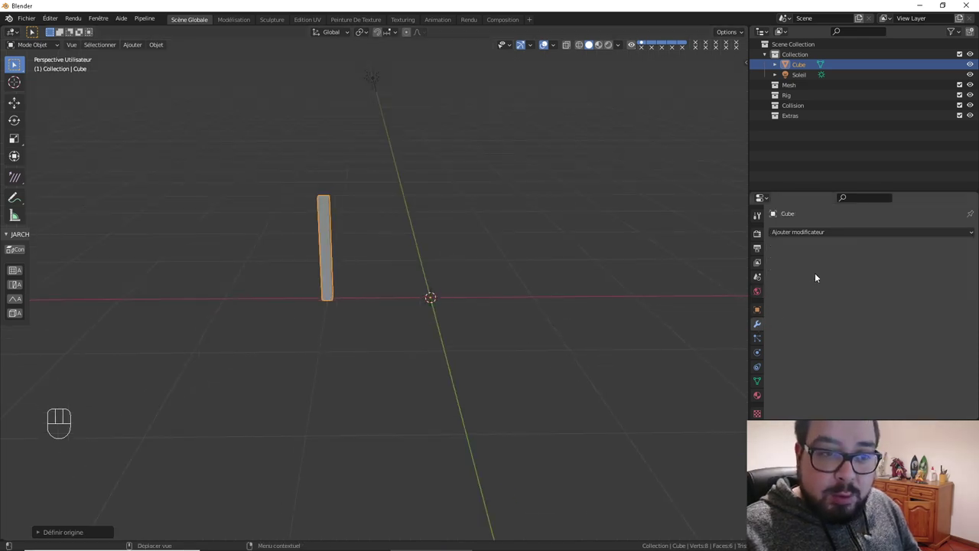
left_click_drag(838, 234, 749, 341)
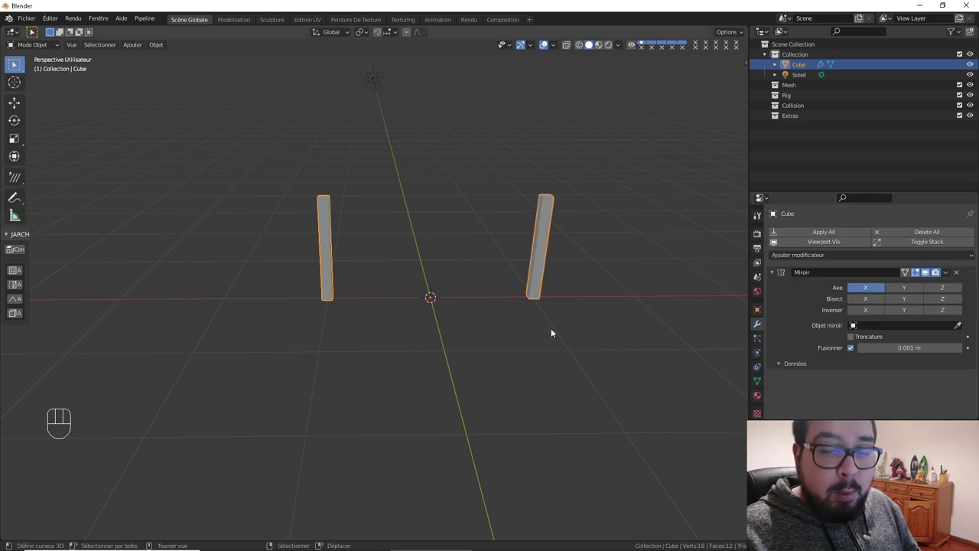
left_click_drag(554, 315, 564, 284)
left_click_drag(504, 260, 462, 267)
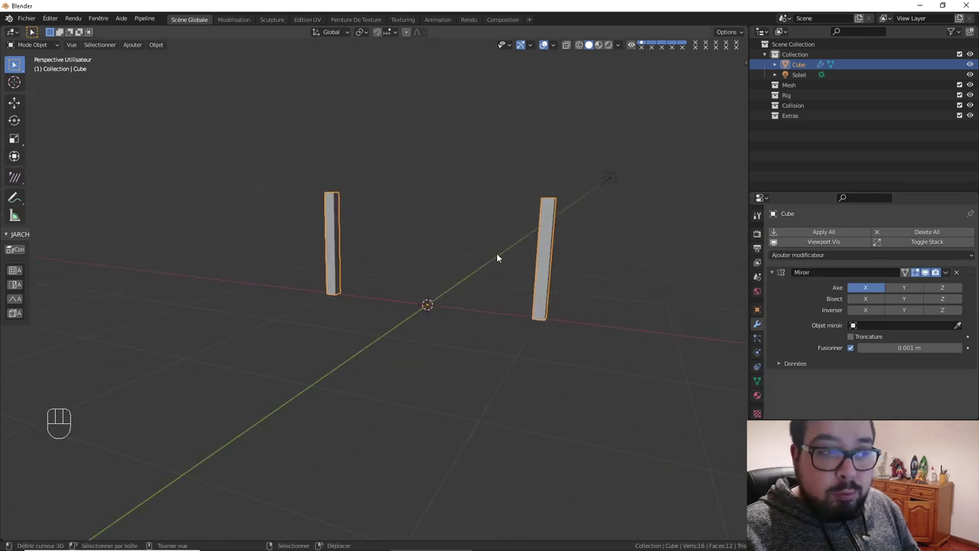
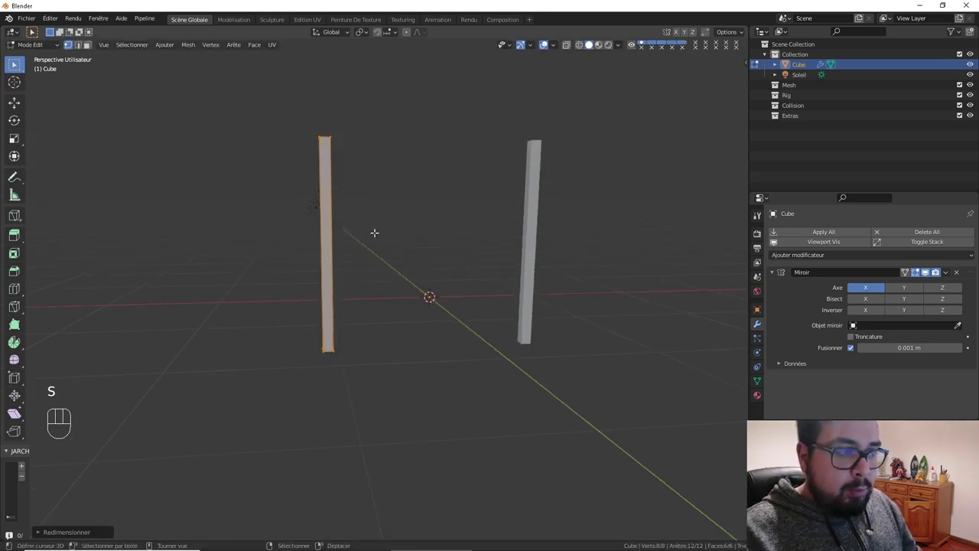
key("g")
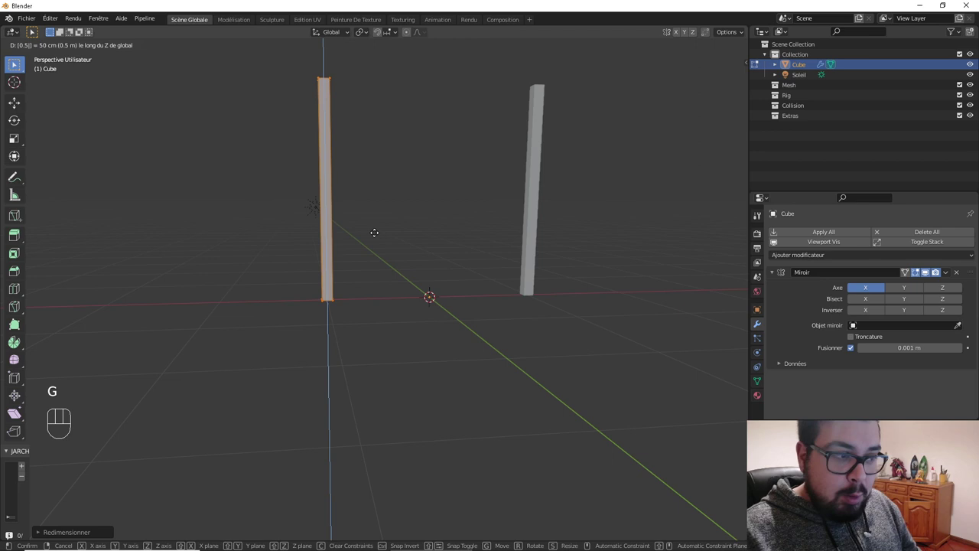
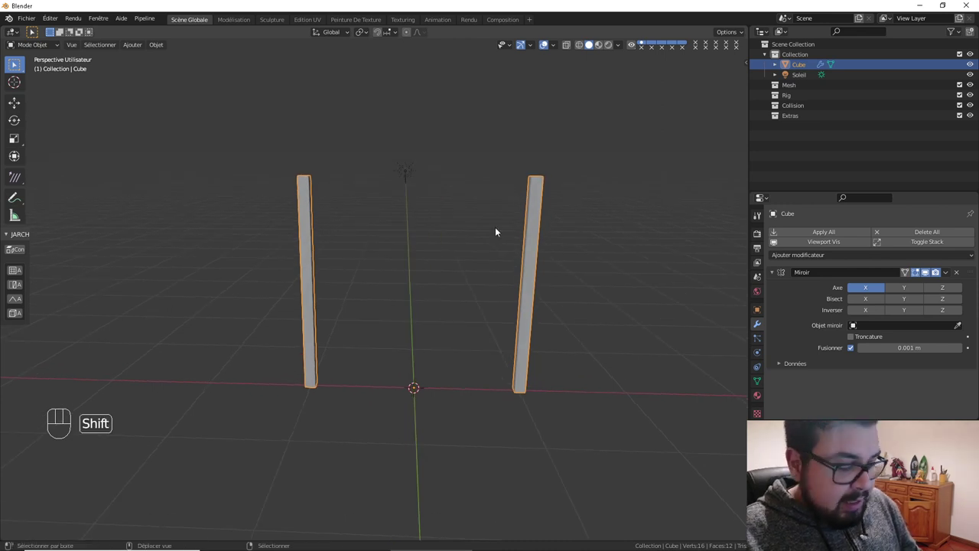
Add a second cube and shrink it down to a small block for the crossbar
key("shift+a")
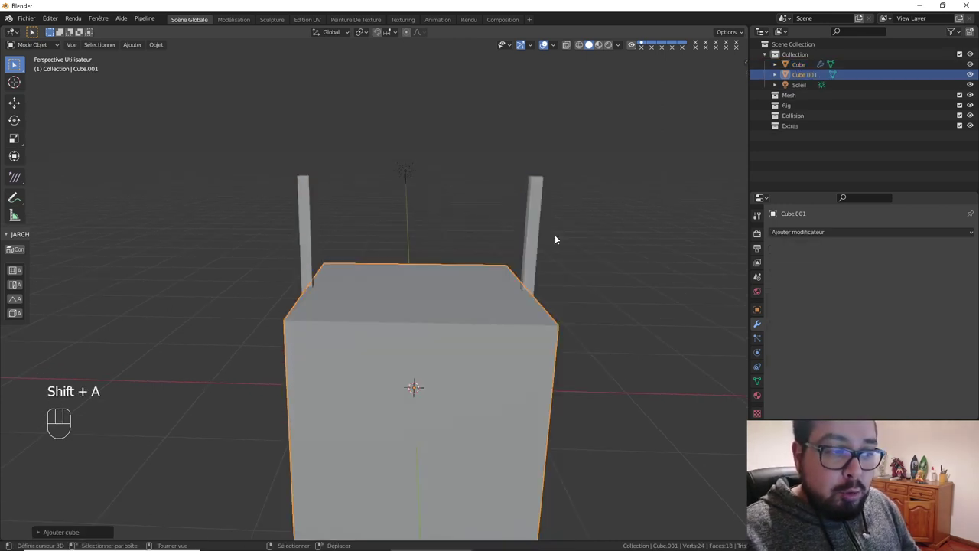
key("s")
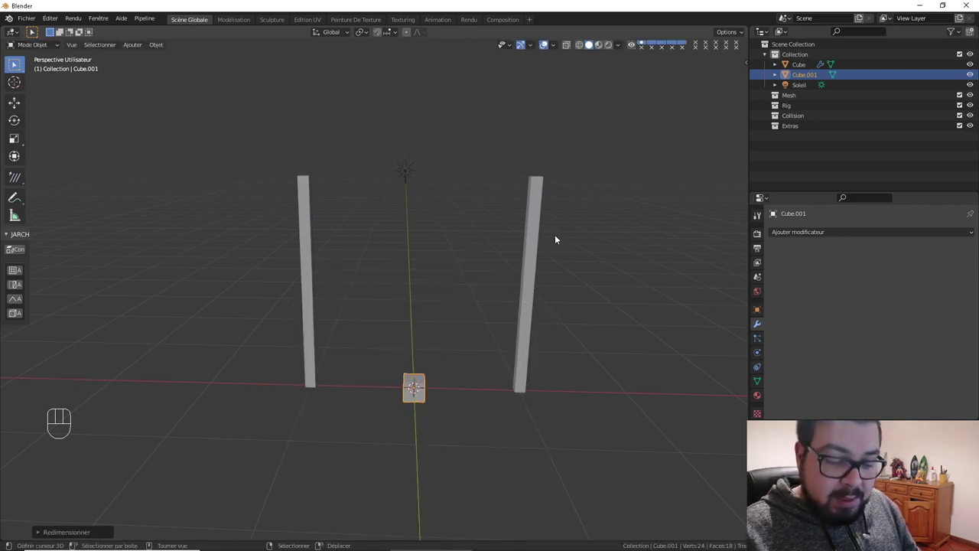
key("s")
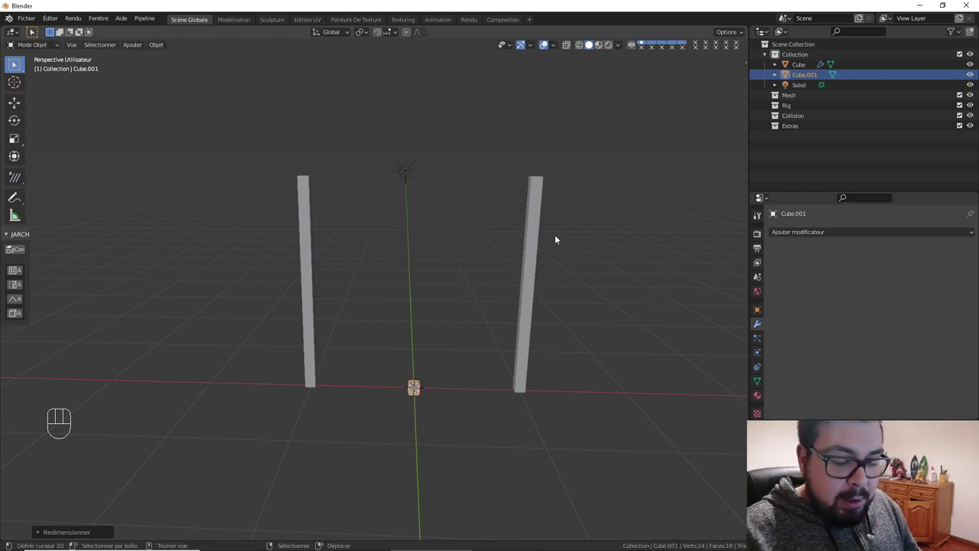
key("s")
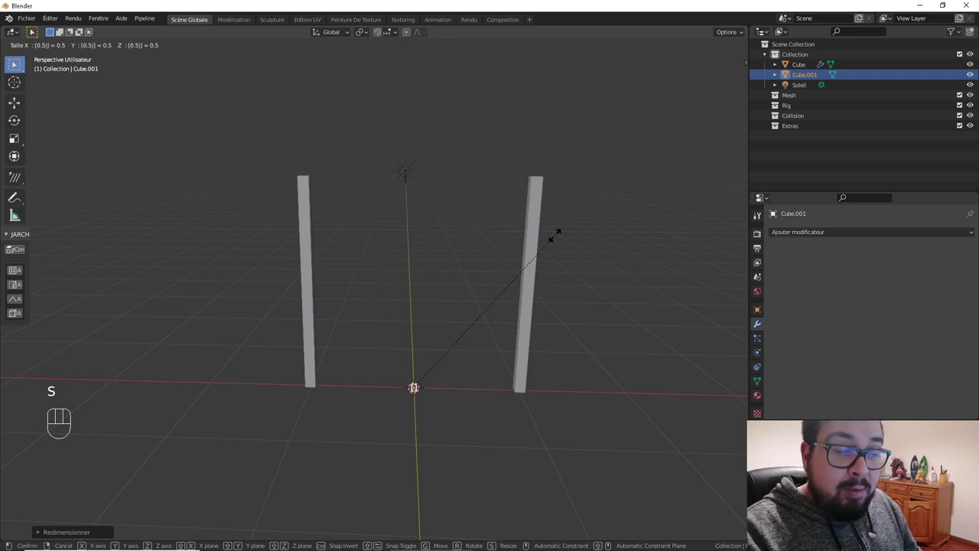
key("n")
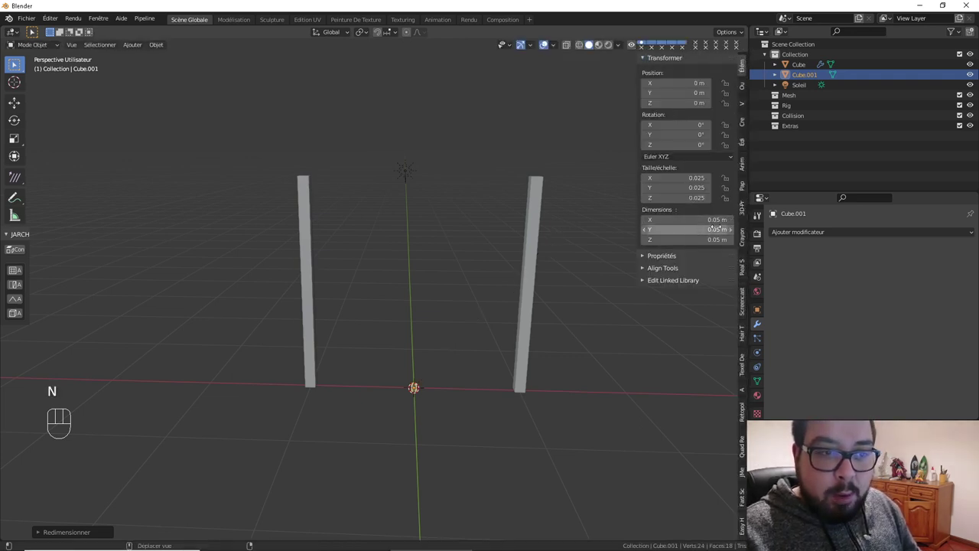
key("n")
Stretch the block along X into a 2 m bar and lift it up along Z toward the post tops
key("s")
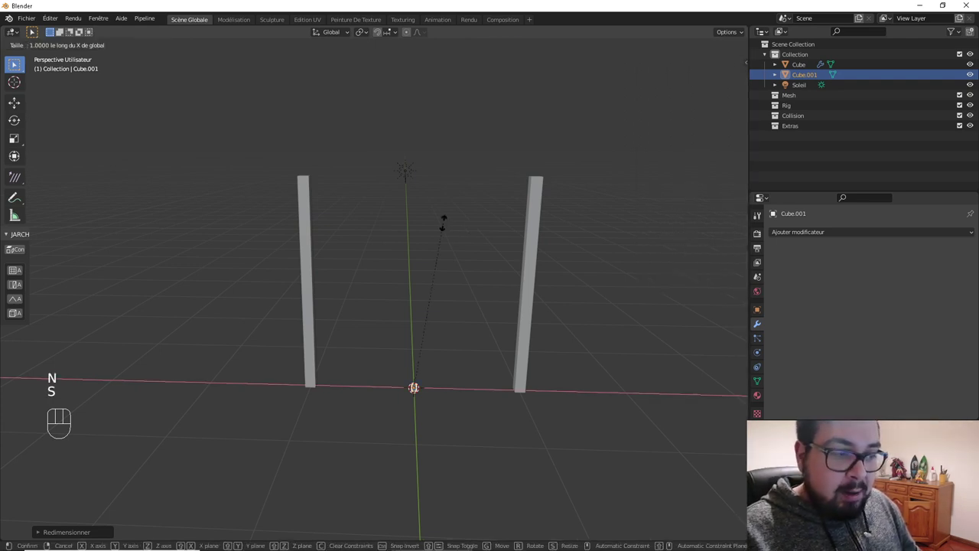
key("s")
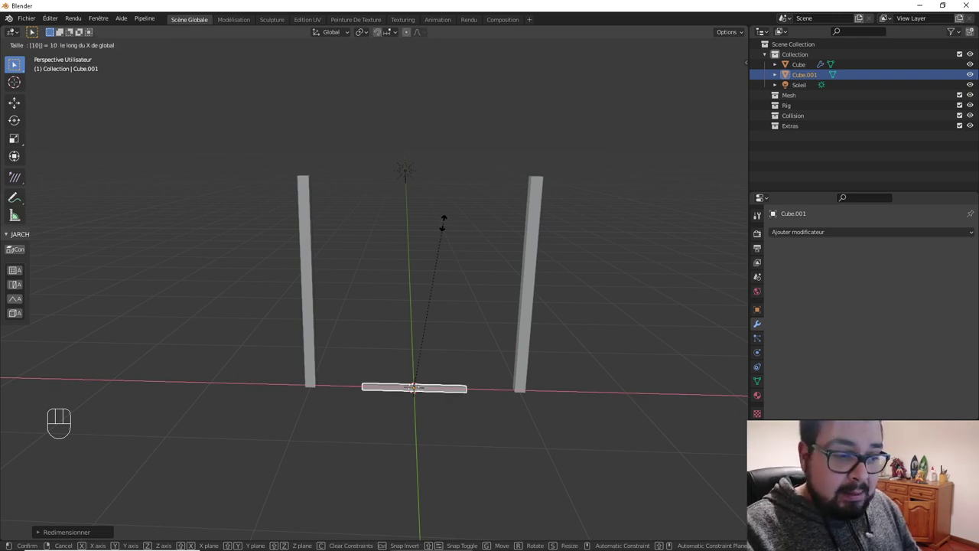
key("n")
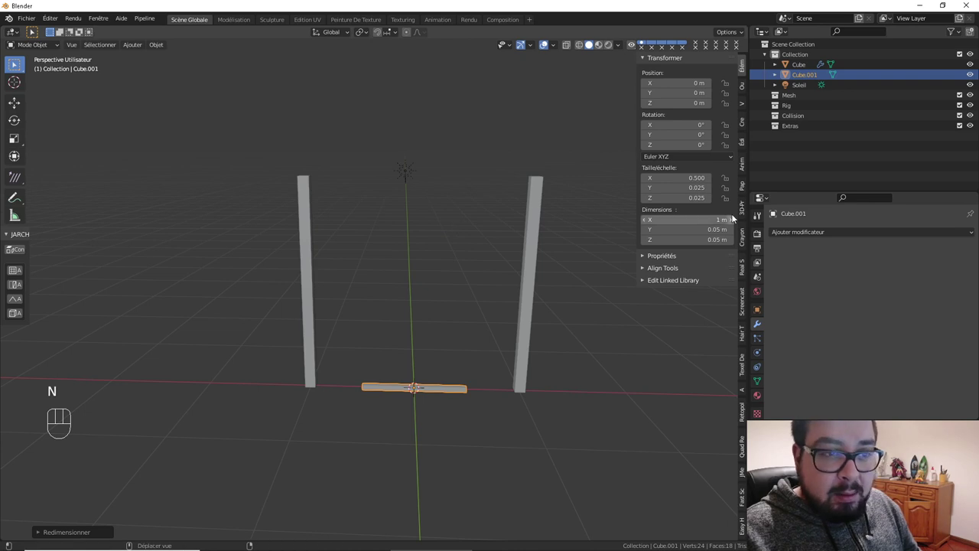
key("s")
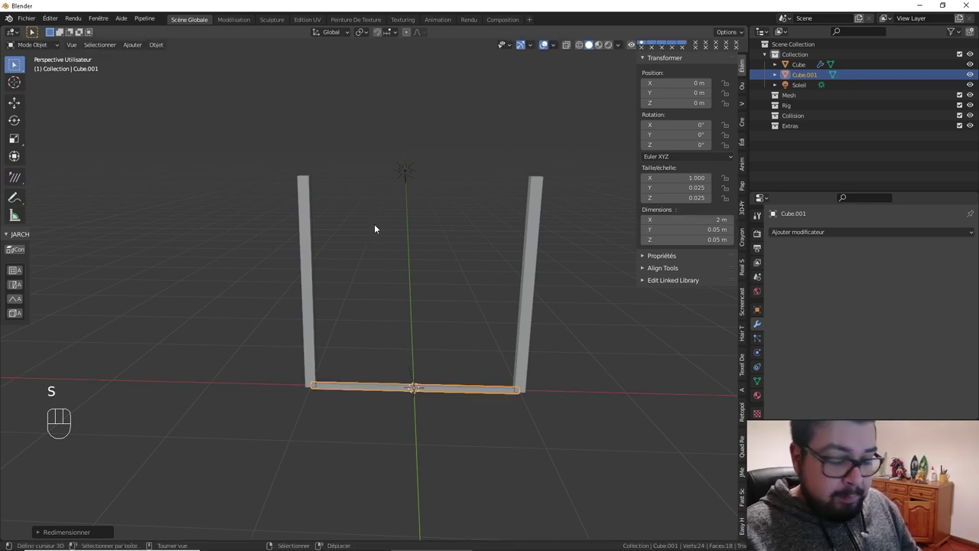
key("g")
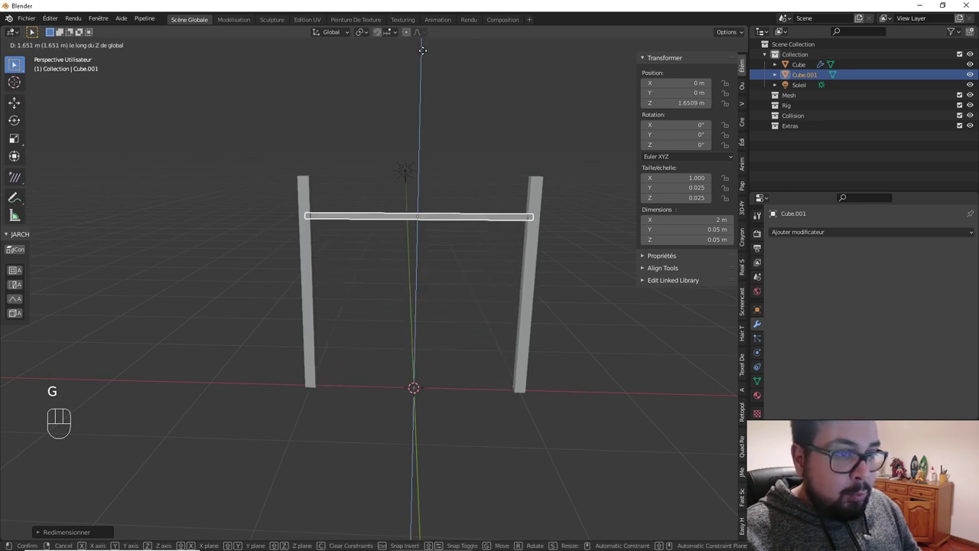
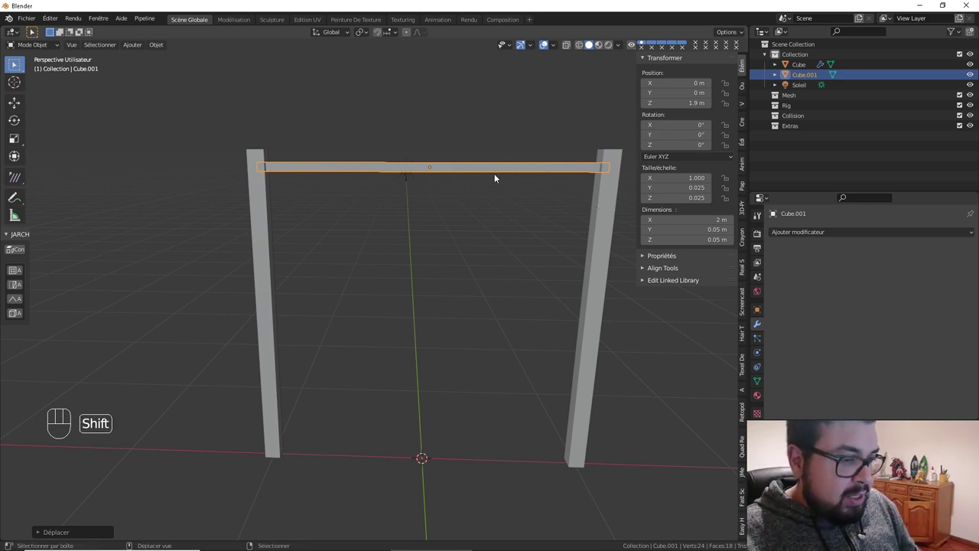
Duplicate the crossbar, shrink the copy to a short bar and tilt it 45° on Y
key("shift+s")
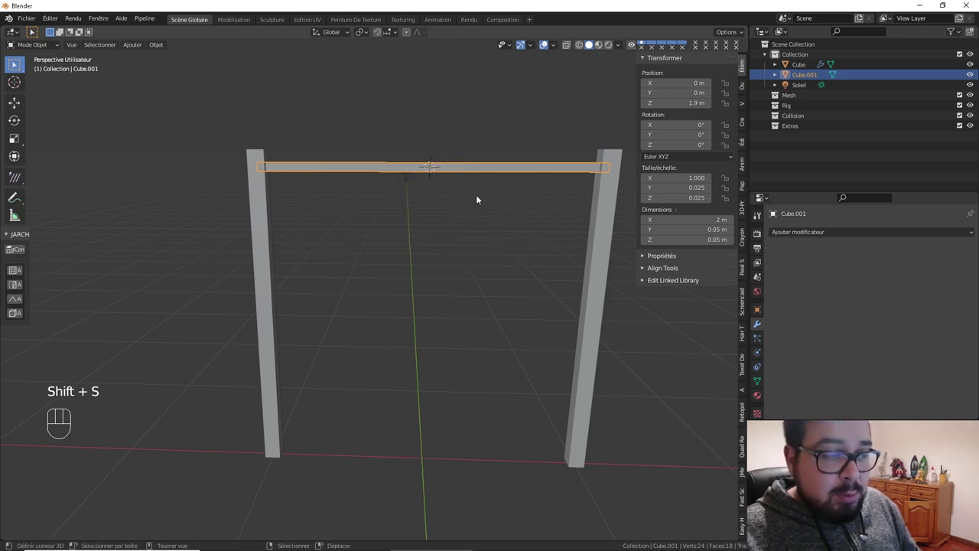
middle_click(451, 167)
key("shift+d")
key("s")
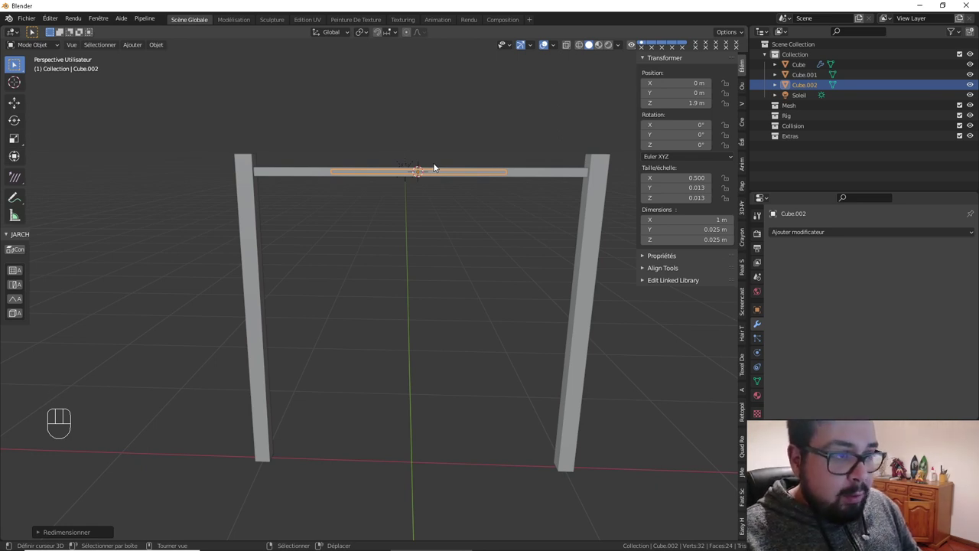
key("s")
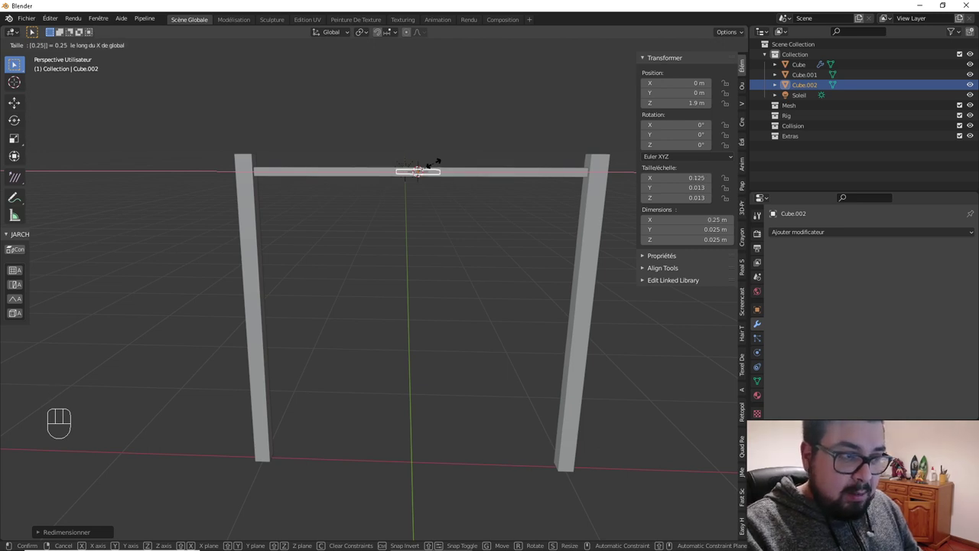
key("r")
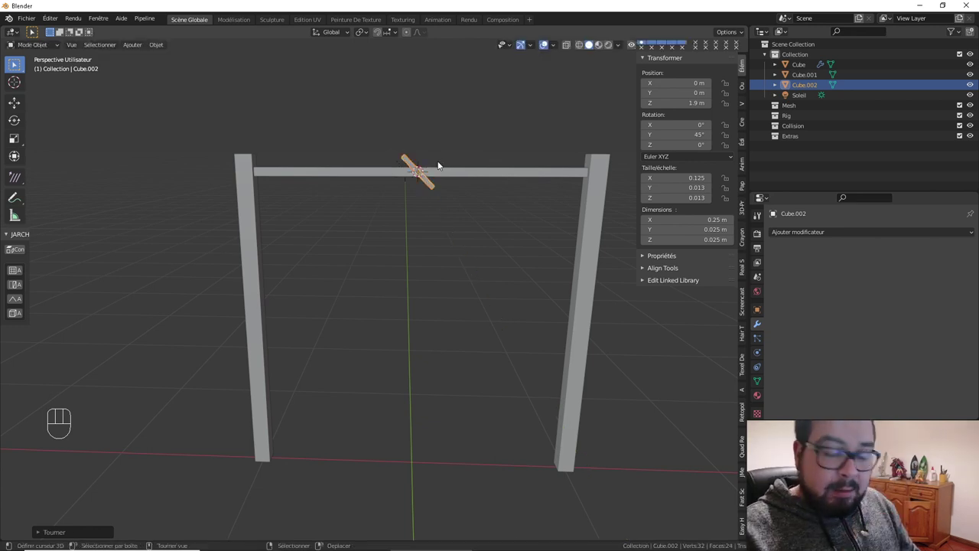
Move the tilted brace into the top-right corner between the beam and the right post
key("g")
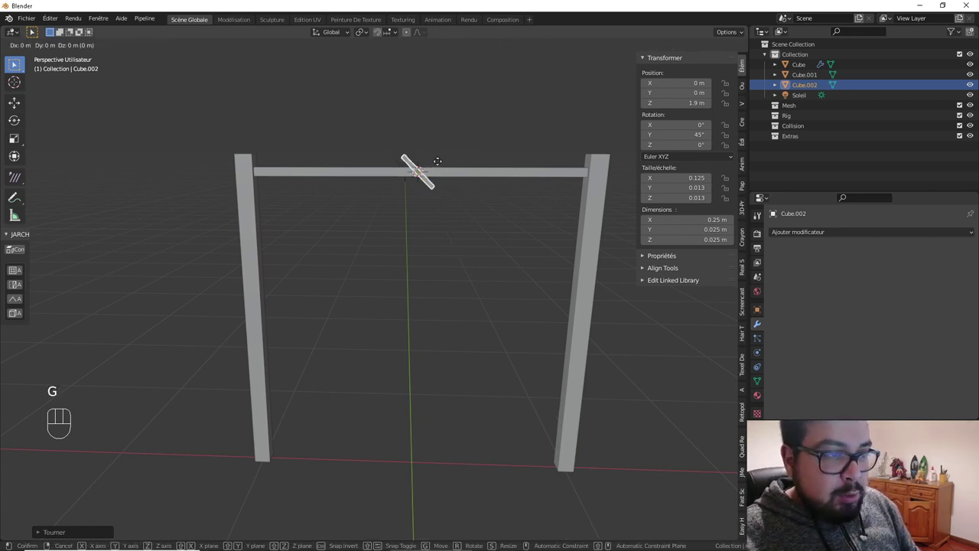
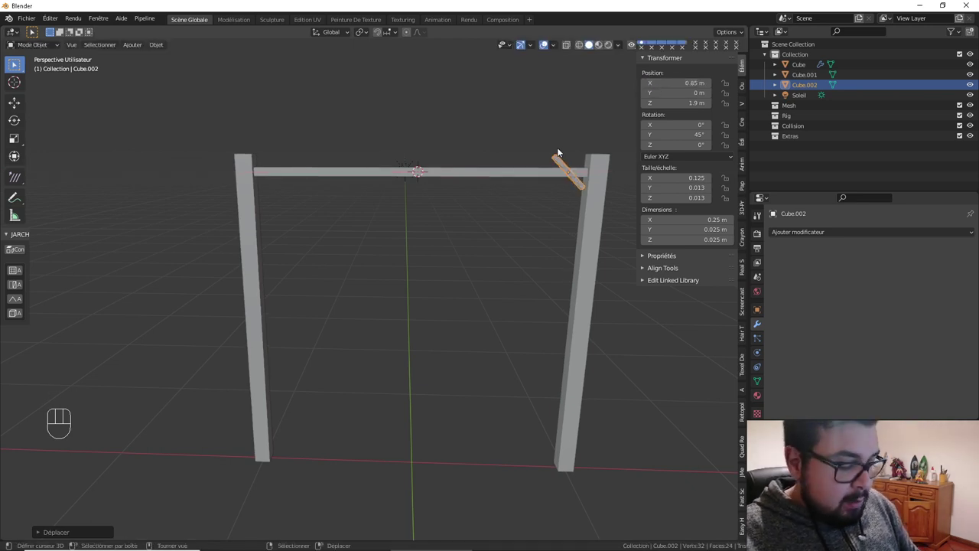
key("h")
key("ctrl+z")
key("g")
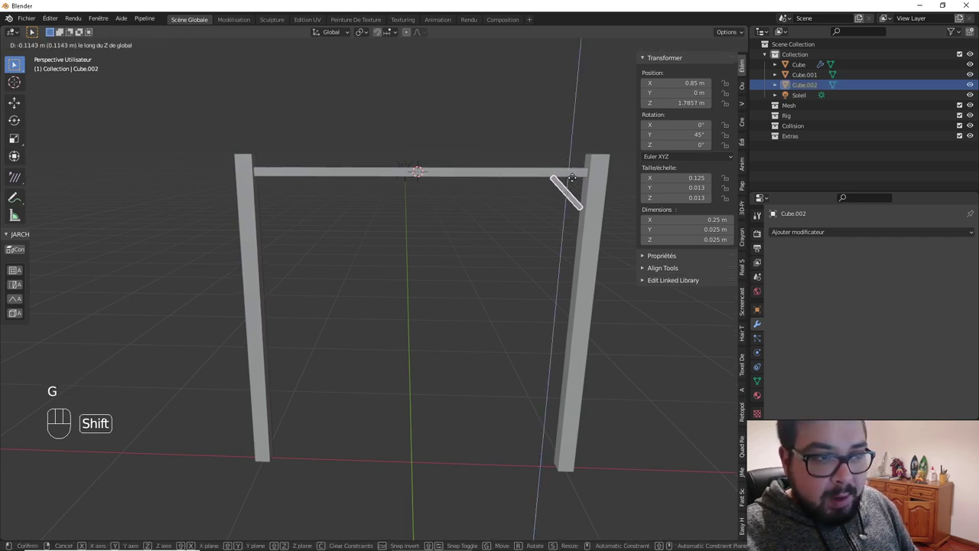
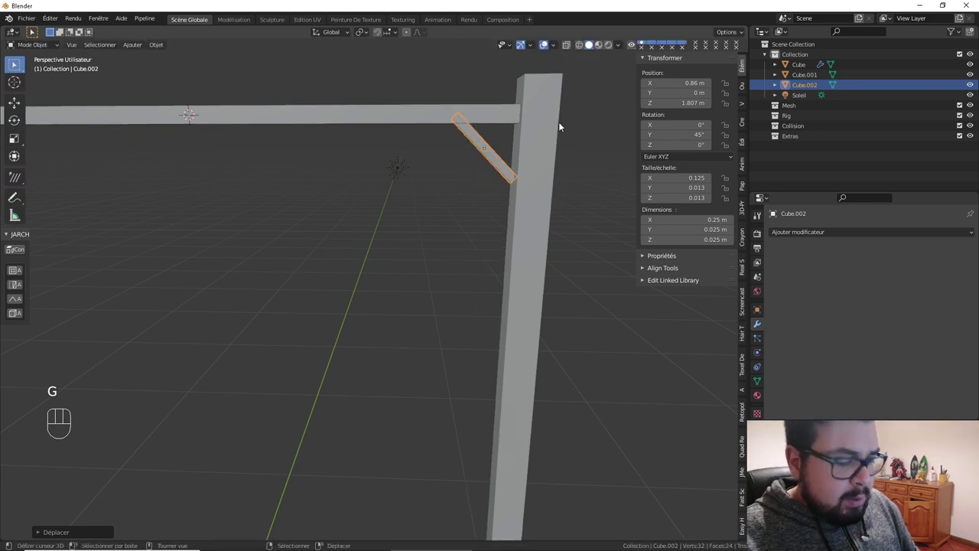
key("g")
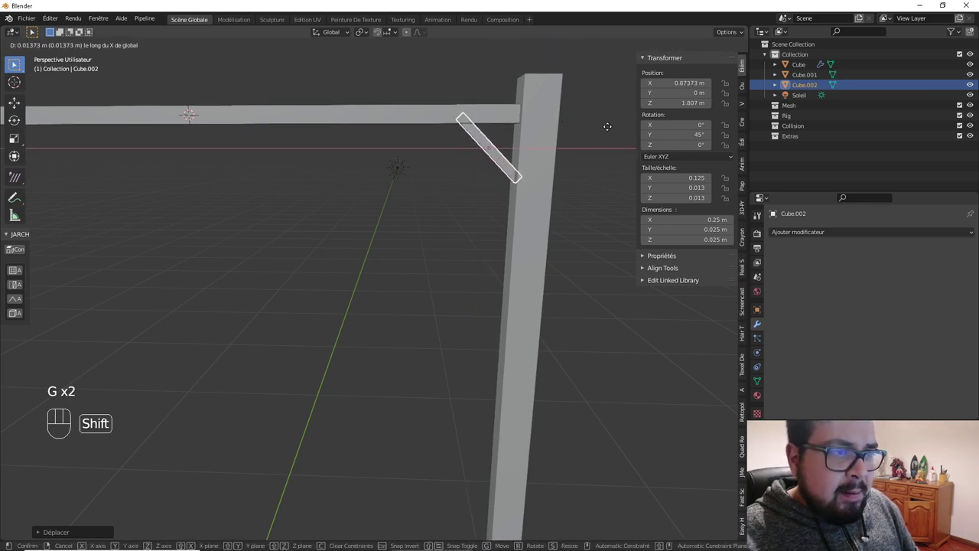
middle_click(534, 138)
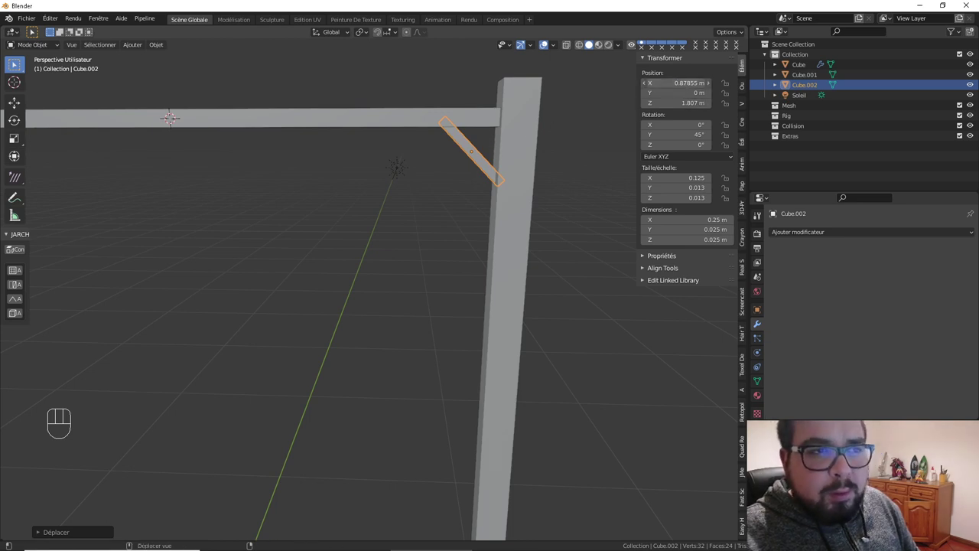
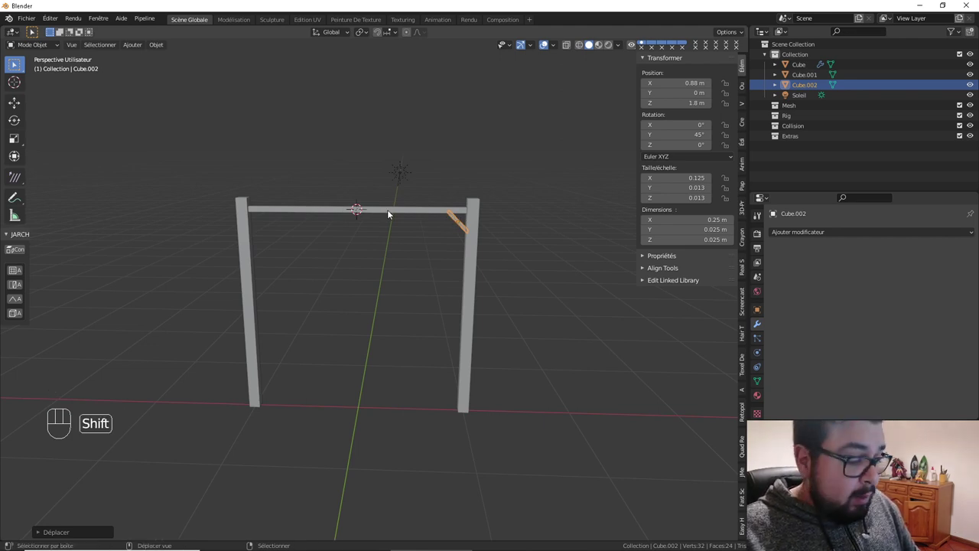
Set the brace's origin at the world centre and mirror it across X to both corners
key("q")
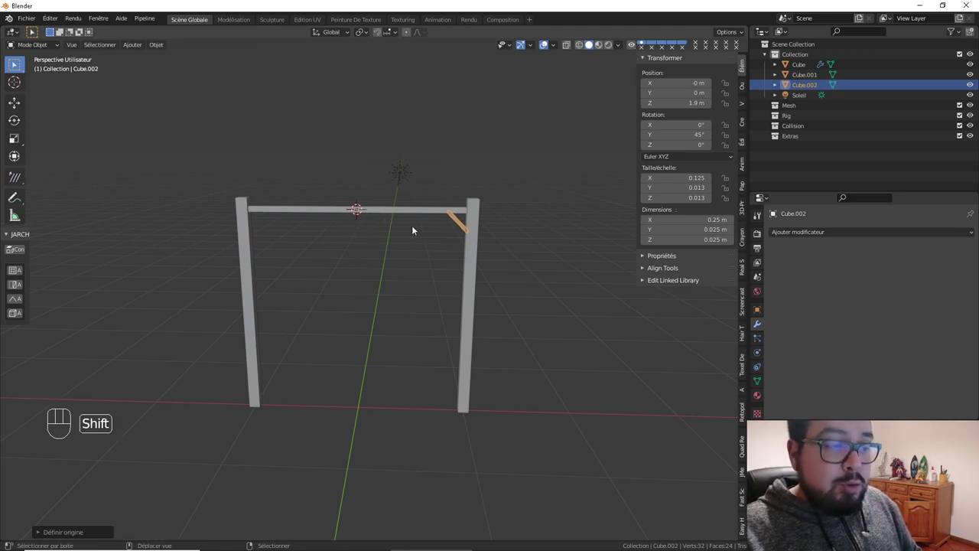
key("shift+c")
left_click_drag(397, 367, 420, 242)
key("q")
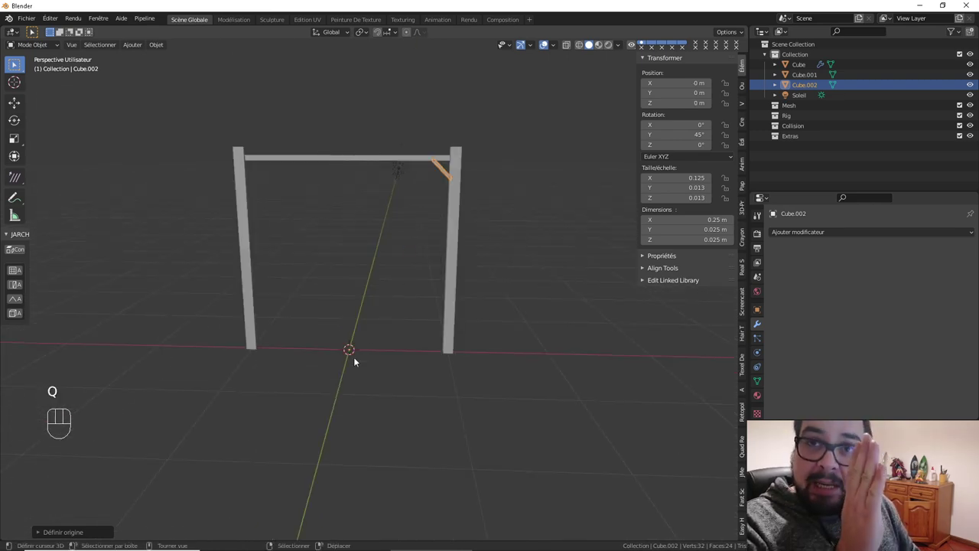
left_click_drag(832, 238, 754, 341)
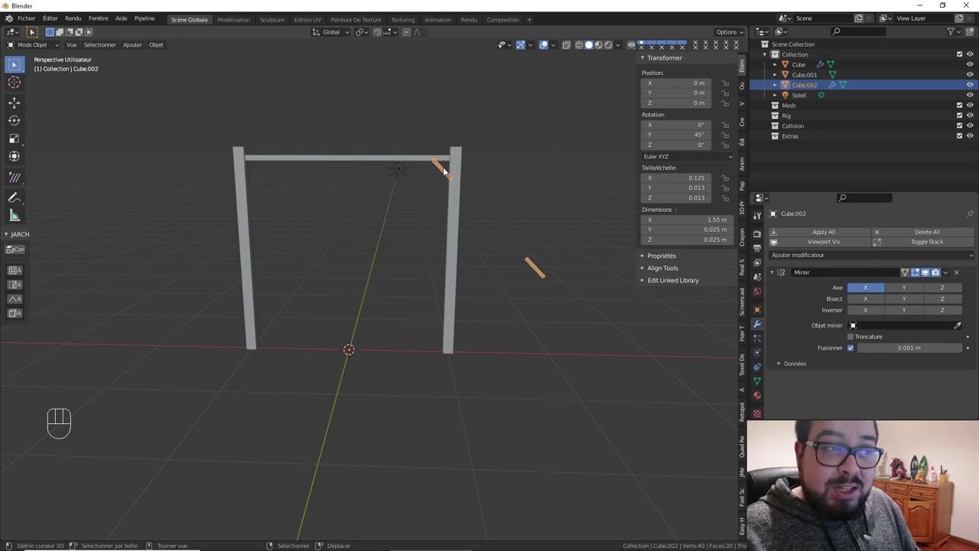
Apply the brace's rotation and scale and review the mirrored frame
key("q")
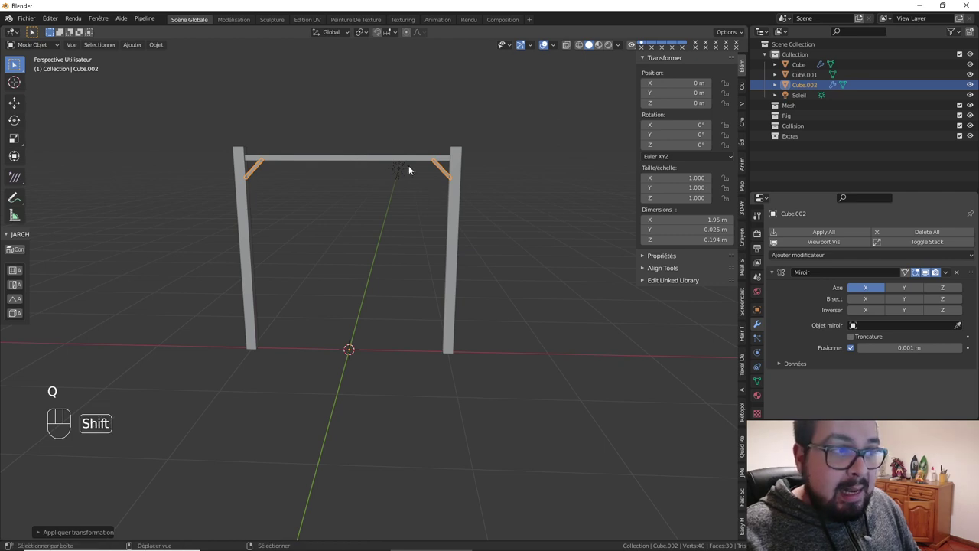
middle_click(315, 164)
right_click(316, 217)
right_click(513, 166)
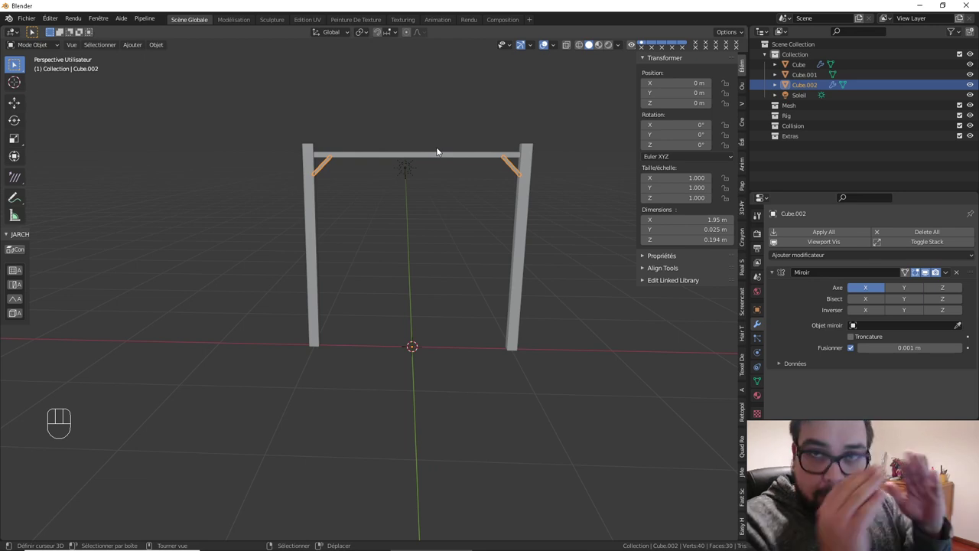
right_click(451, 153)
Deselect everything and add a torus at the world origin
key("a")
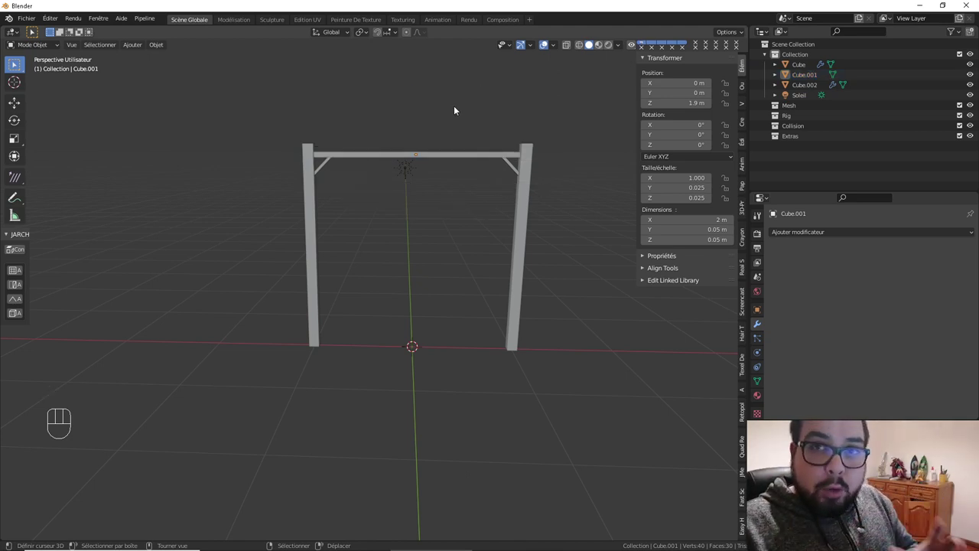
key("shift+a")
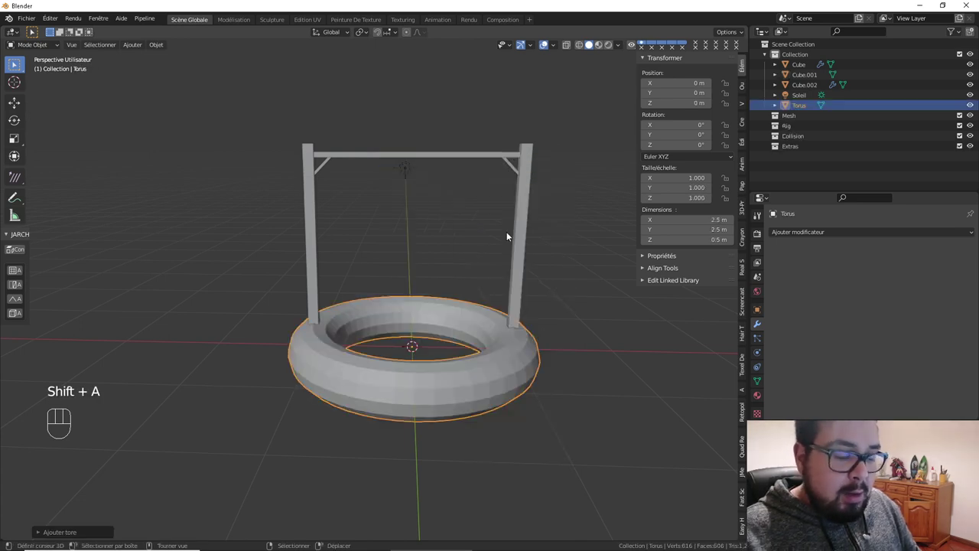
Scale the torus to 0.05, stand it upright 90° on Y and extrude a stem from its top
key("s")
key("s")
key("r")
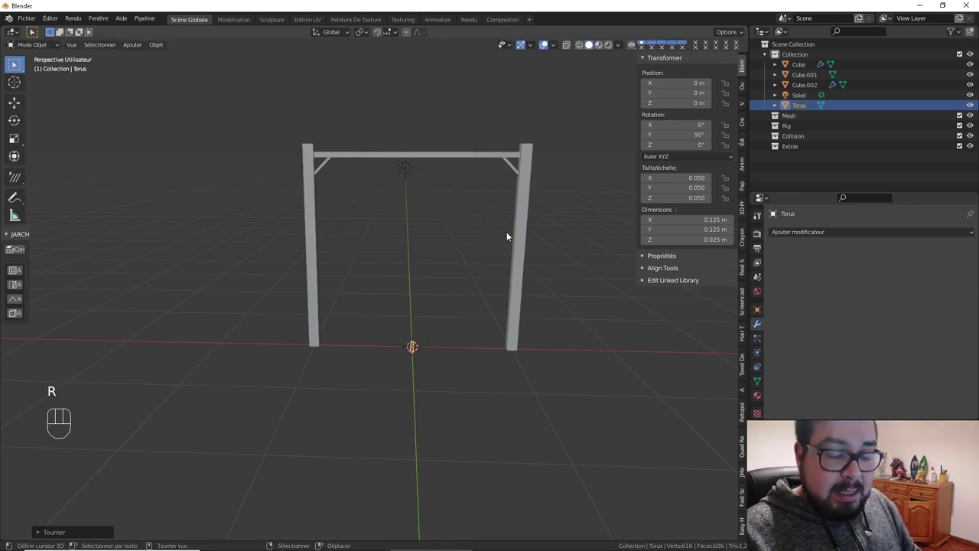
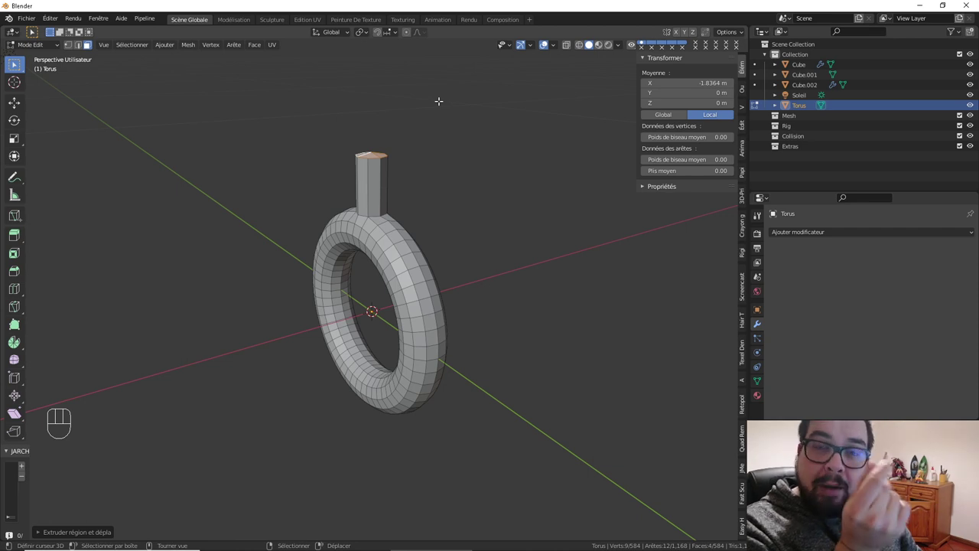
key("s")
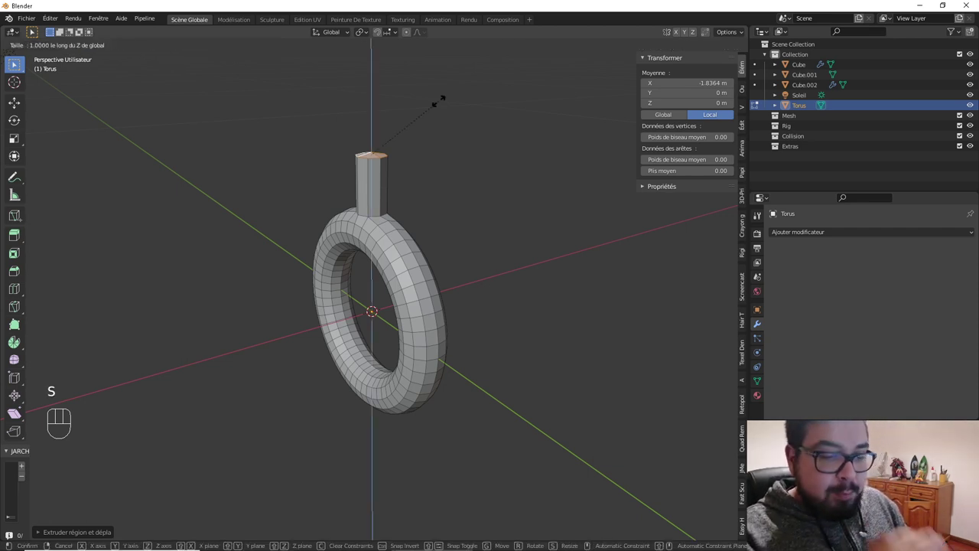
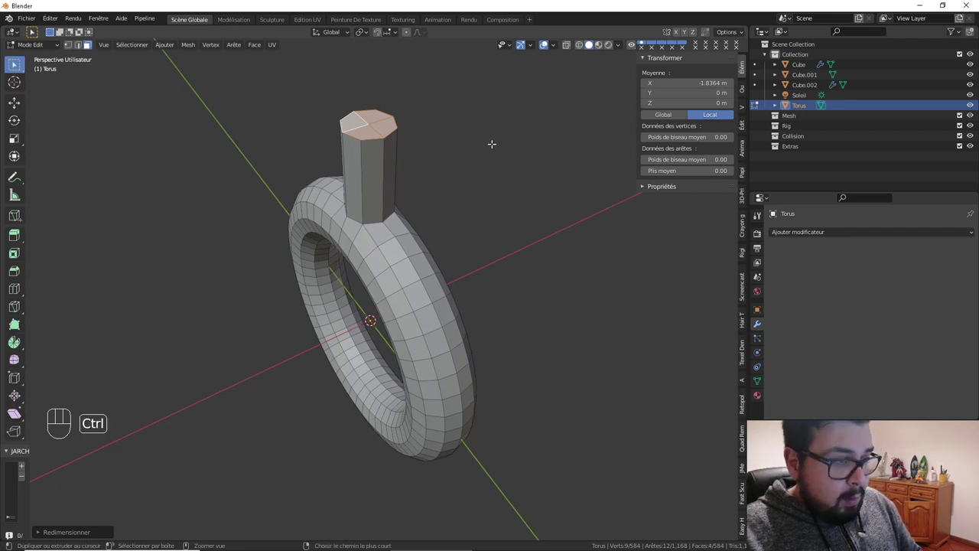
key("e")
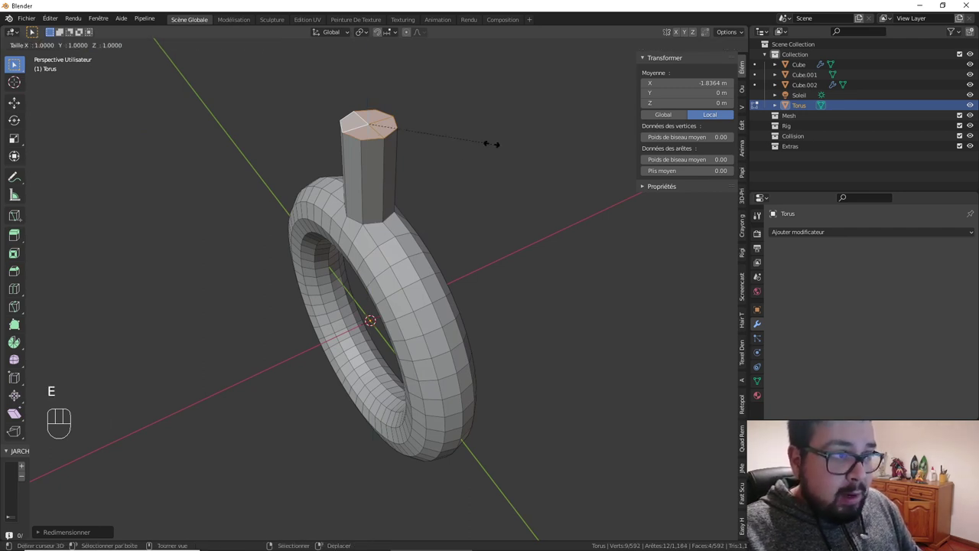
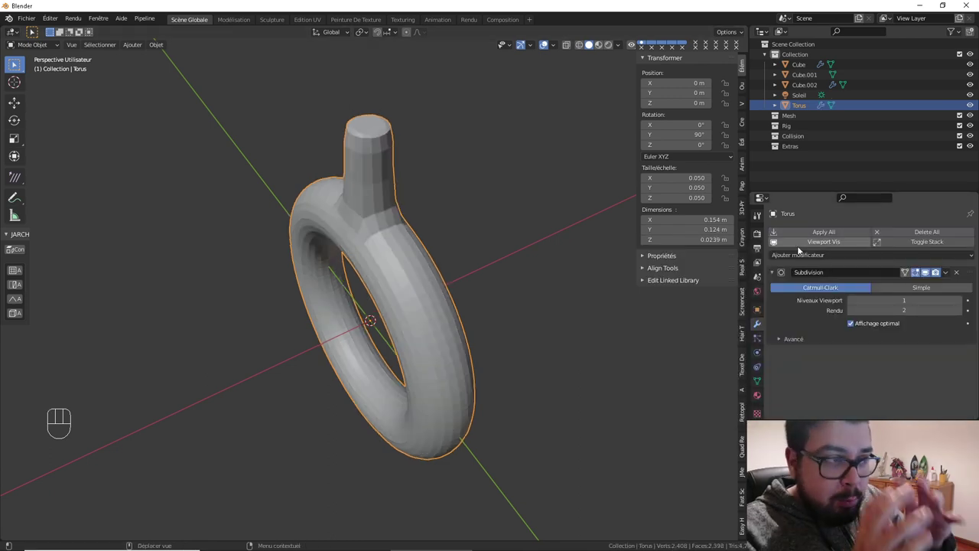
Raise the chain link up to just under the top beam in front view
left_click_drag(439, 152, 413, 124)
left_click_drag(454, 152, 457, 139)
key("KP_1")
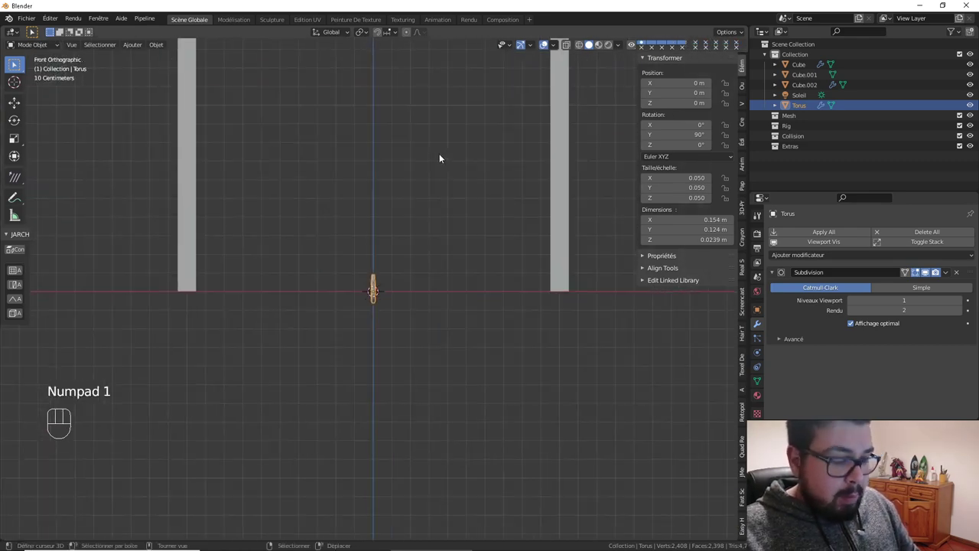
key("g")
left_click_drag(458, 138, 485, 350)
key("g")
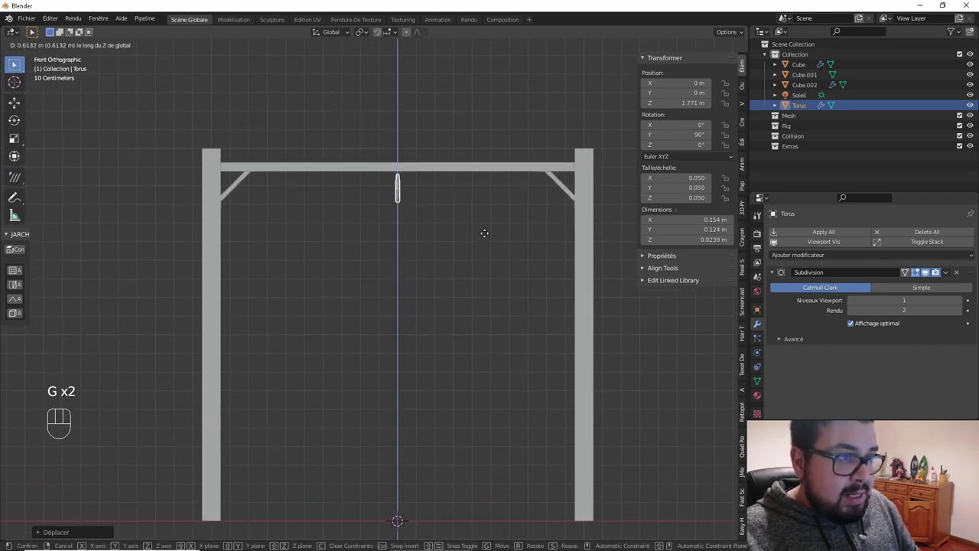
Slide the link sideways toward the left brace and check its alignment from the front
middle_click(448, 246)
left_click_drag(478, 187, 477, 273)
left_click_drag(474, 267, 440, 262)
key("g")
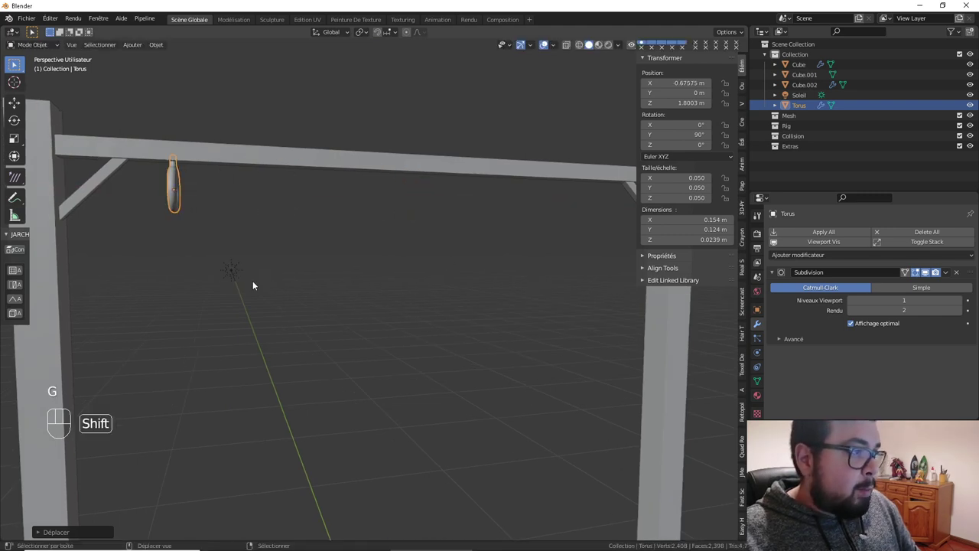
key("KP_1")
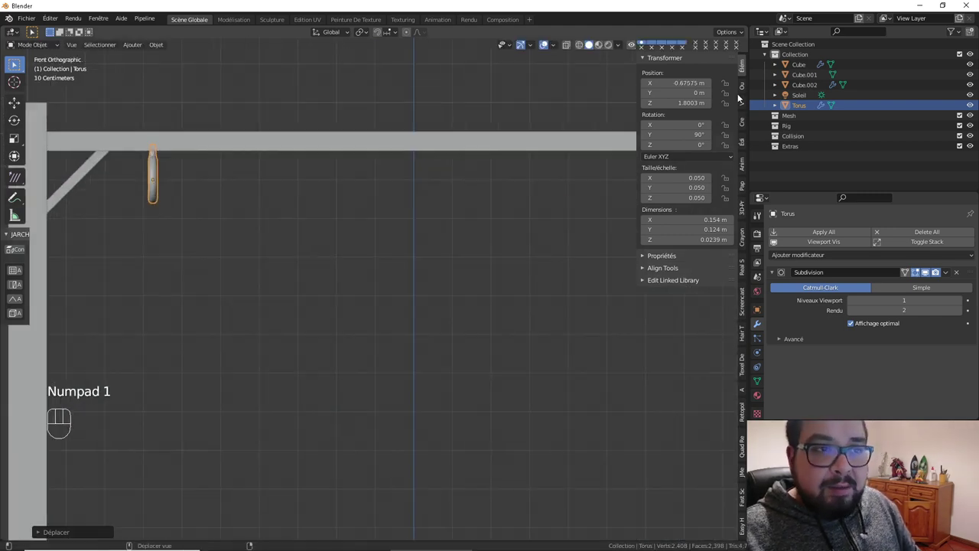
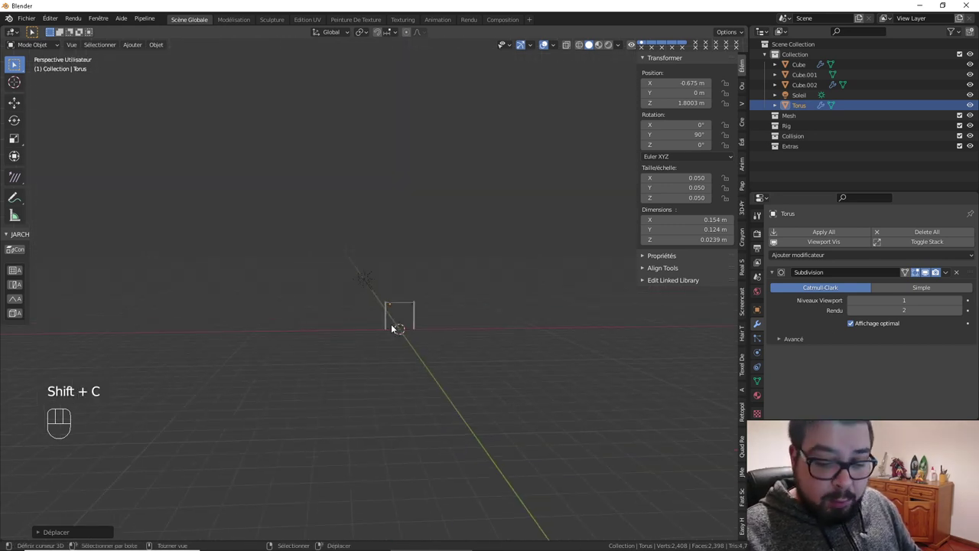
Apply the chain link's subdivision and scale so it becomes final geometry
key("KP_Decimal")
left_click_drag(454, 346, 409, 278)
left_click_drag(399, 250, 377, 211)
key("q")
left_click_drag(835, 257, 758, 363)
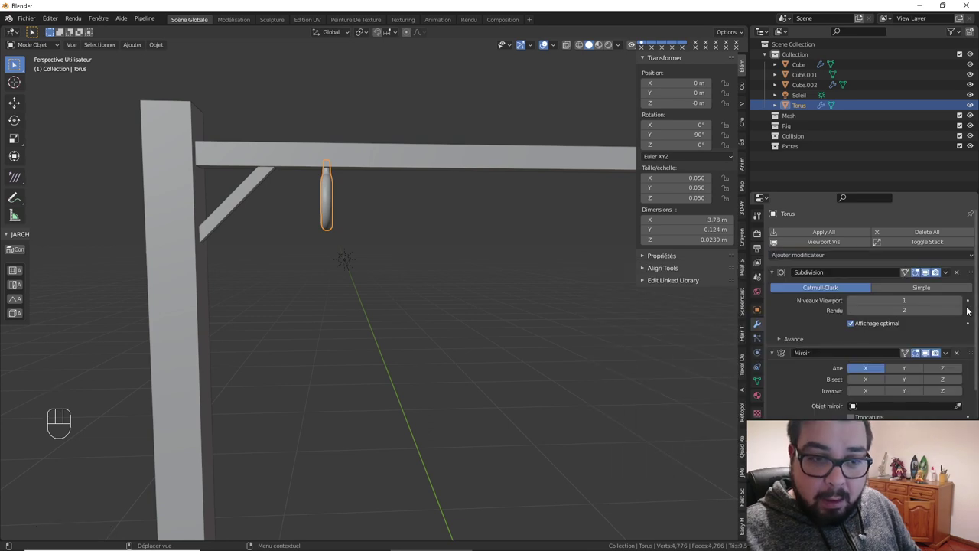
key("ctrl+a")
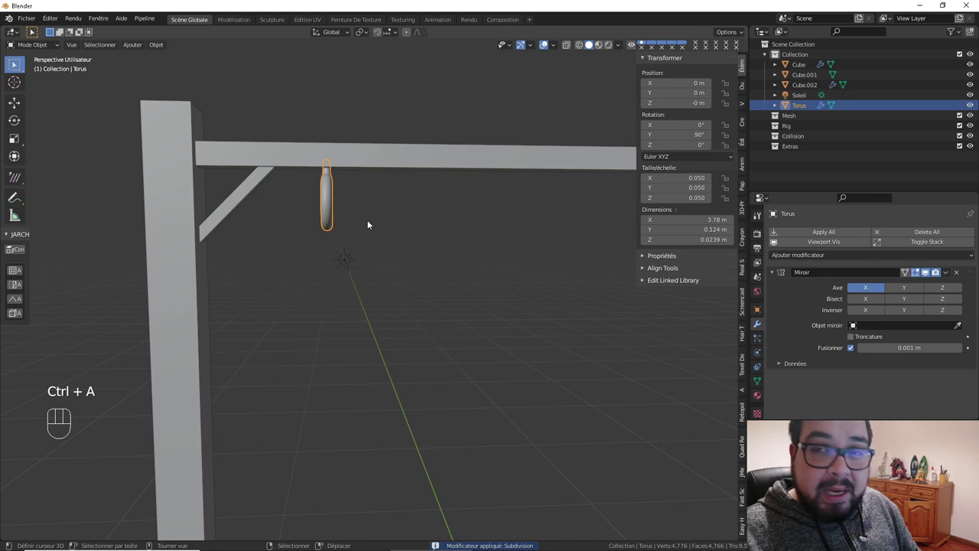
left_click_drag(373, 225, 400, 226)
Mirror the link to both ends of the crossbar and apply the hook torus's transforms
key("w")
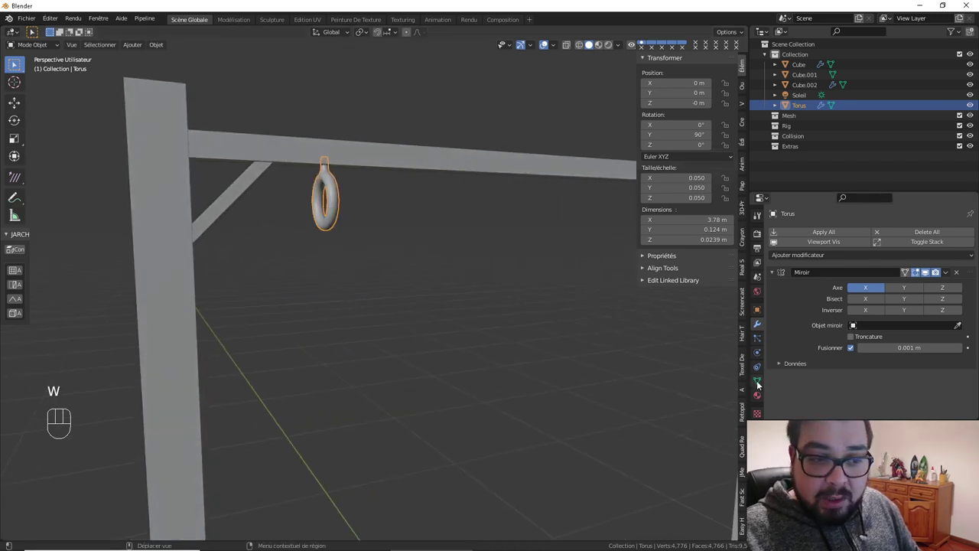
left_click_drag(762, 383, 855, 312)
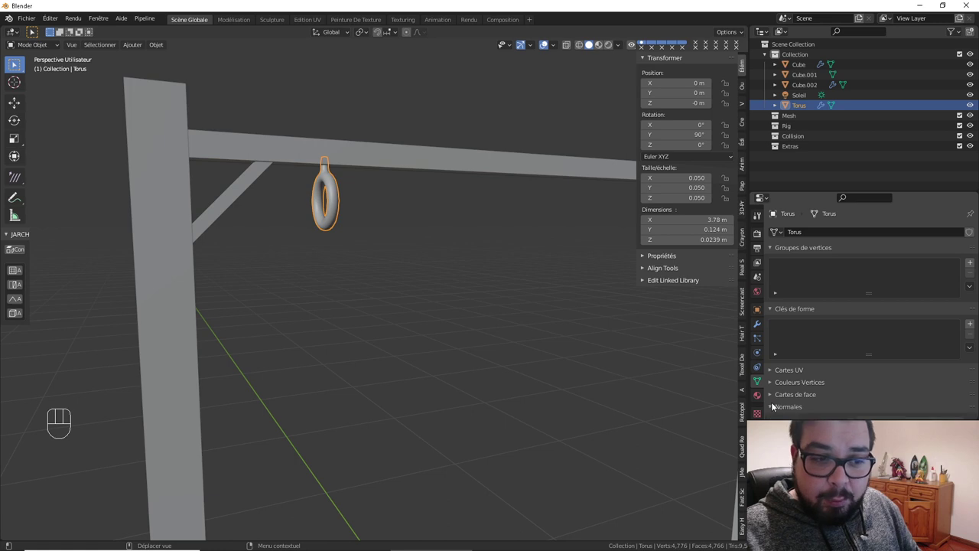
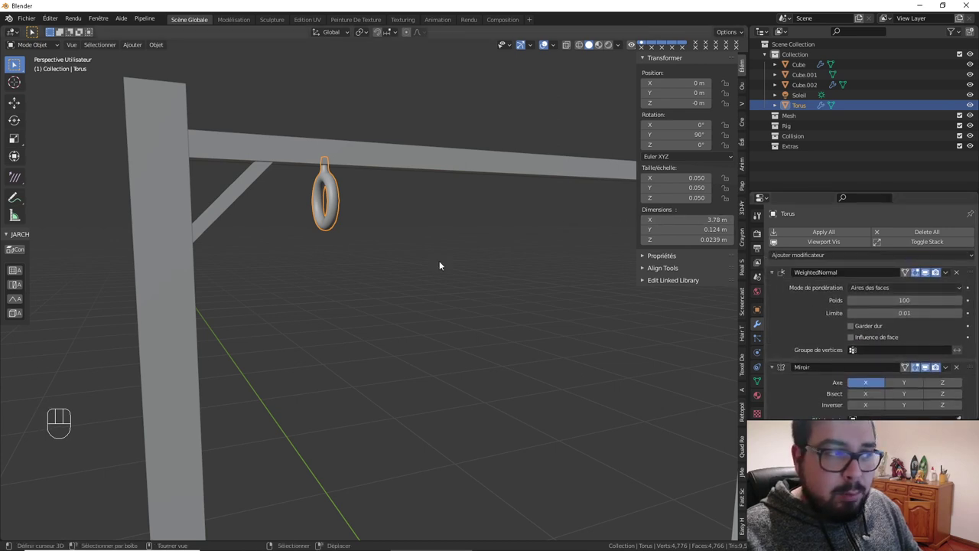
left_click_drag(391, 287, 373, 295)
key("a")
left_click_drag(544, 301, 485, 260)
right_click(290, 233)
key("q")
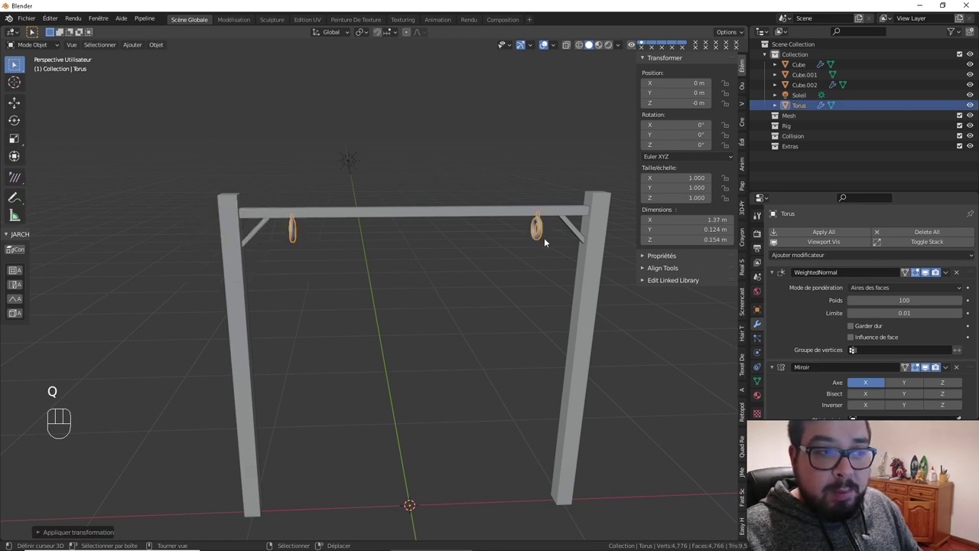
key("a")
left_click_drag(489, 232, 501, 215)
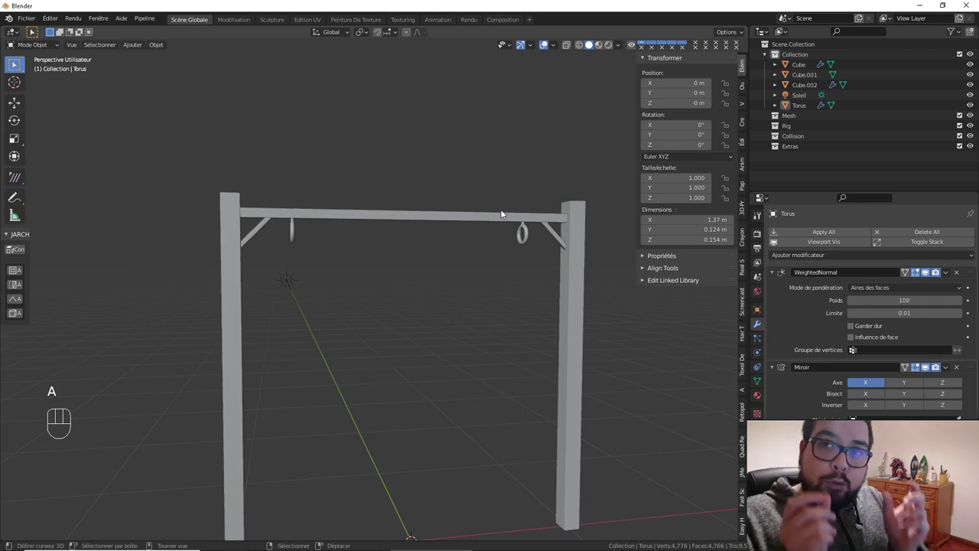
left_click_drag(443, 290, 432, 322)
Add a torus mesh and view it straight down from the top
key("shift+a")
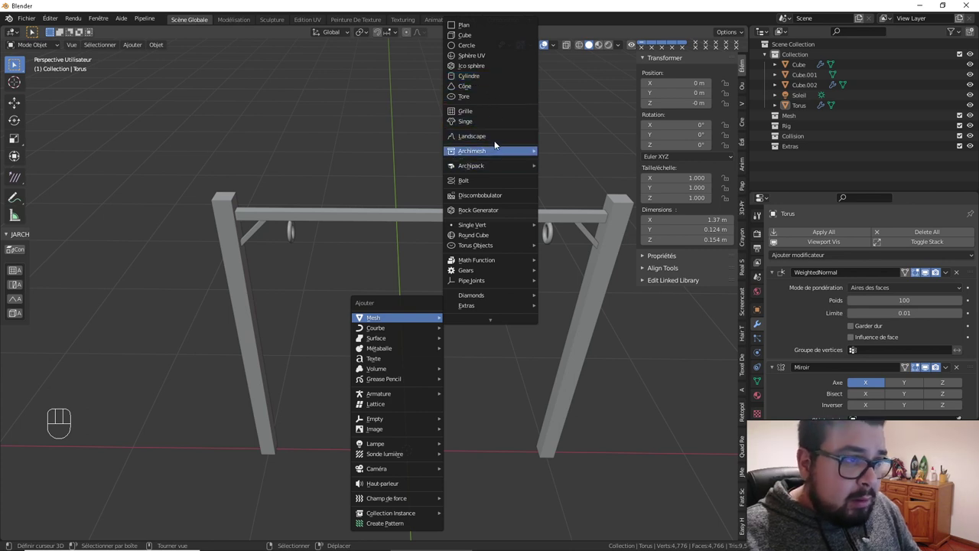
left_click_drag(492, 246, 488, 274)
key("KP_7")
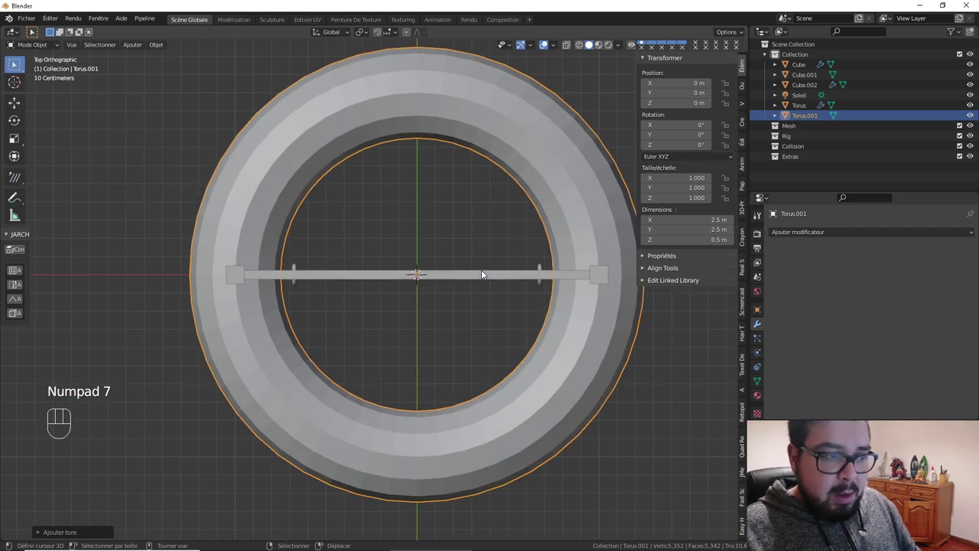
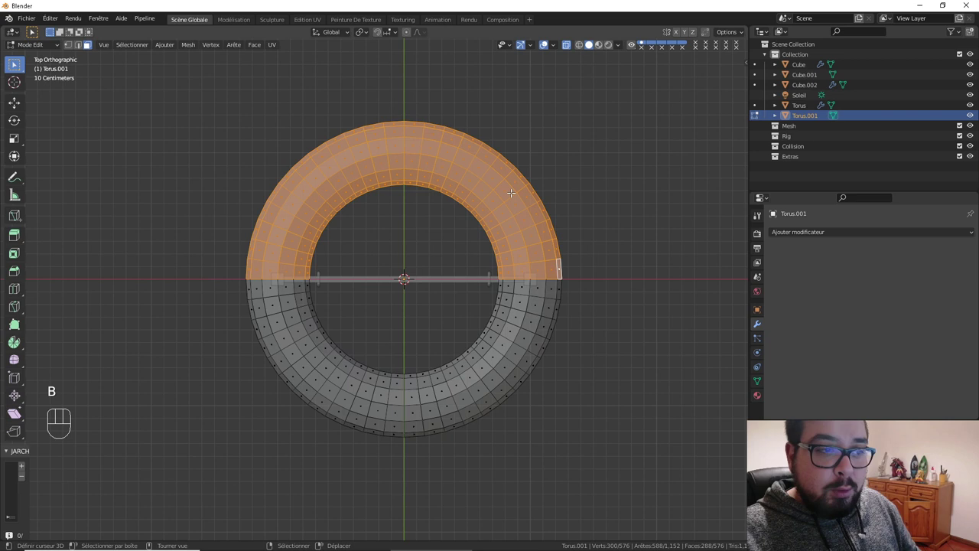
In Edit Mode push the torus's top half up 1 m and bottom half down 1 m along Y, making an oval link
key("g")
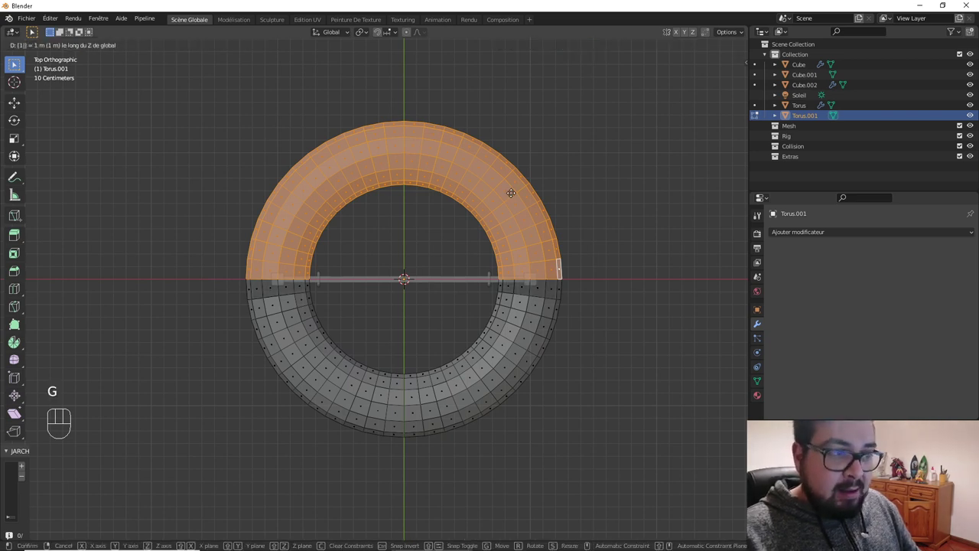
key("g")
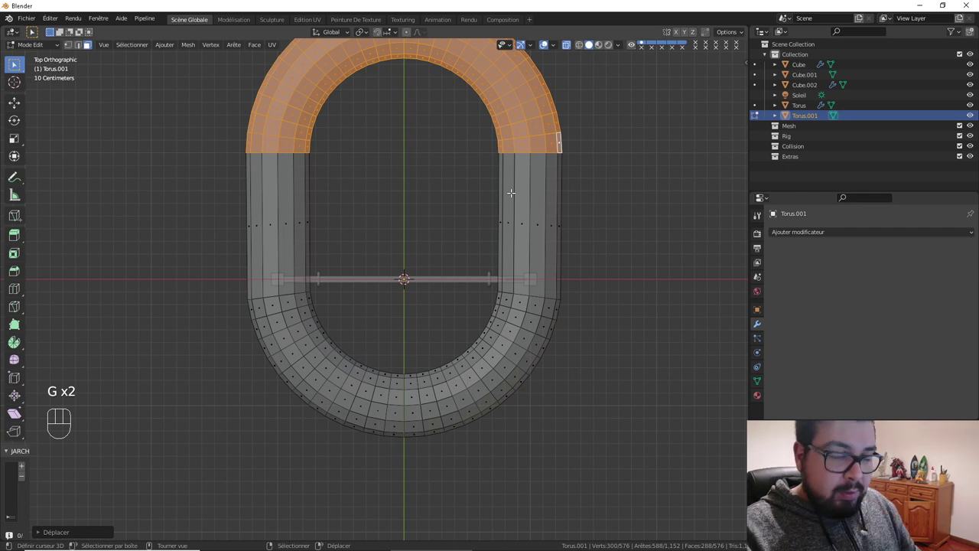
key("a")
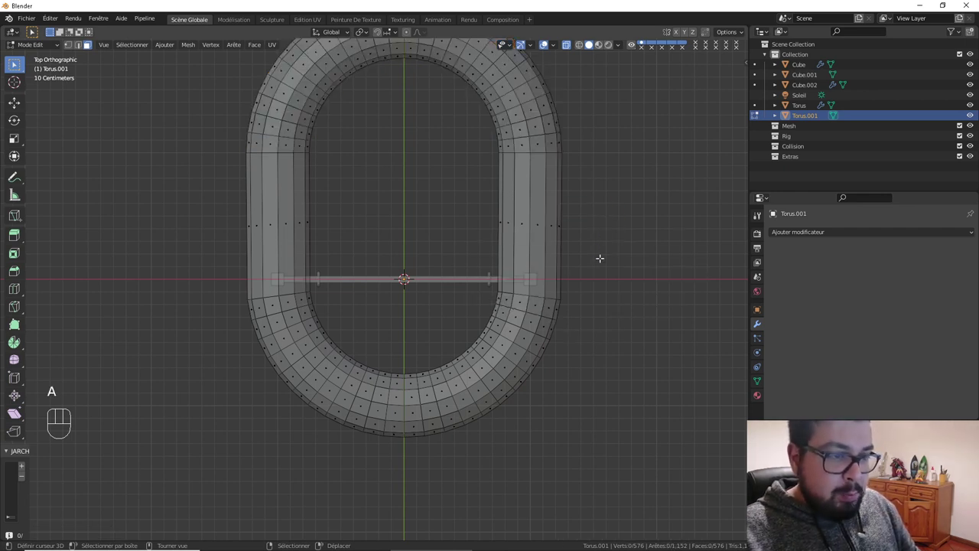
key("b")
key("g")
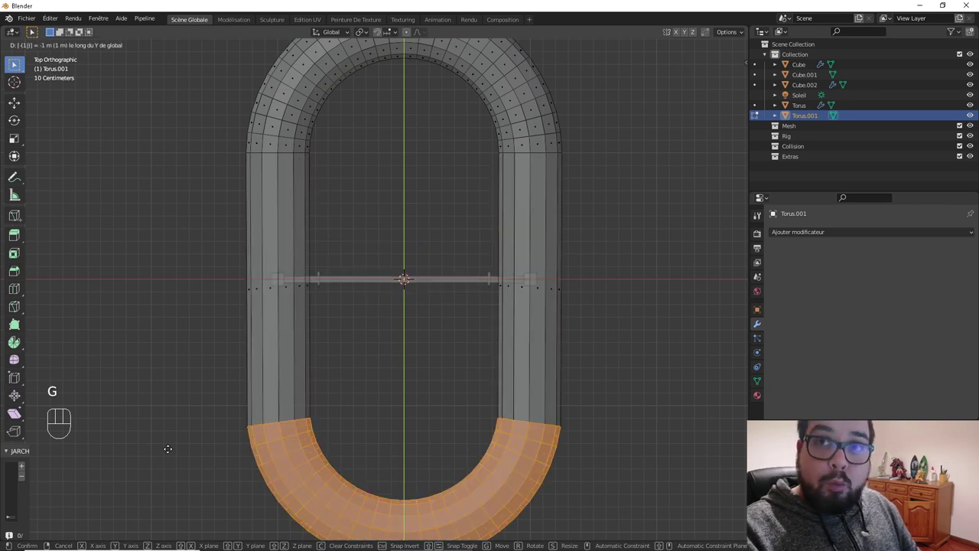
key("Tab")
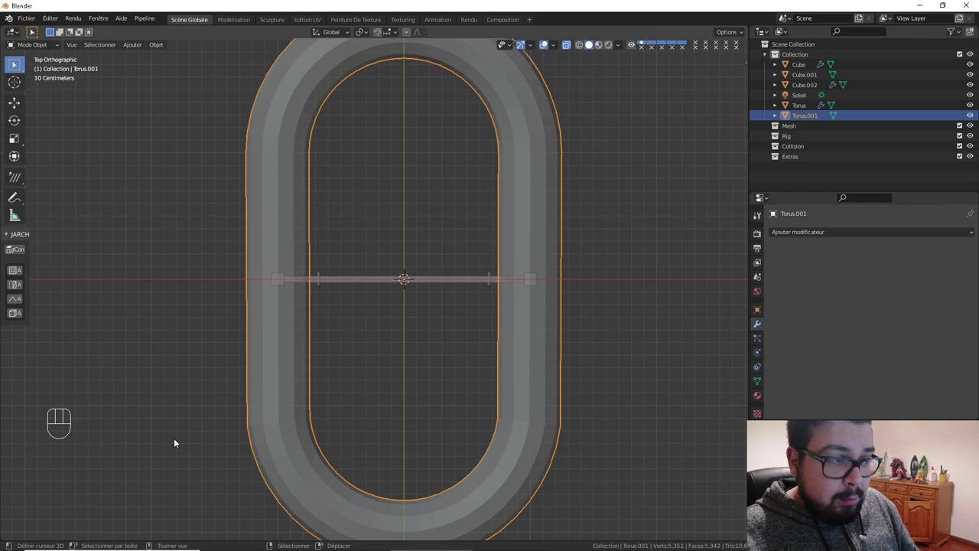
Scale the oval link to 0.1 and rotate it 90° on X so it stands upright
key("s")
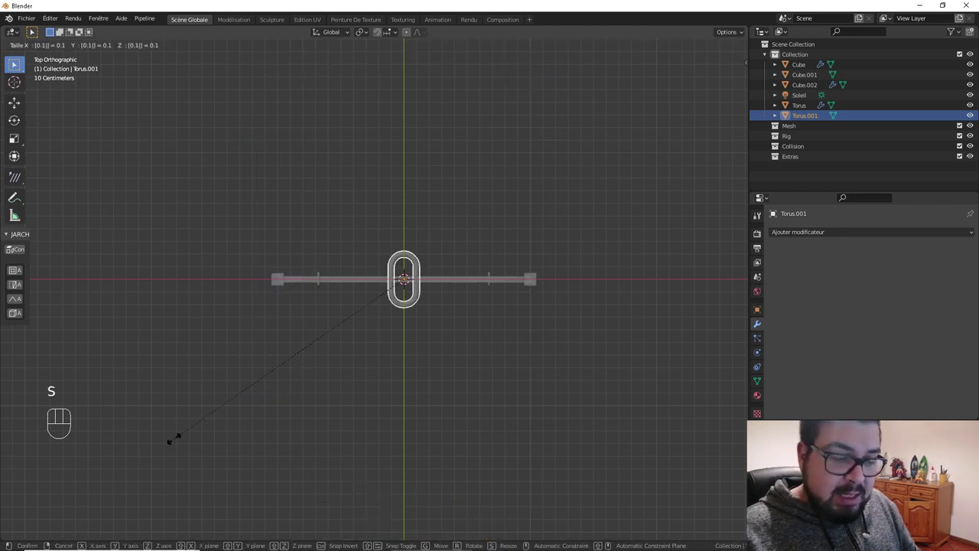
key("s")
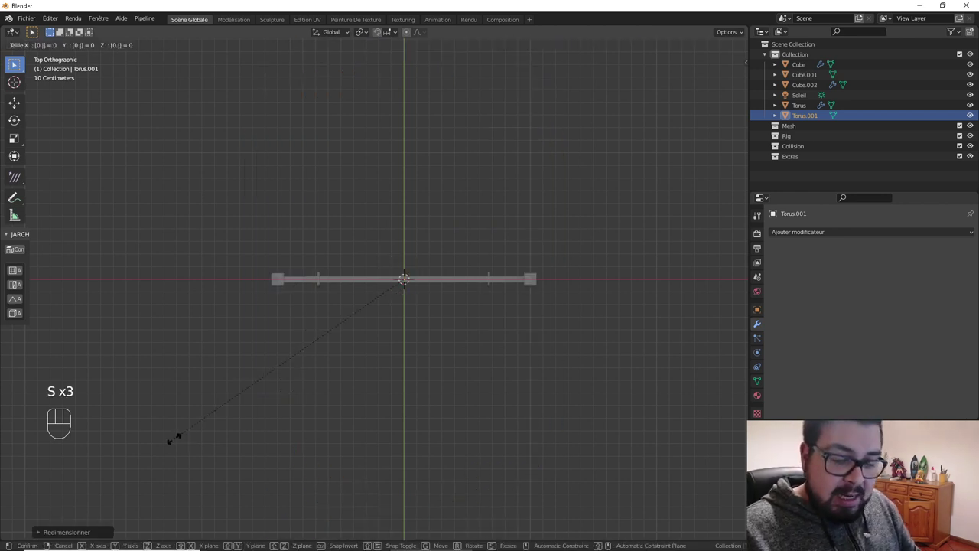
left_click_drag(266, 378, 320, 297)
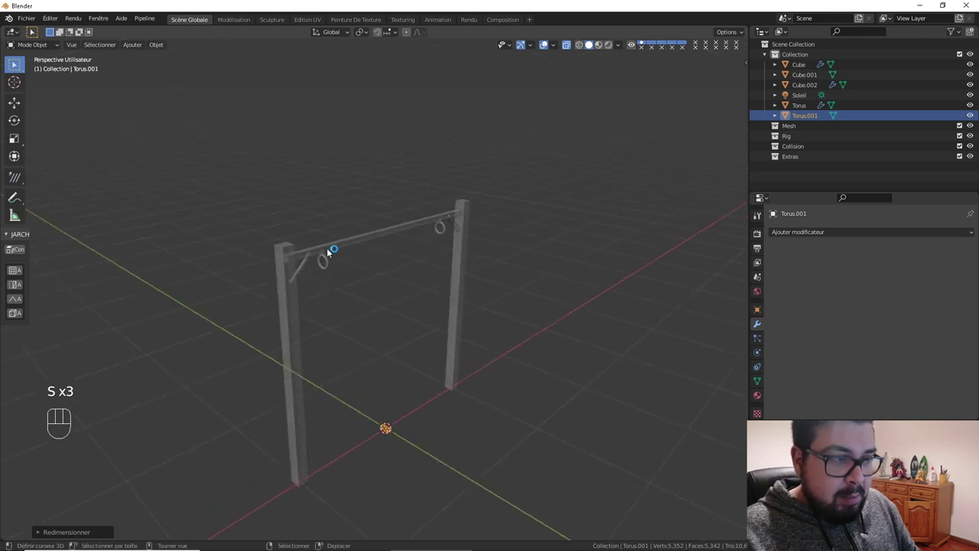
left_click_drag(340, 288, 325, 278)
left_click_drag(401, 345, 378, 334)
key("r")
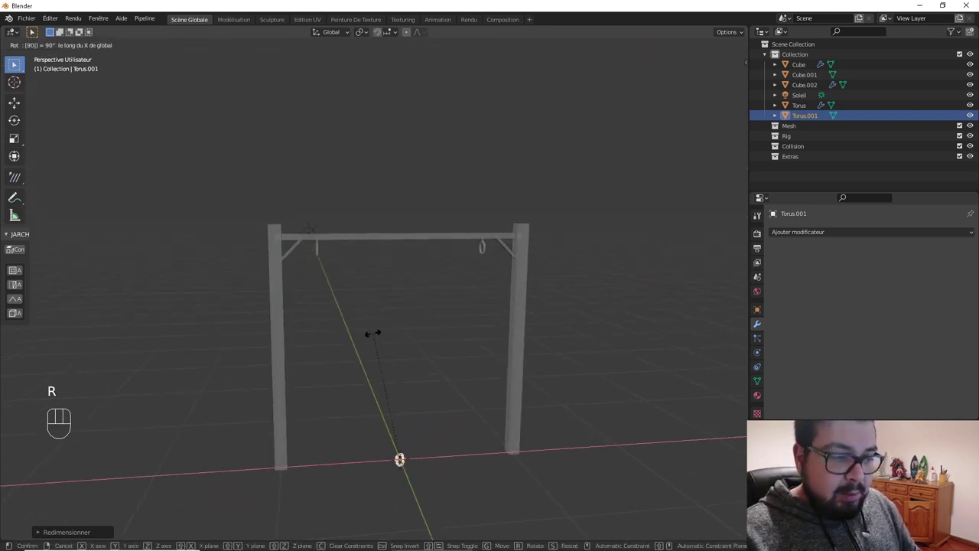
key("r")
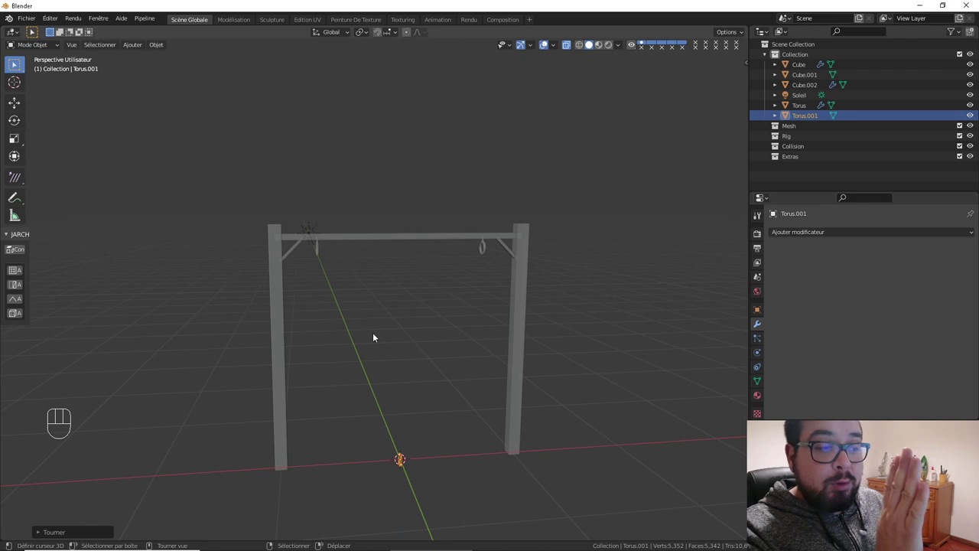
Move the link toward the left hook, apply its transforms and slide it under the hook ring
key("g")
middle_click(407, 254)
key("g")
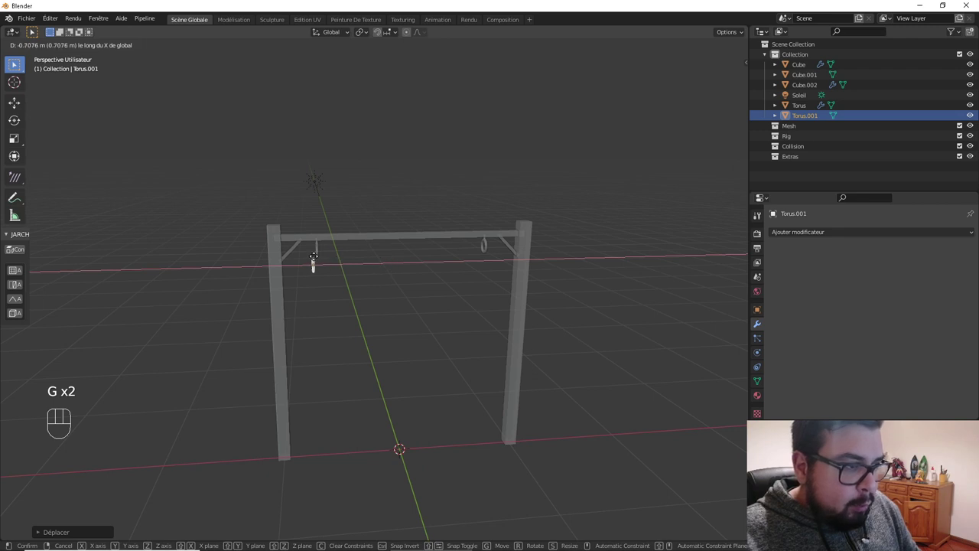
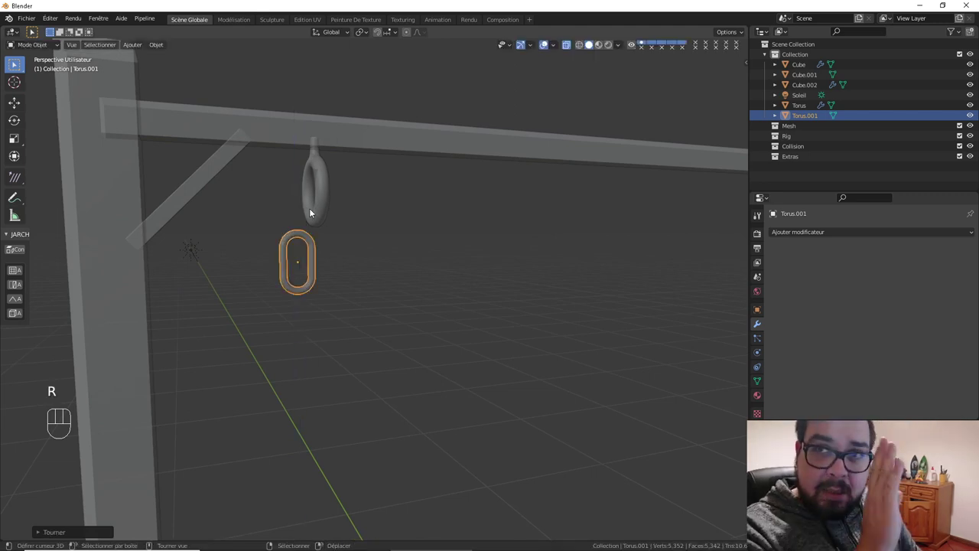
key("q")
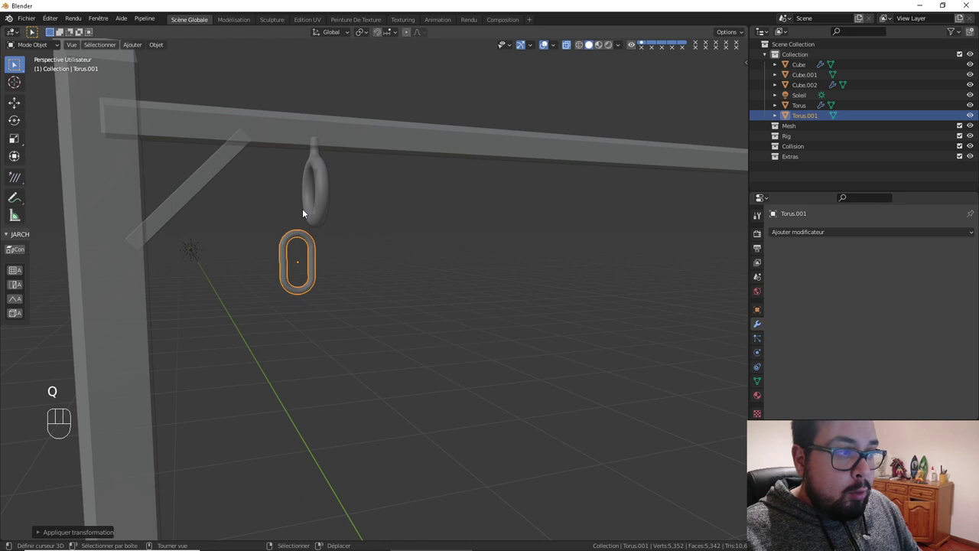
left_click_drag(319, 222, 297, 227)
key("g")
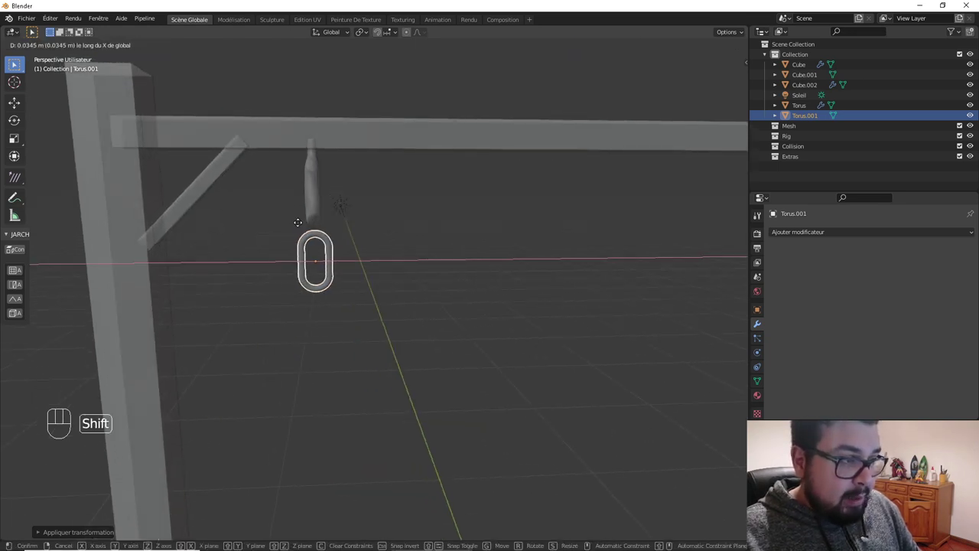
key("g")
middle_click(350, 219)
Reset the left hook's origin, snap the 3D cursor to it and snap the link onto the cursor
left_click_drag(357, 236, 414, 227)
right_click(364, 206)
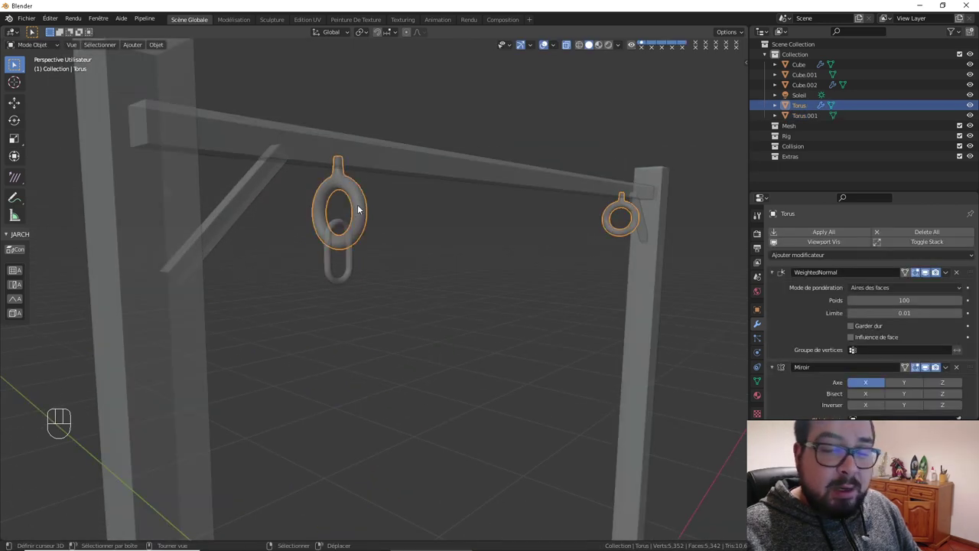
key("q")
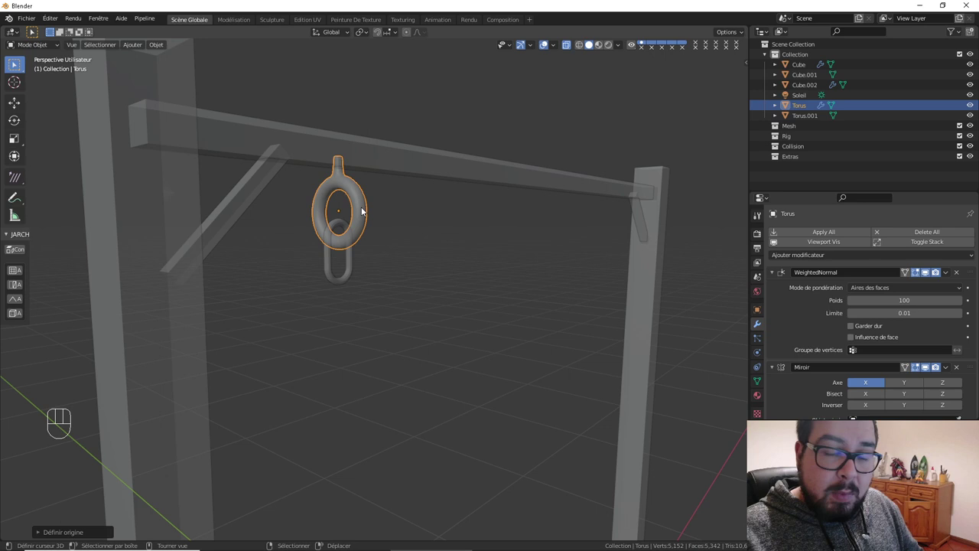
key("shift+s")
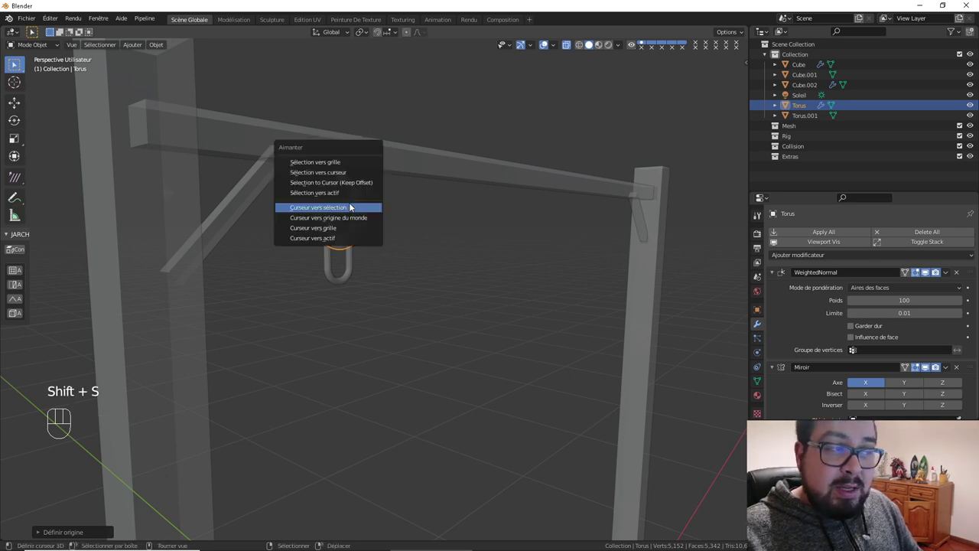
right_click(354, 257)
key("shift+s")
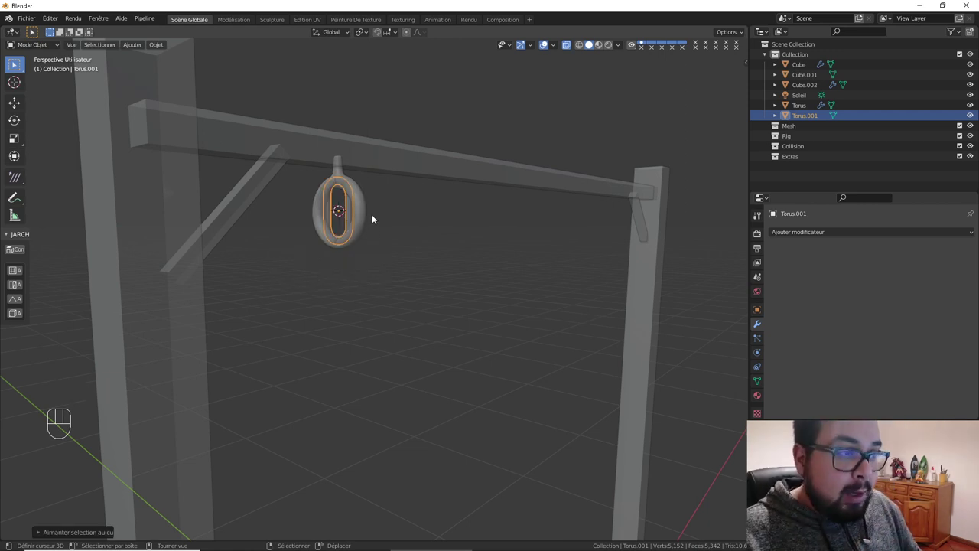
Set the hook's origin again via Quick Favorites, recentre the view and reselect the oval link
right_click(370, 214)
key("q")
left_click_drag(503, 259, 492, 139)
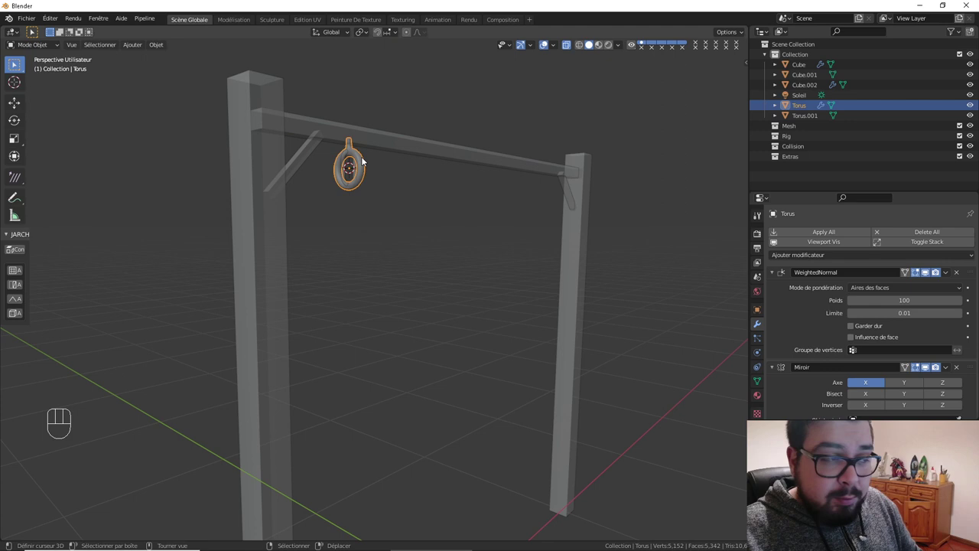
key("shift+c")
key("q")
key("KP_Decimal")
left_click_drag(461, 322, 518, 282)
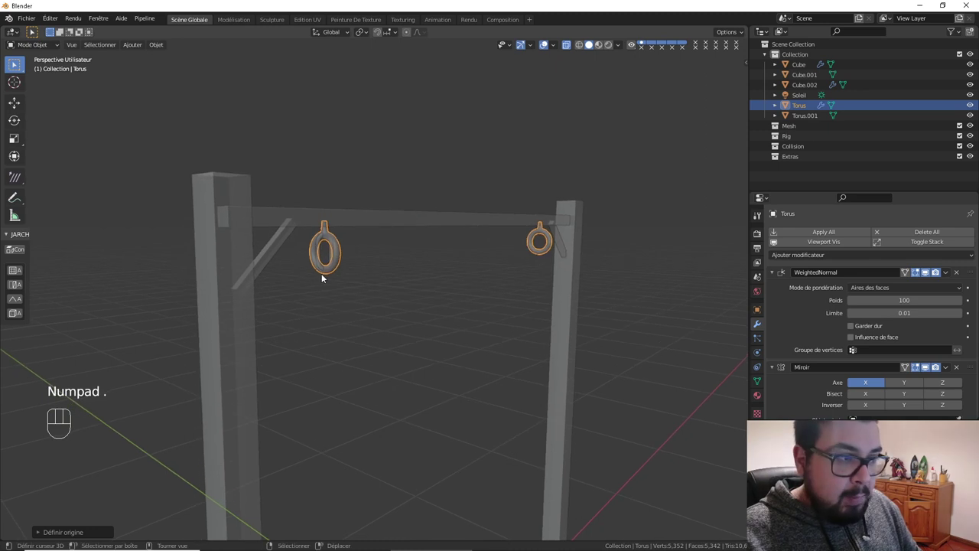
left_click(321, 258)
left_click_drag(326, 258, 384, 298)
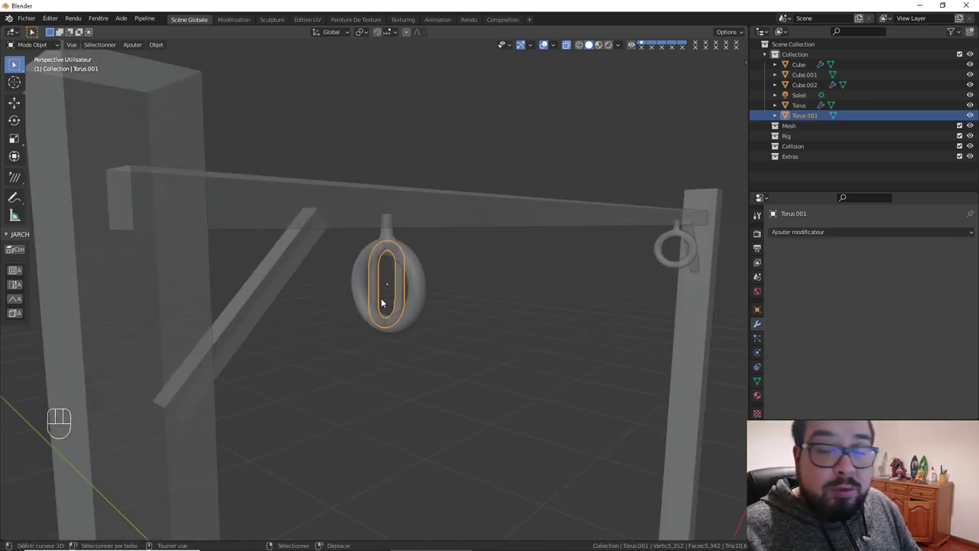
Lower the link to hang just below the hook and give it smooth shading
left_click_drag(384, 301, 366, 286)
left_click_drag(365, 285, 380, 294)
key("g")
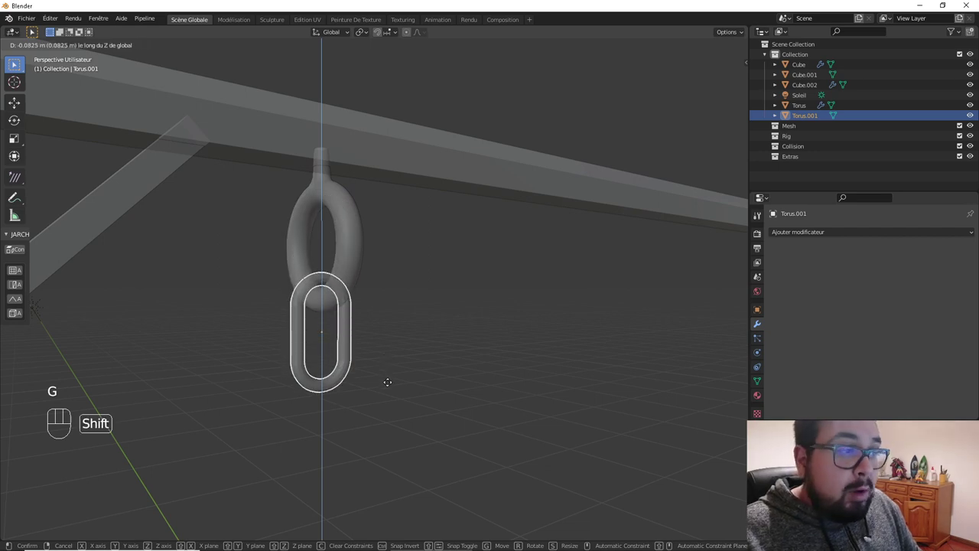
middle_click(360, 311)
key("a")
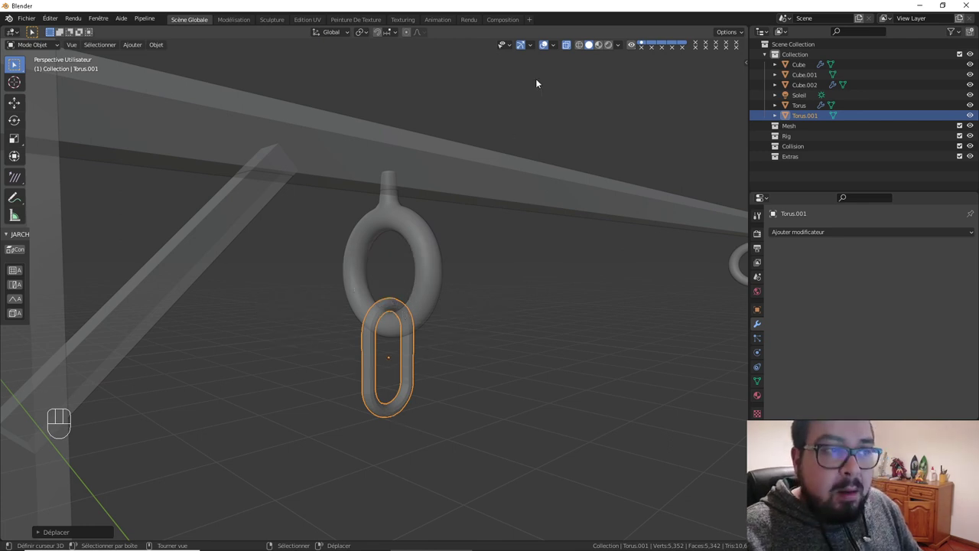
left_click_drag(465, 254, 466, 236)
key("w")
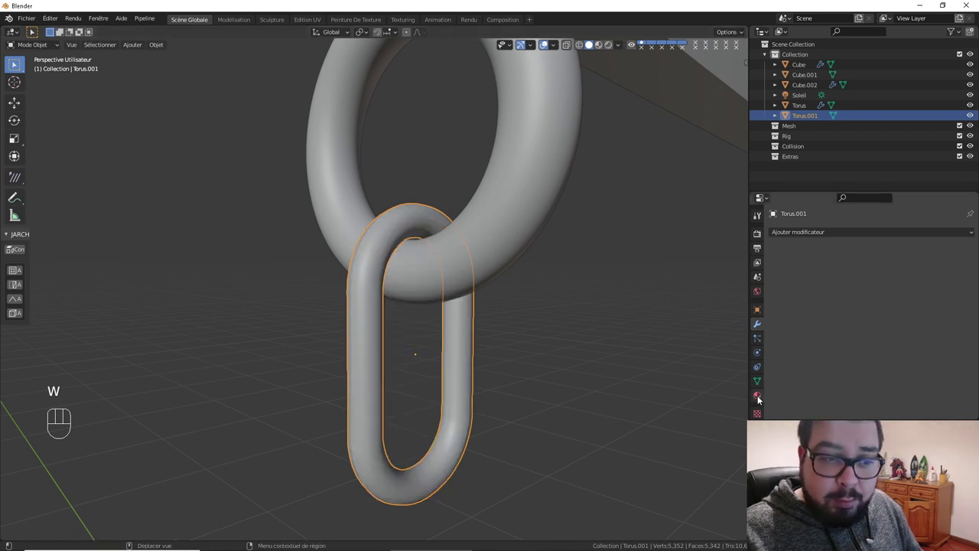
left_click(760, 382)
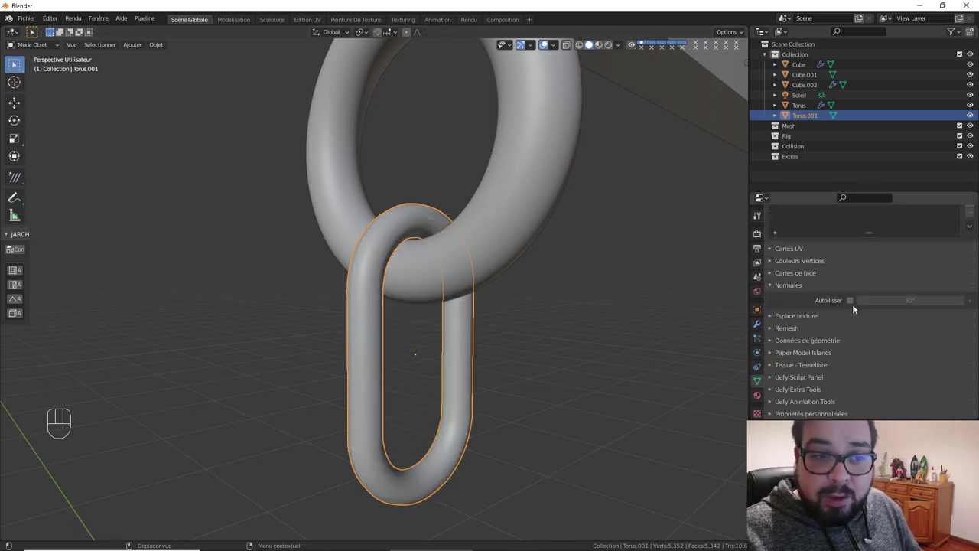
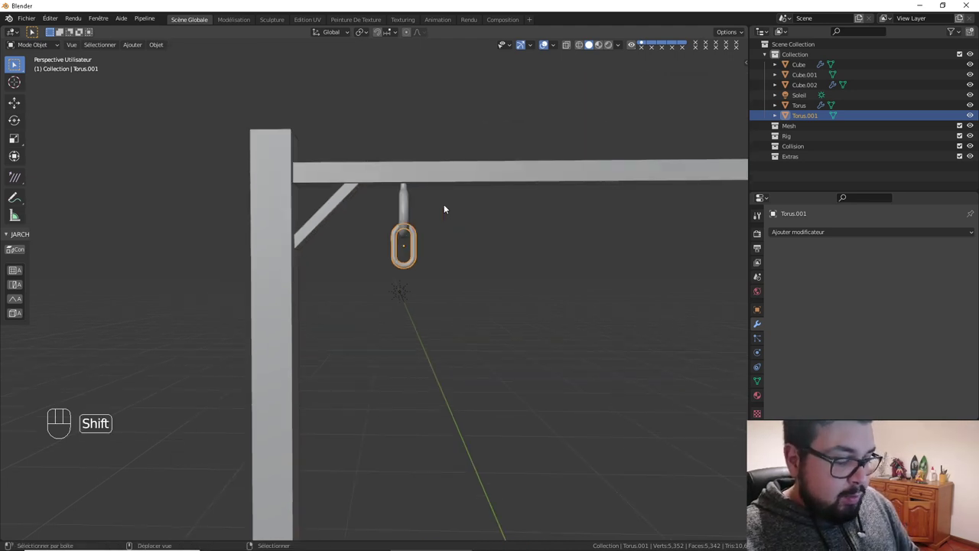
Duplicate the link downward so it interlocks, then join both links into one object with its origin reset
key("shift+d")
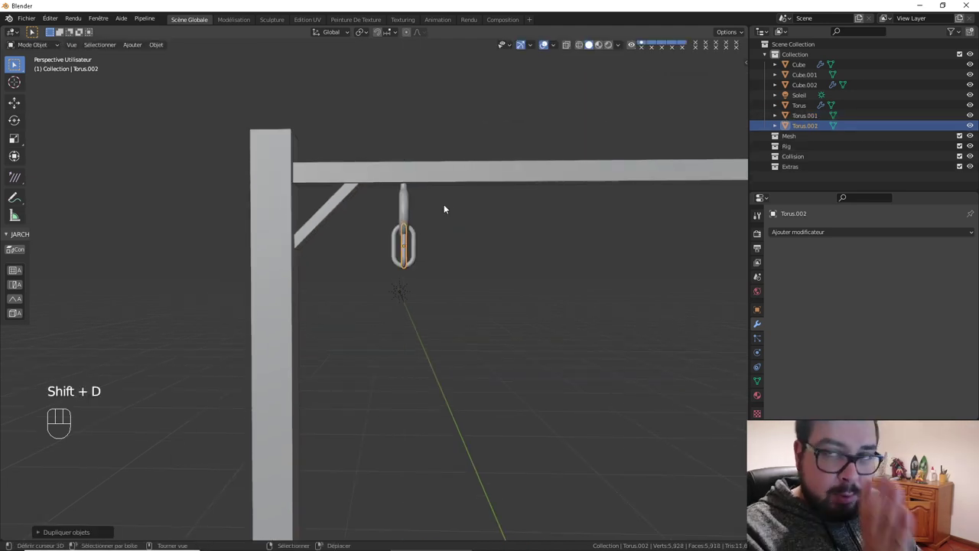
key("g")
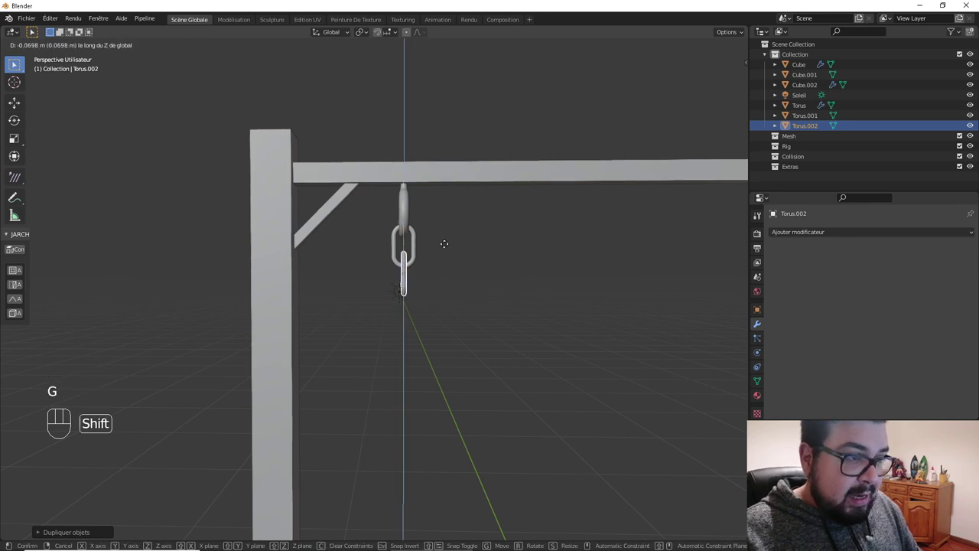
left_click_drag(446, 266, 489, 270)
left_click_drag(542, 263, 474, 278)
left_click_drag(504, 266, 417, 267)
key("g")
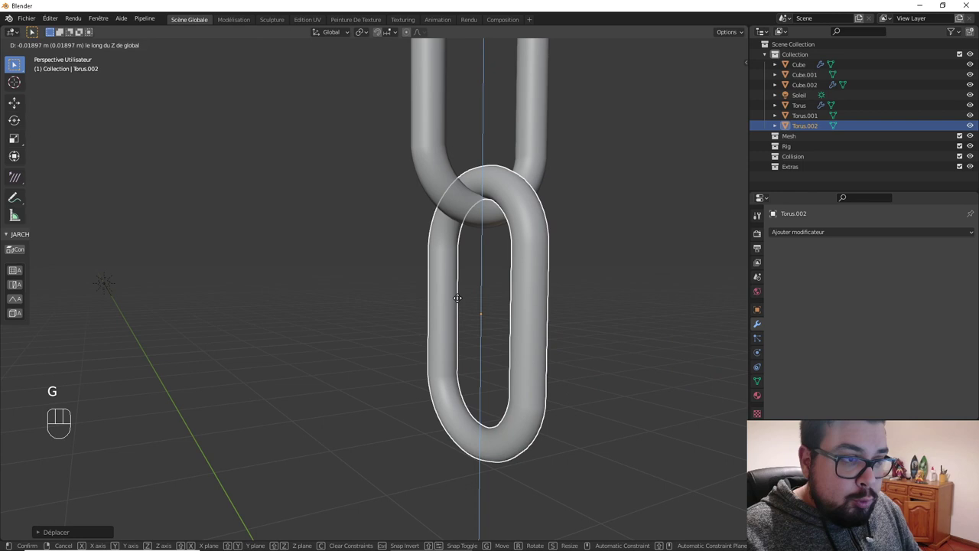
key("a")
left_click_drag(408, 183, 476, 271)
left_click_drag(475, 271, 475, 235)
key("ctrl+j")
key("q")
key("q")
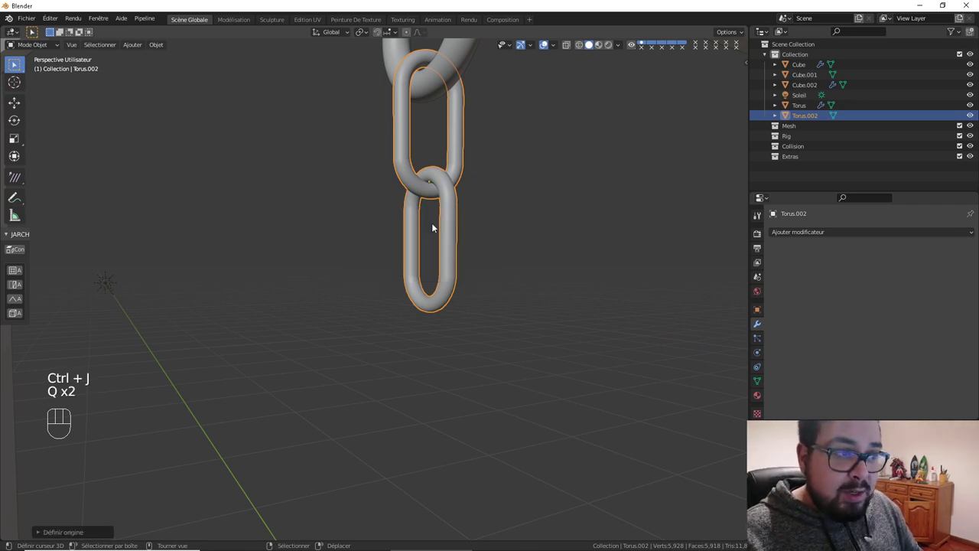
Duplicate the two-link pair below, join into a four-link chain, and duplicate again to lengthen it
key("shift+d")
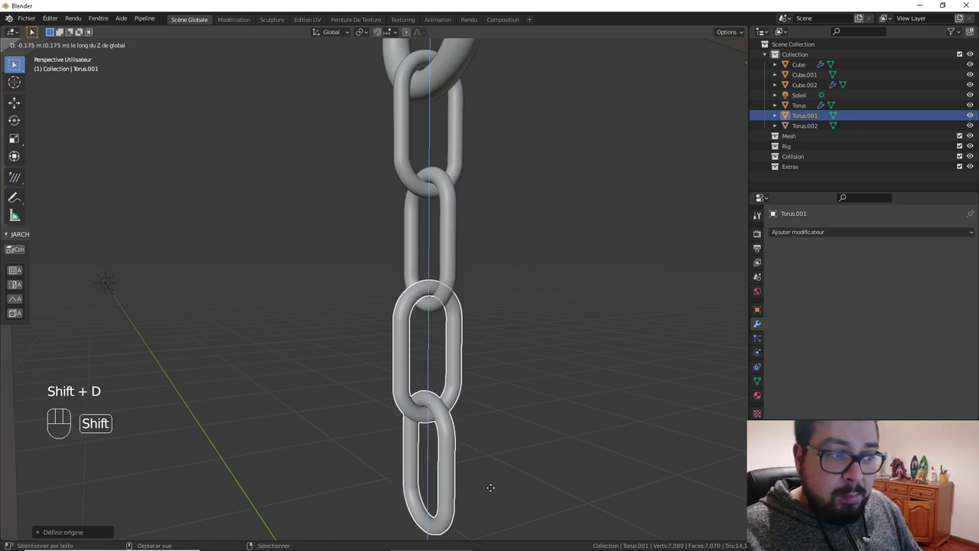
left_click(466, 232)
key("ctrl+j")
key("q")
key("q")
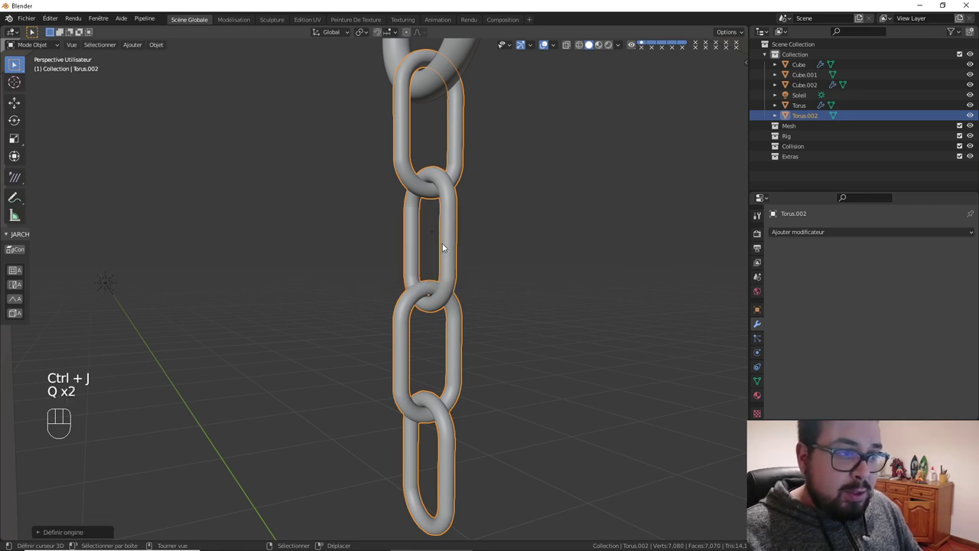
left_click_drag(465, 261, 466, 229)
key("shift+d")
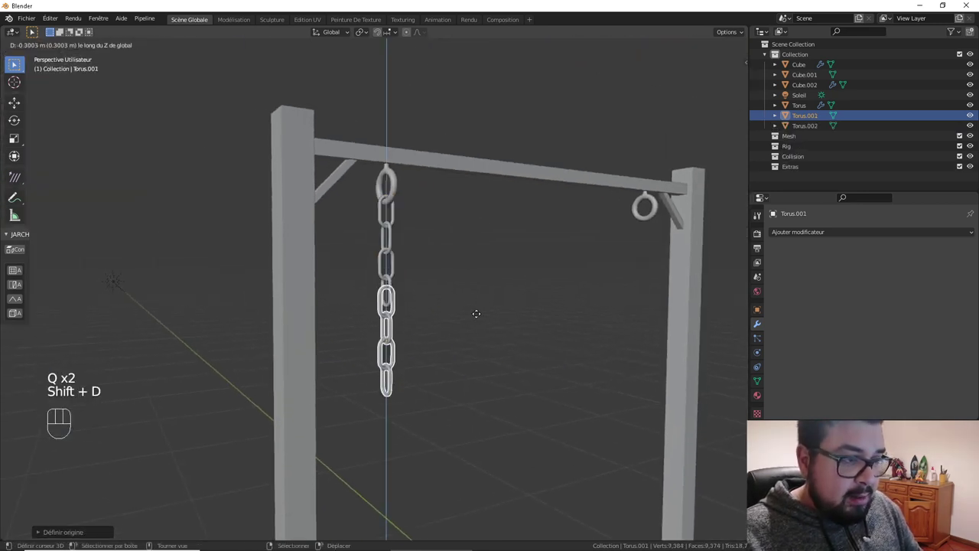
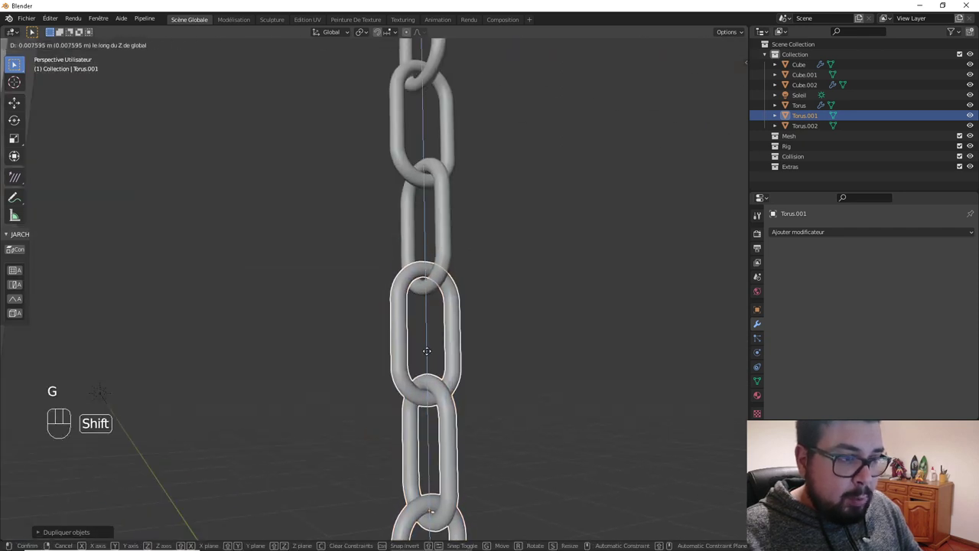
key("a")
left_click_drag(427, 275, 388, 281)
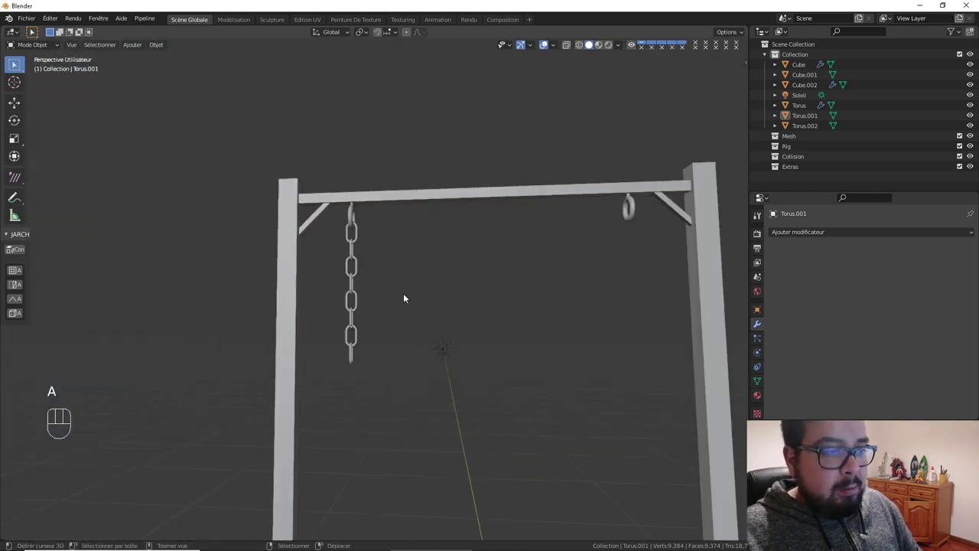
left_click_drag(414, 300, 444, 306)
left_click_drag(437, 292, 396, 207)
left_click_drag(394, 204, 373, 223)
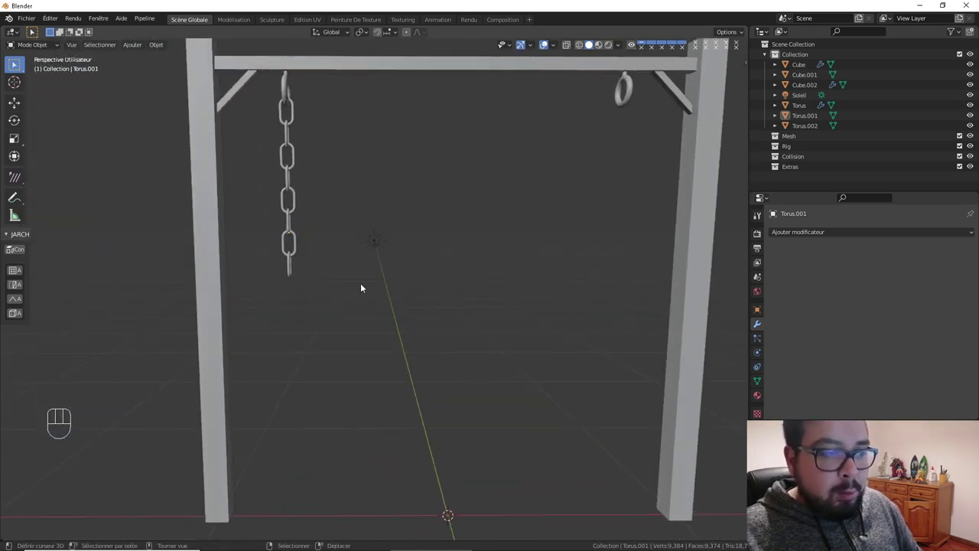
left_click_drag(455, 304, 441, 315)
Join all links into one chain, set its origin to the world centre and mirror it on X to the right hook
right_click(268, 143)
left_click(268, 224)
key("ctrl+j")
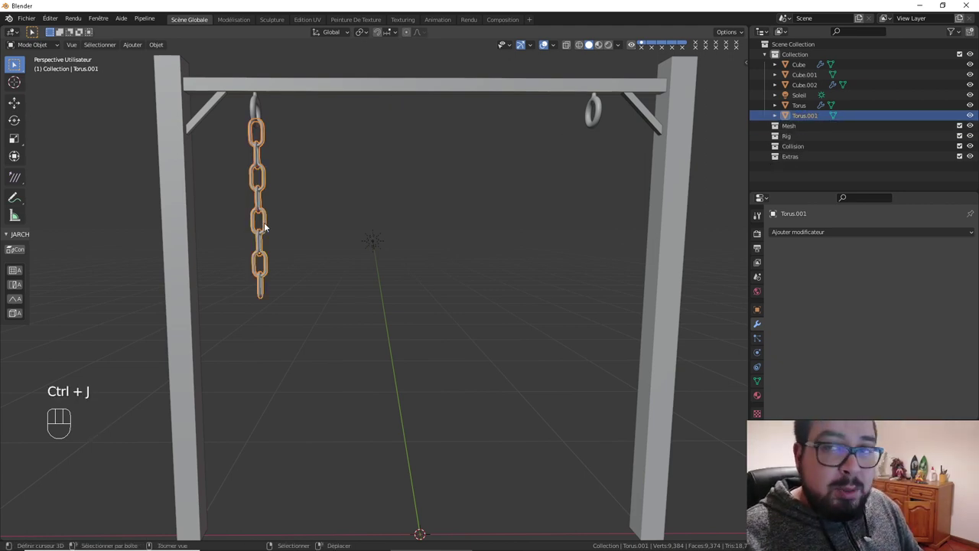
key("q")
key("q")
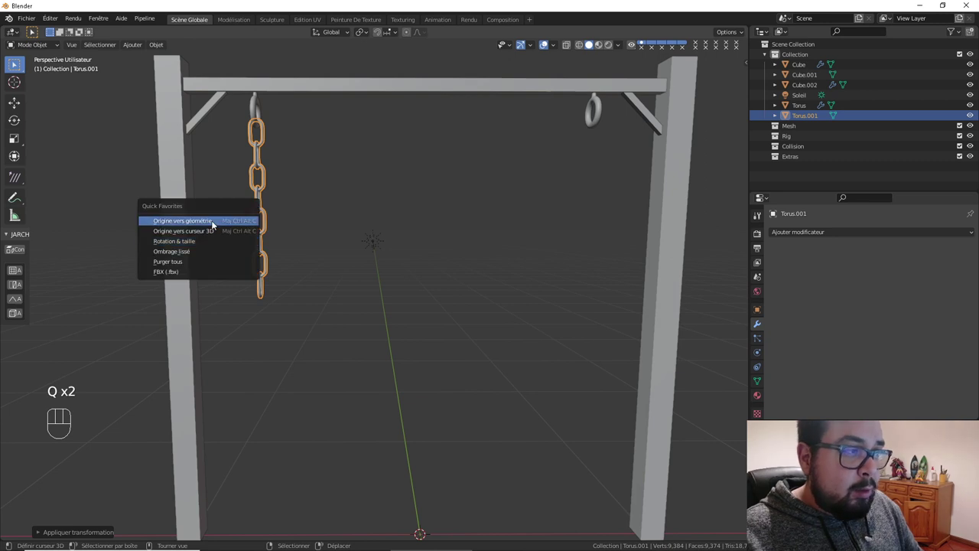
left_click_drag(316, 225, 324, 183)
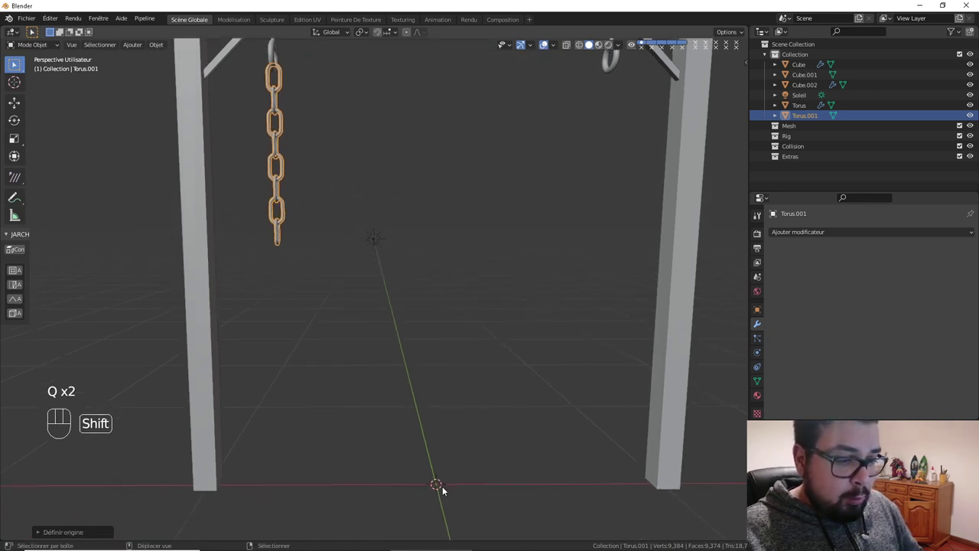
key("q")
left_click_drag(850, 239, 745, 336)
left_click_drag(610, 164, 590, 190)
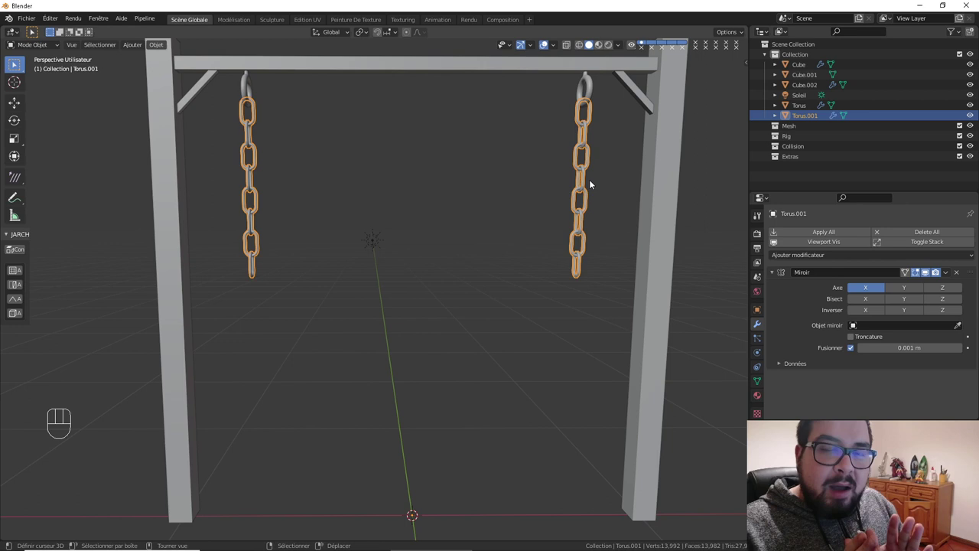
Select the frame parts around the crossbar, ending on the left post, and lower the view to the ground
right_click(589, 83)
right_click(507, 71)
right_click(653, 106)
right_click(671, 134)
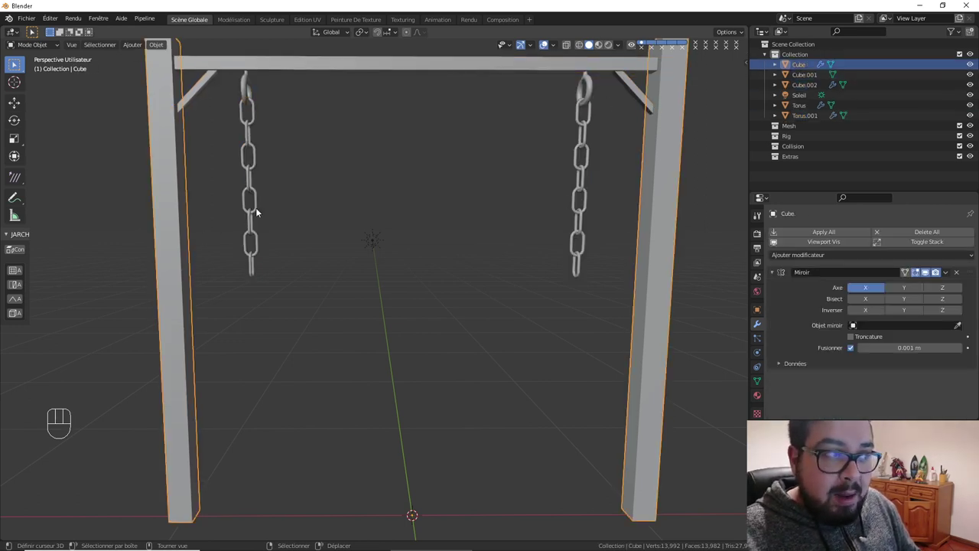
left_click_drag(350, 262, 349, 237)
Add a cube and scale it into a large thin flat board beneath the frame
key("shift+a")
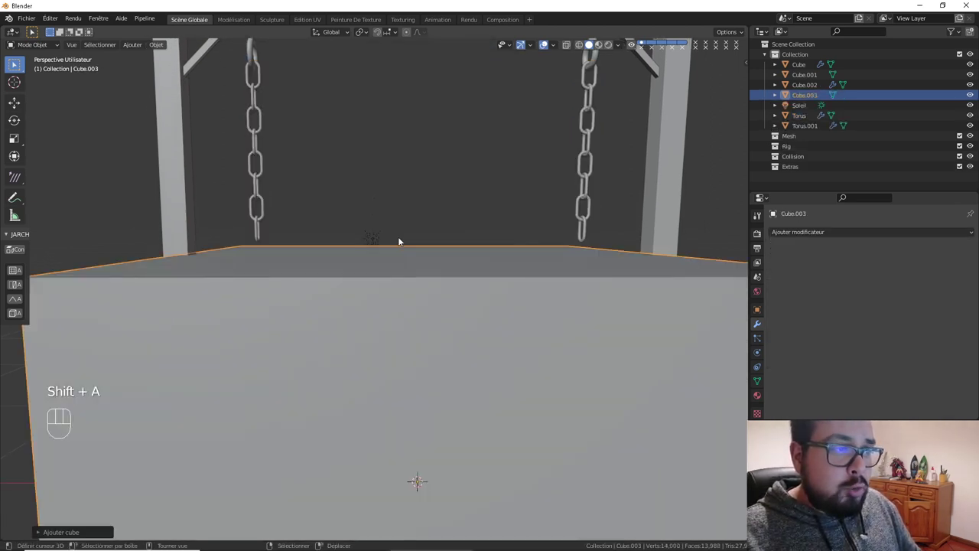
key("s")
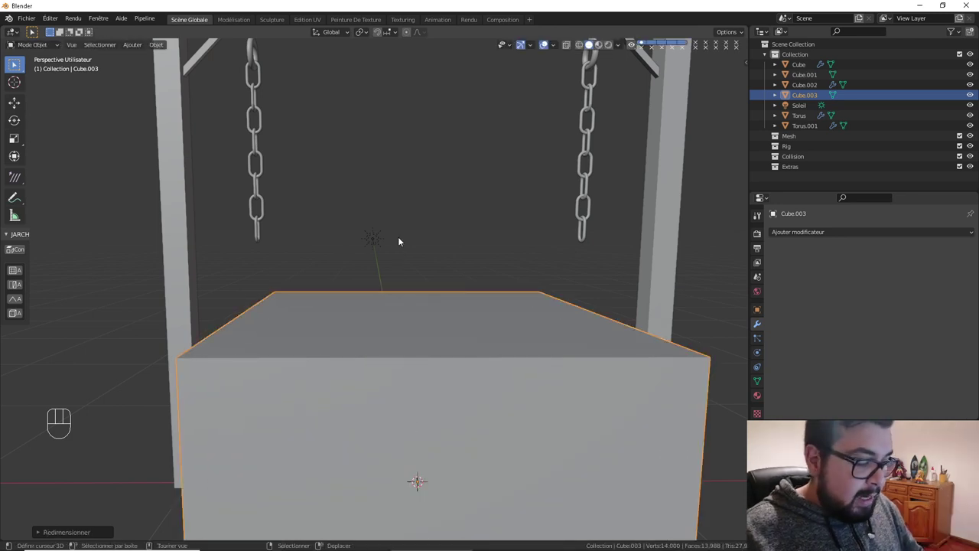
key("s")
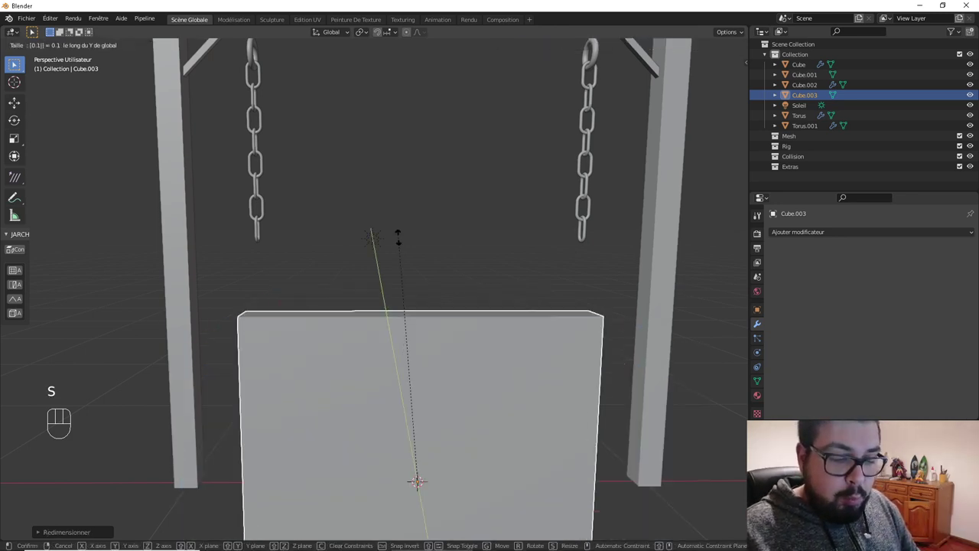
left_click_drag(403, 244, 478, 276)
key("s")
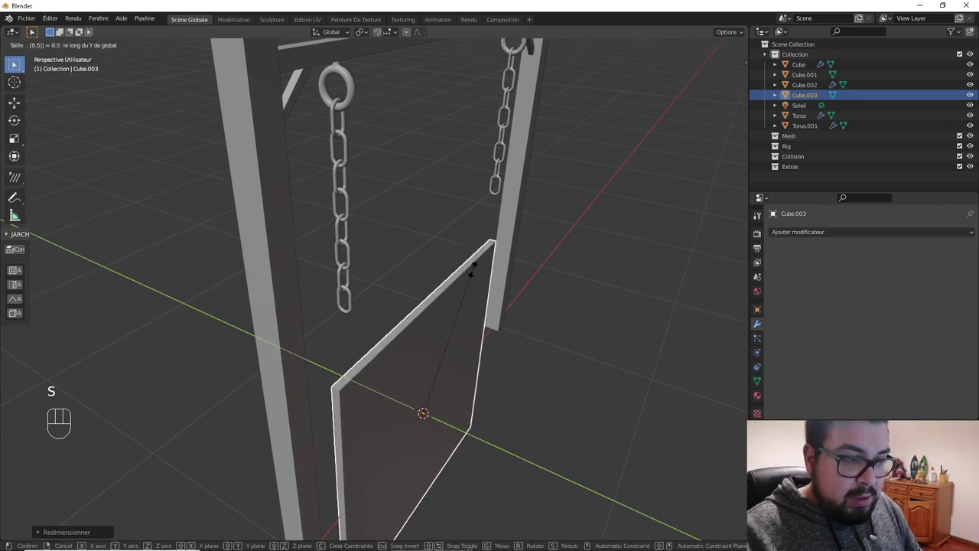
left_click_drag(476, 268, 448, 254)
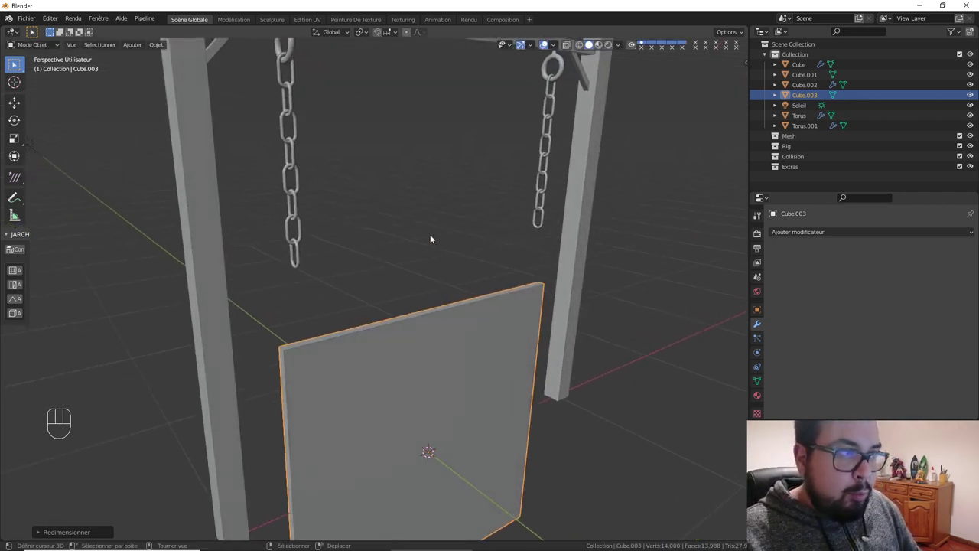
left_click_drag(423, 216, 422, 248)
Select the hanging ring pair and duplicate it for the board
left_click(291, 115)
middle_click(478, 139)
left_click_drag(471, 146, 454, 142)
key("shift+d")
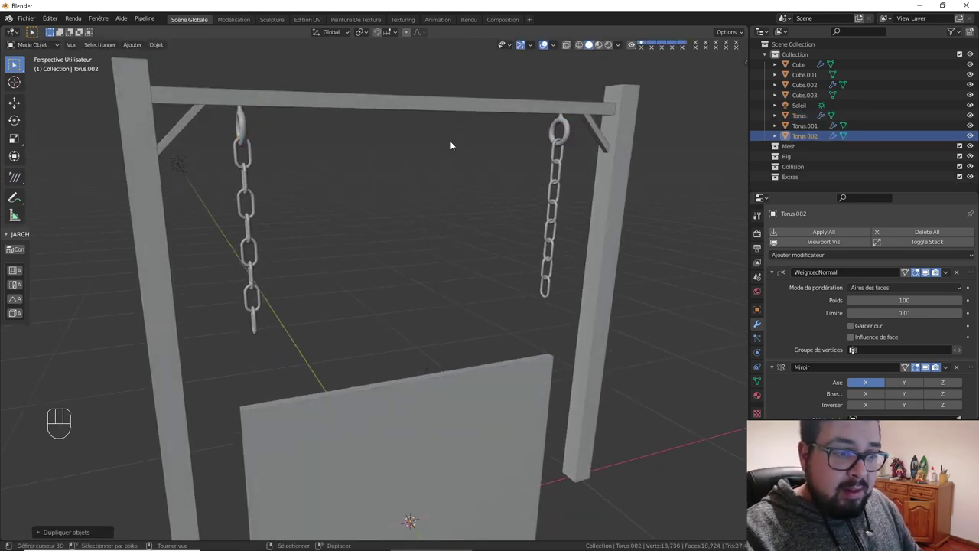
Lower the copied rings along Z to the board's top and resize and raise the board to meet them
key("g")
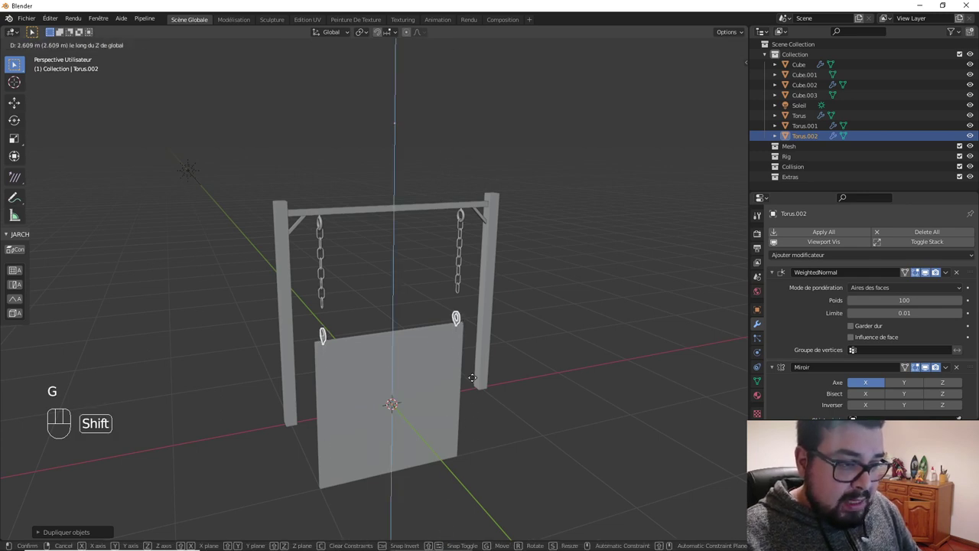
left_click_drag(476, 432, 525, 408)
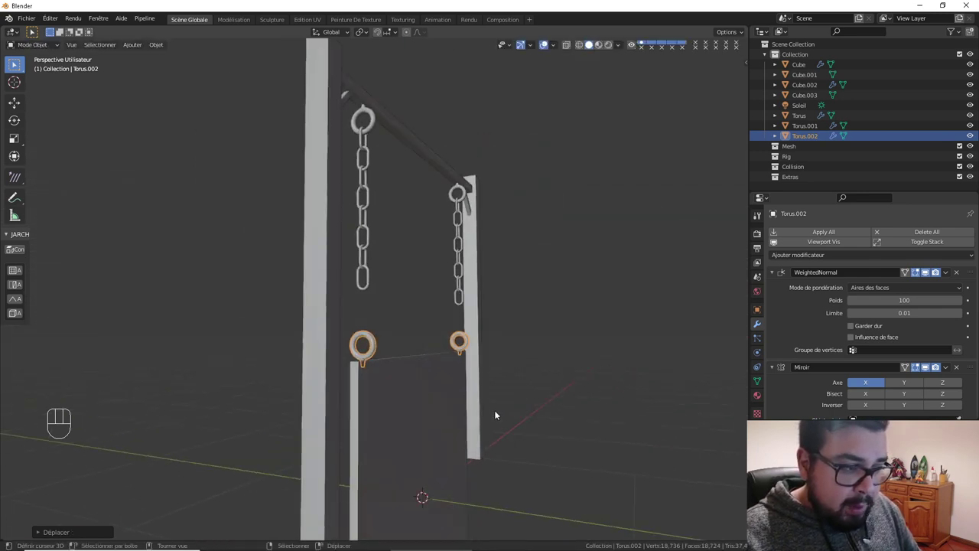
right_click(438, 424)
key("s")
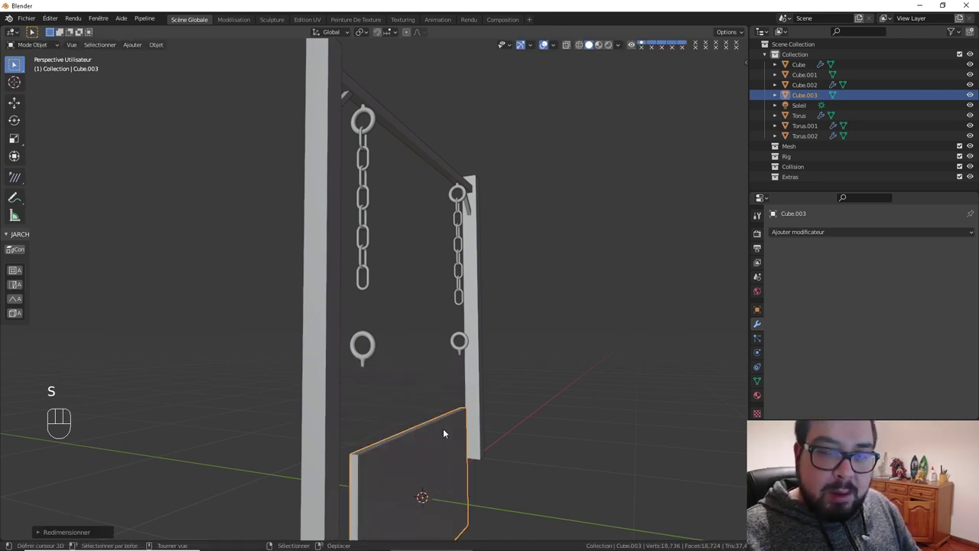
left_click_drag(445, 432, 391, 433)
key("g")
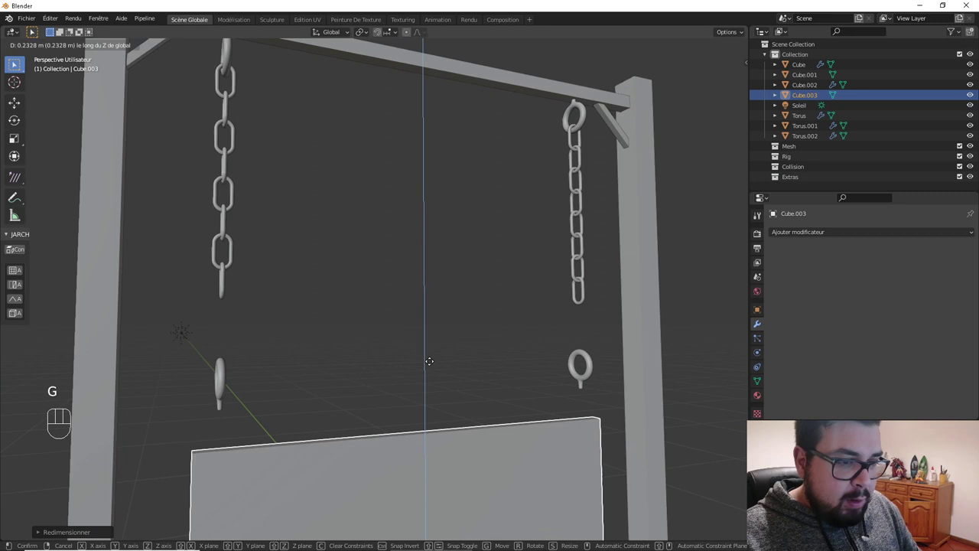
left_click_drag(423, 386, 436, 396)
Move the board and rings together up toward the chain ends
left_click(283, 401)
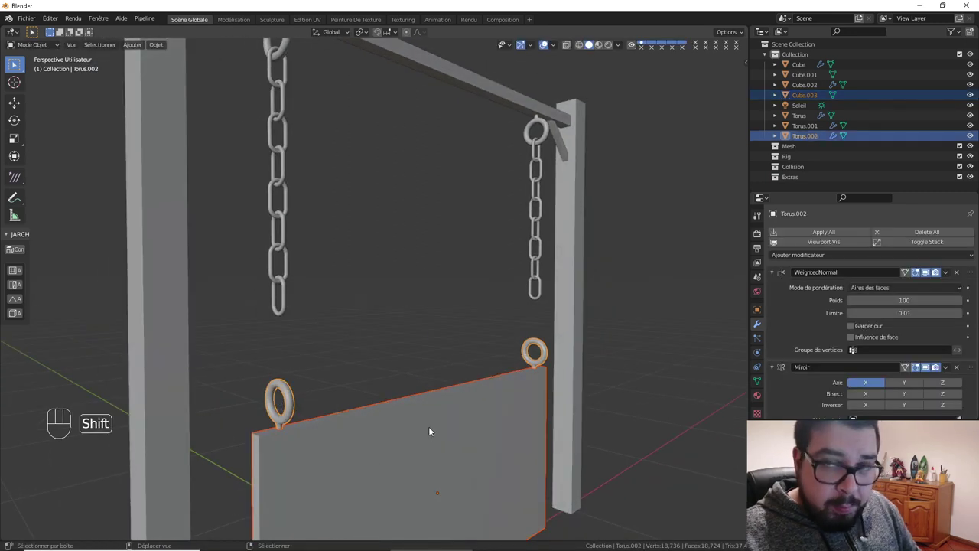
key("g")
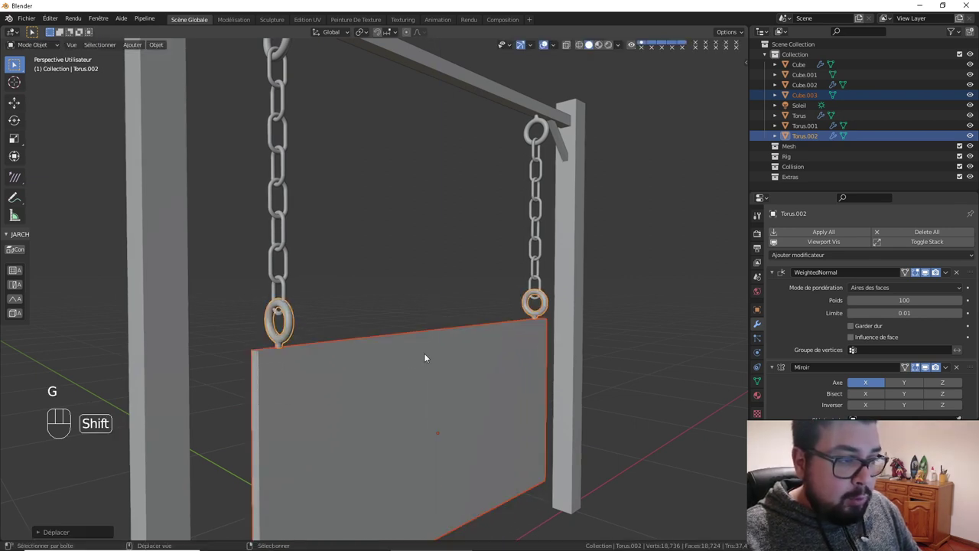
left_click_drag(424, 361, 368, 366)
left_click_drag(371, 375, 437, 372)
left_click_drag(283, 325, 255, 322)
left_click_drag(241, 294, 329, 298)
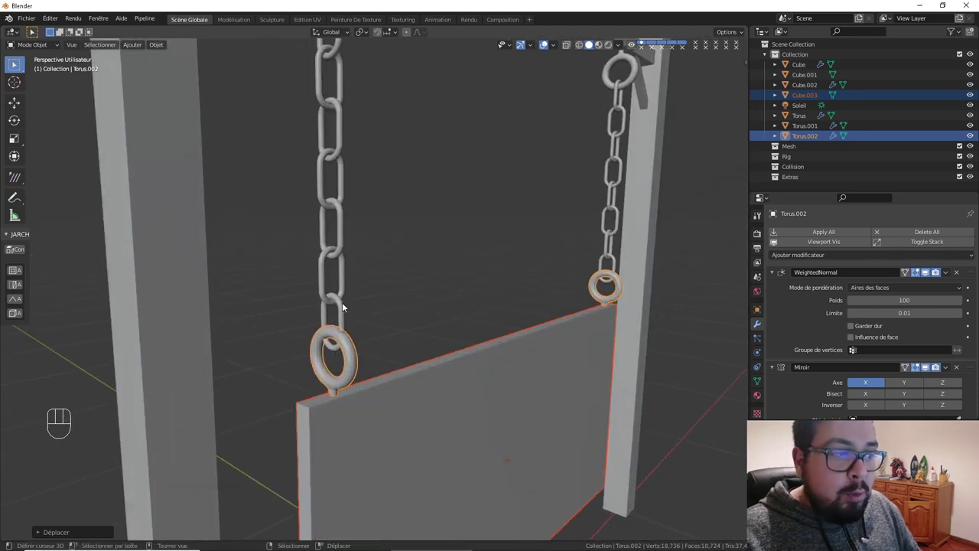
In the chain's Edit Mode select the bottom link and adjust it so the chain meets the rings
right_click(339, 294)
key("Tab")
key("a")
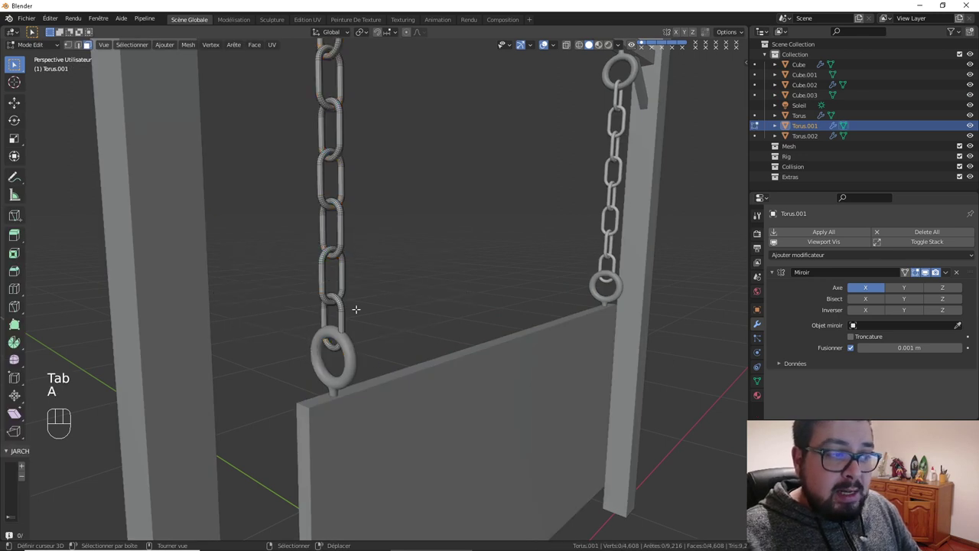
key("l")
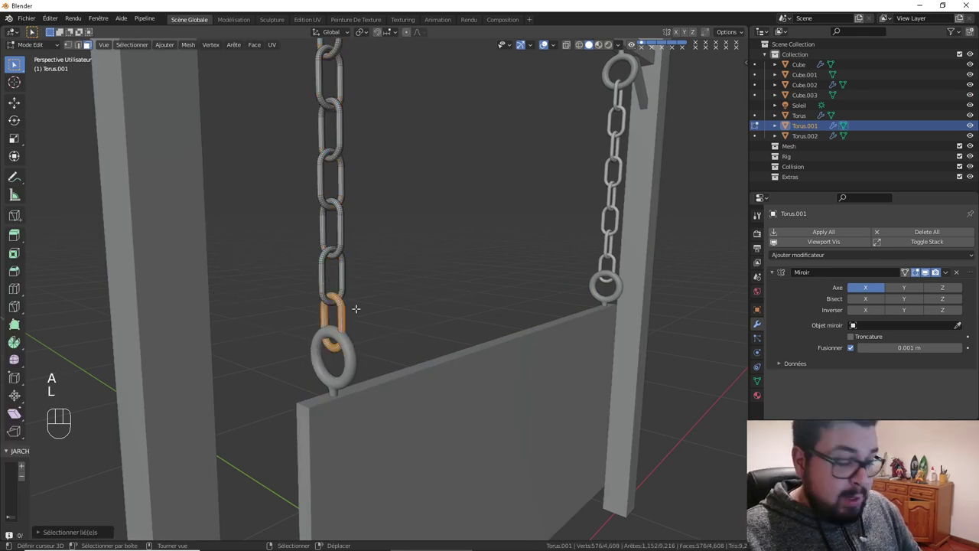
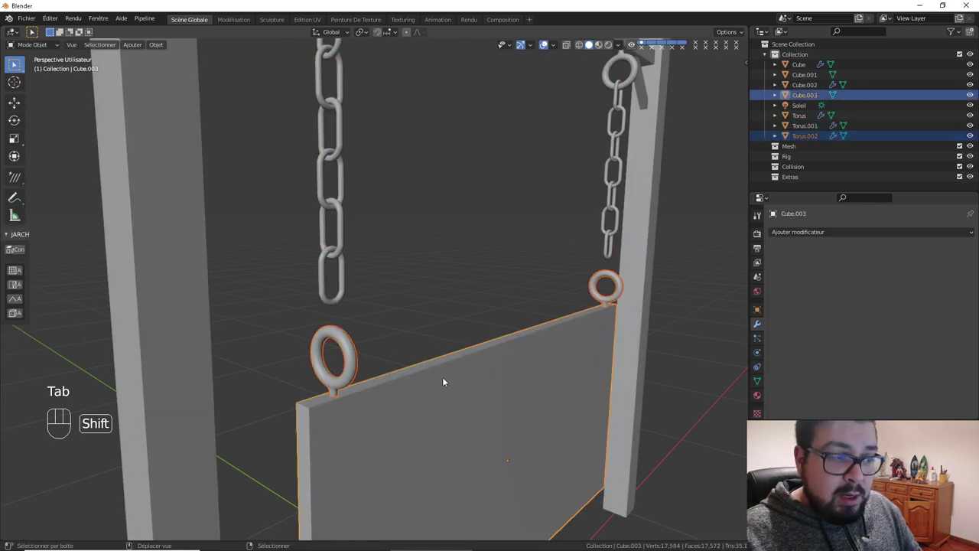
key("g")
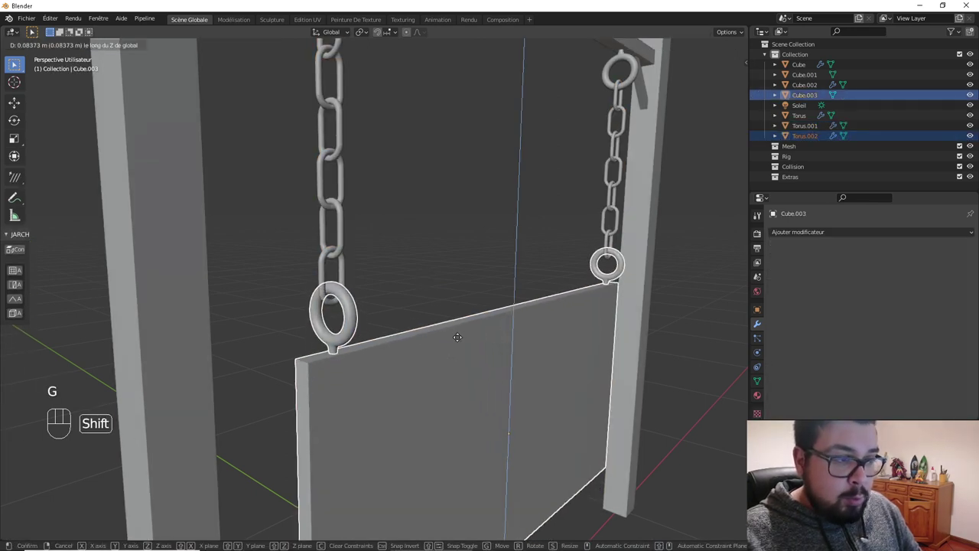
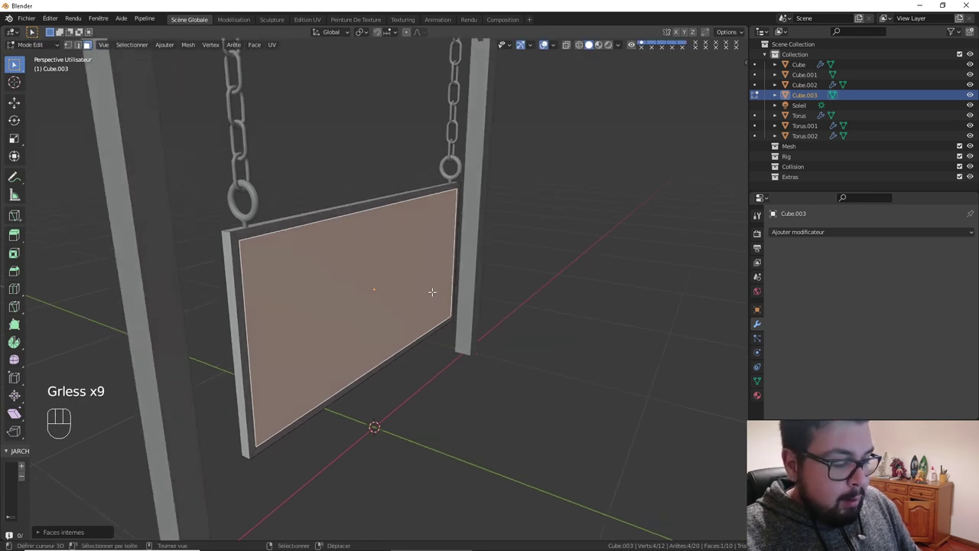
Extrude the inset front face slightly inward to recess the panel, then set the board's origin to its geometry
key("e")
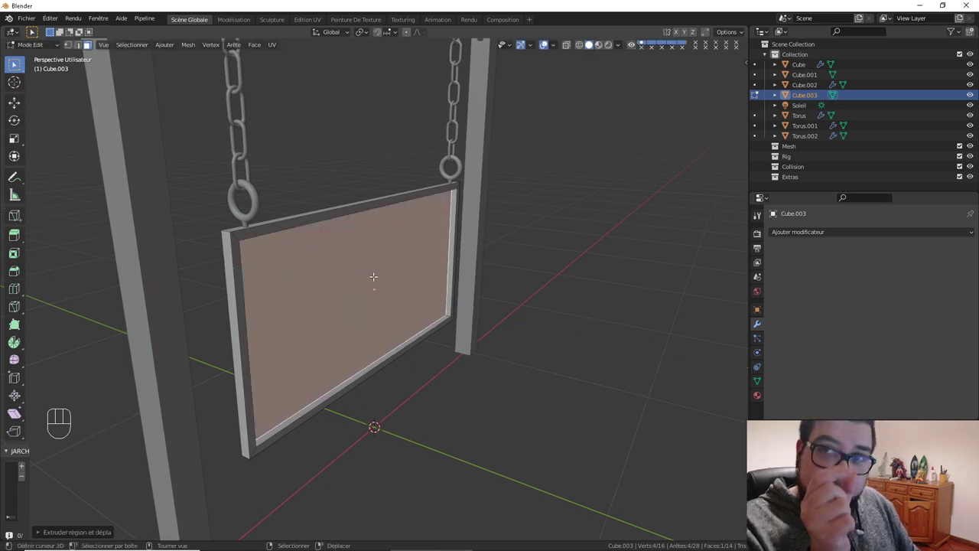
key("Tab")
left_click_drag(379, 282, 343, 284)
key("q")
key("q")
left_click_drag(434, 338, 397, 315)
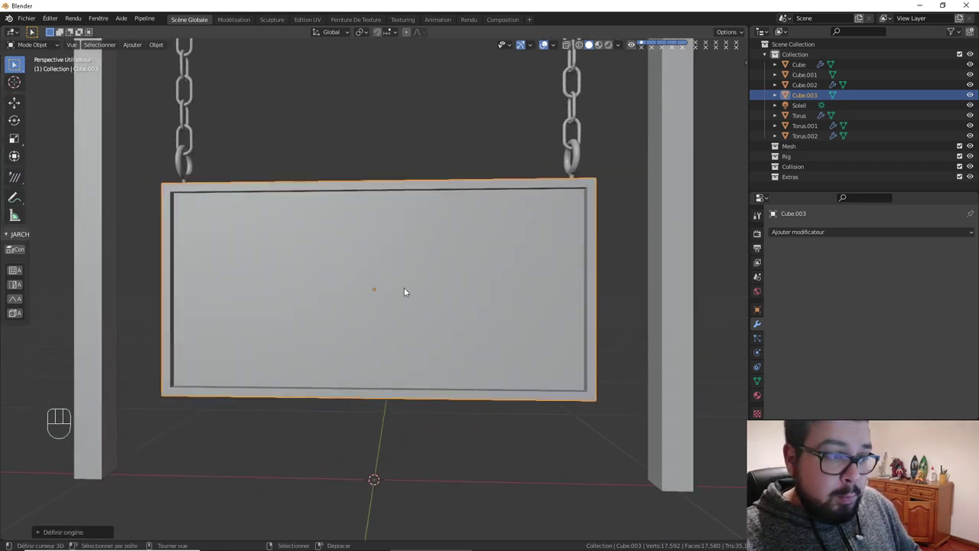
Add a new text object at the board centre and rotate it 90° on X to stand upright
key("shift+d")
key("ctrl+z")
key("shift+s")
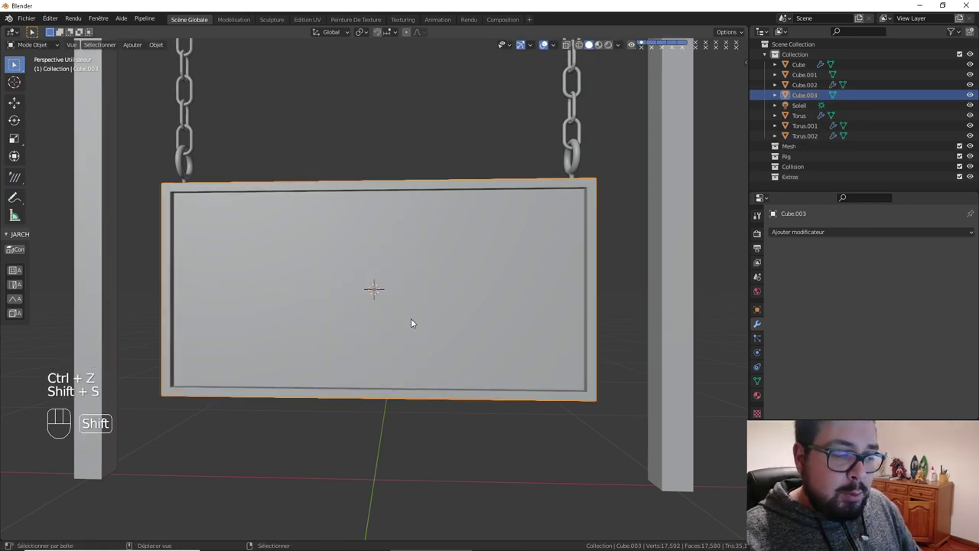
key("shift+a")
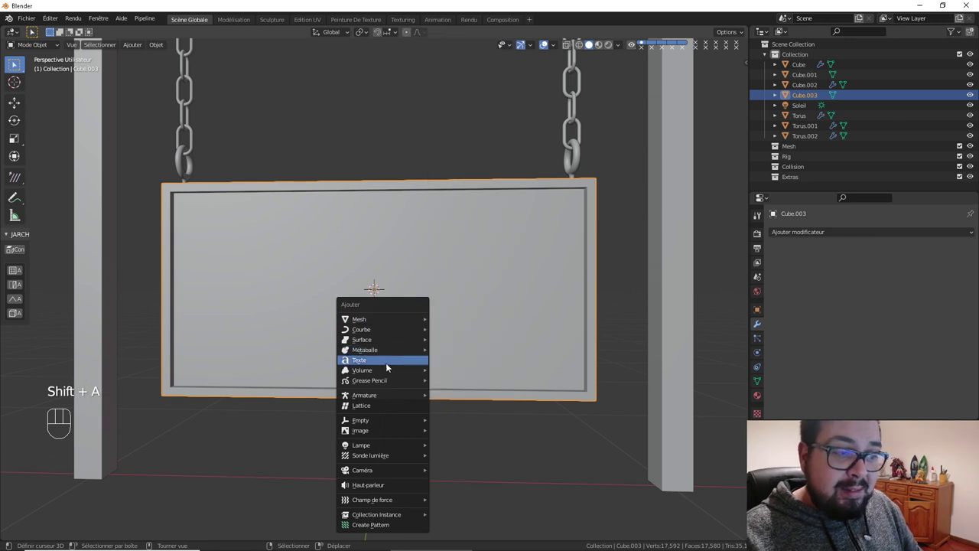
left_click_drag(443, 343, 489, 382)
key("r")
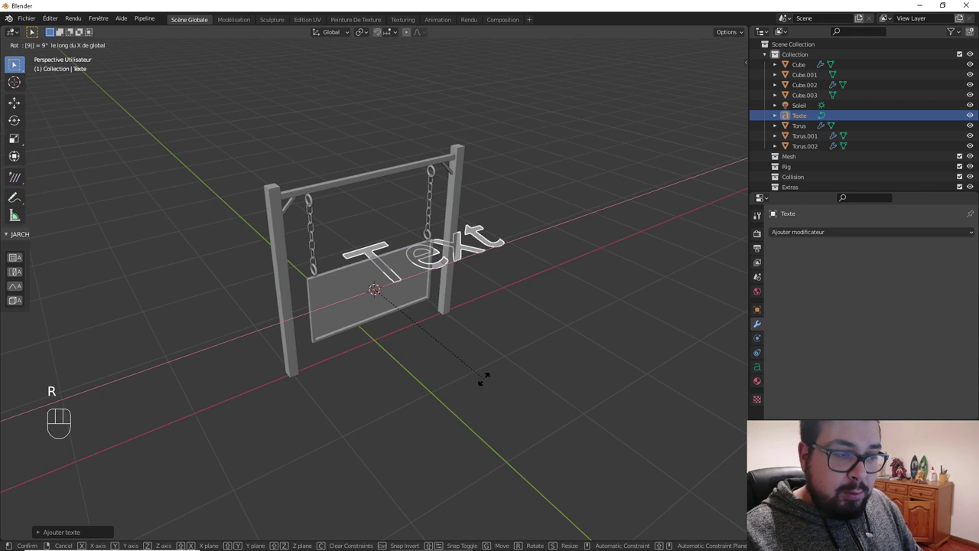
Replace the placeholder wording with 'THE' and 'SHIRE' on two lines
key("Tab")
key("BackSpace")
key("BackSpace")
key("BackSpace")
key("t")
key("h")
key("e")
key("BackSpace")
key("t")
key("h")
key("e")
key("space")
key("BackSpace")
key("Return")
key("s")
key("h")
key("i")
key("r")
key("e")
key("Tab")
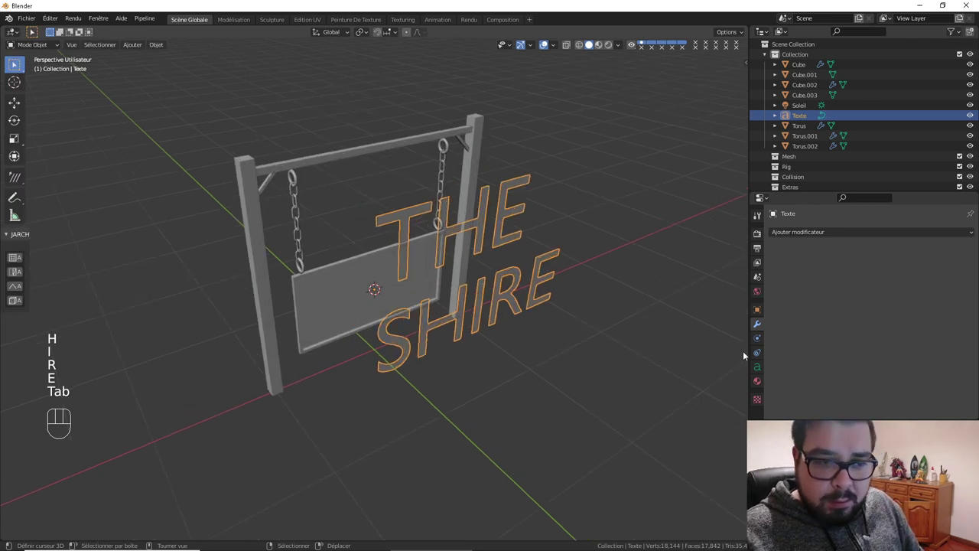
Load the GreatVibes-Regular.ttf script font for the text object
left_click_drag(767, 373, 782, 355)
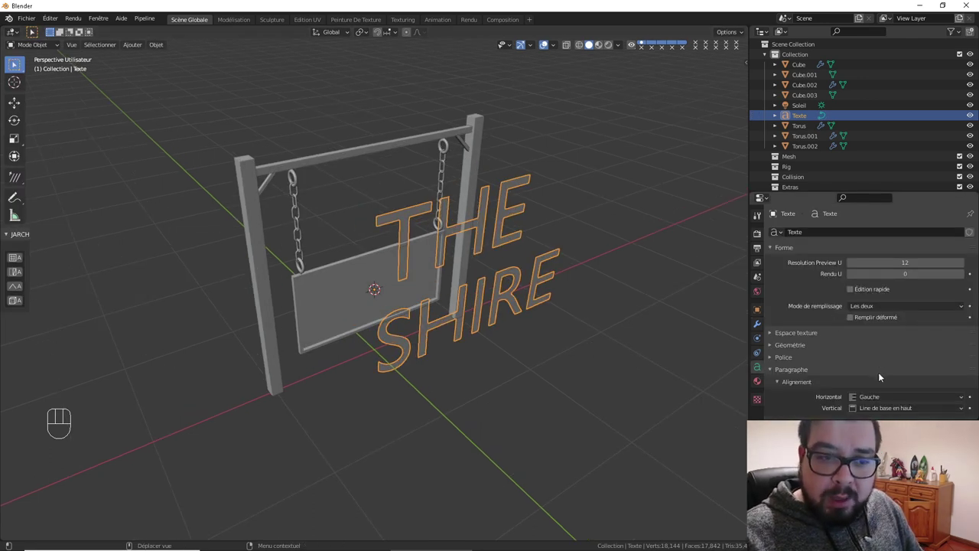
left_click_drag(899, 357, 885, 381)
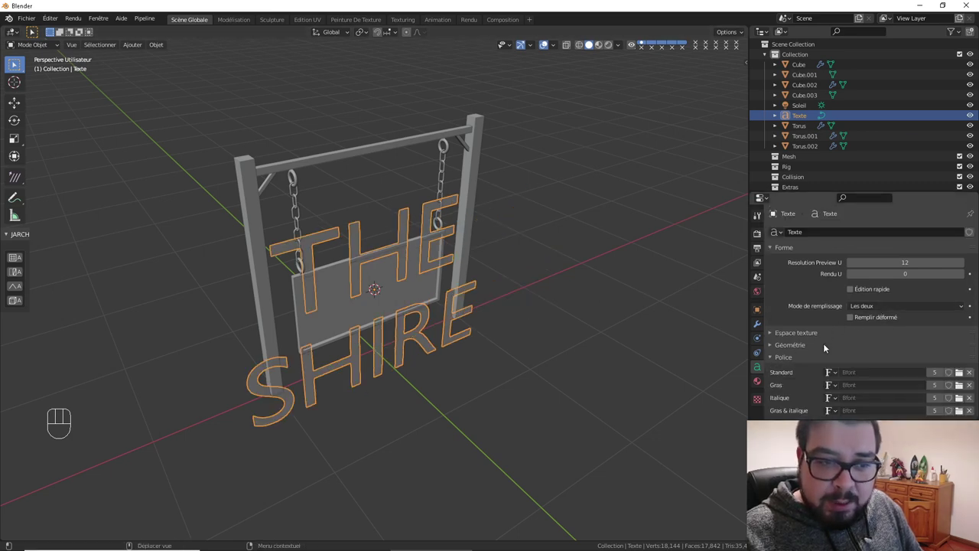
left_click(966, 374)
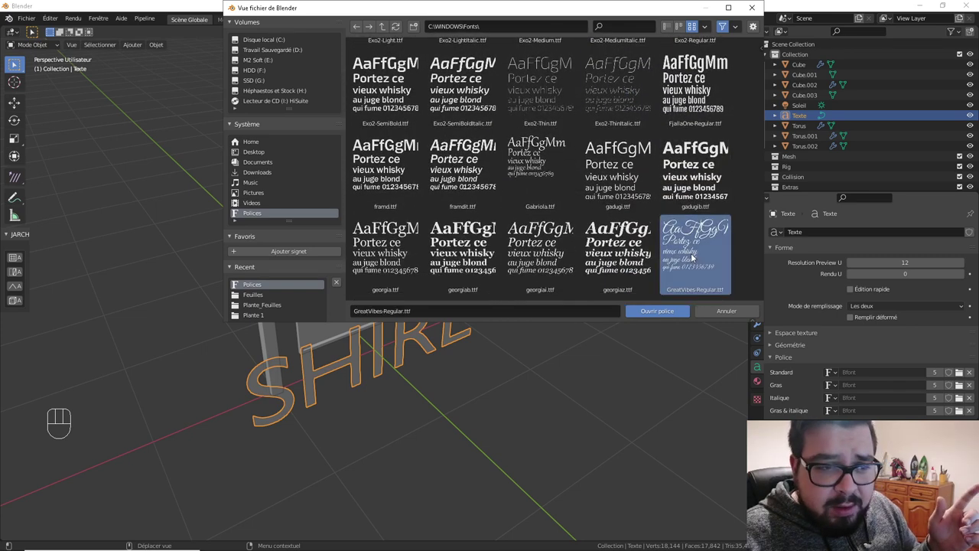
left_click_drag(573, 270, 526, 238)
left_click_drag(523, 235, 564, 230)
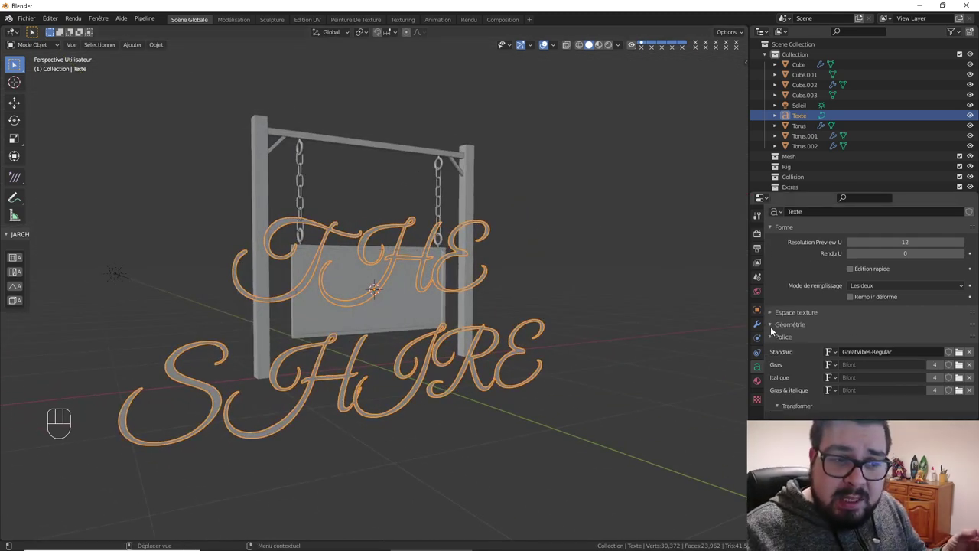
Set the text Geometry Extrude to 0.05 m so the letters have depth
left_click(964, 351)
left_click(964, 352)
double_click(964, 351)
left_click(964, 352)
left_click_drag(517, 313, 586, 322)
Scale the lettering down to fit the panel and move it on Z and Y flat against the board face
left_click_drag(571, 314, 534, 319)
key("s")
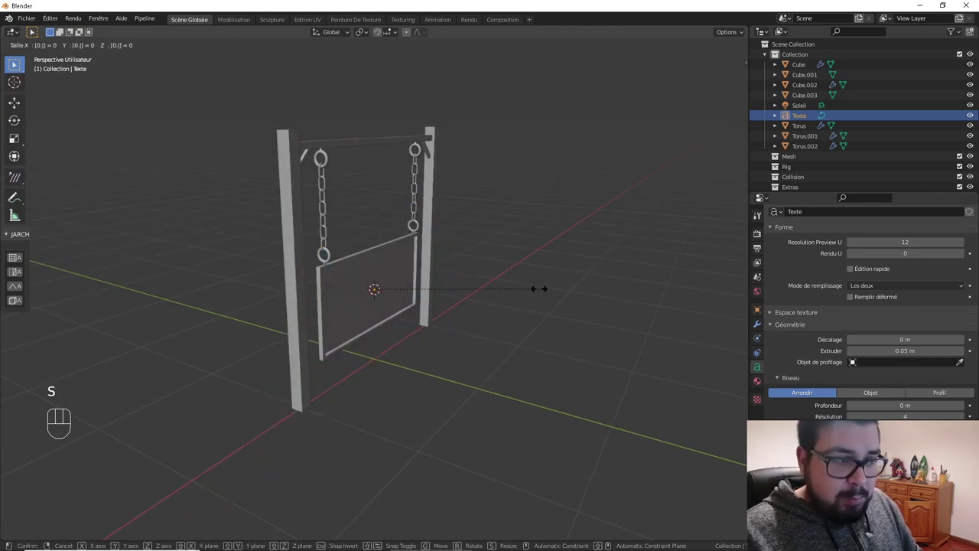
key("s")
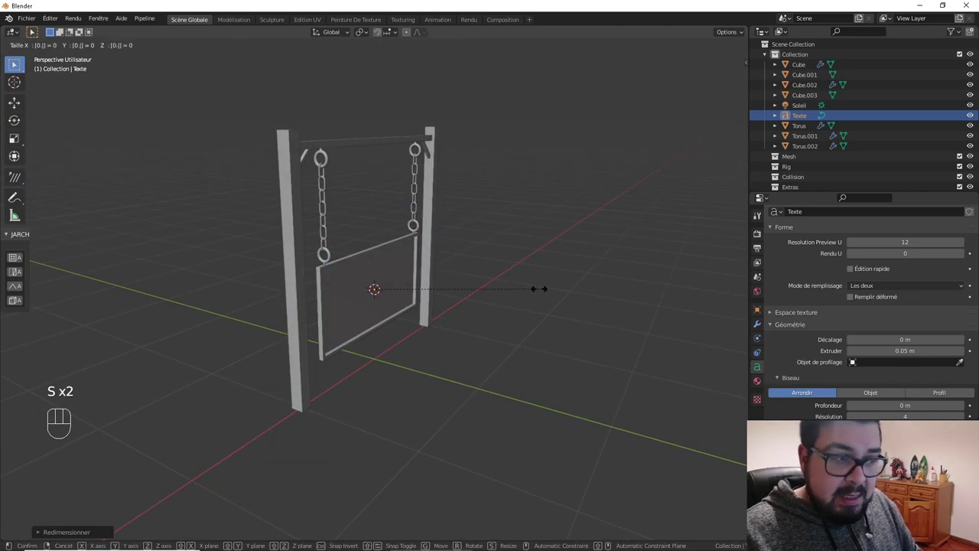
key("KP_1")
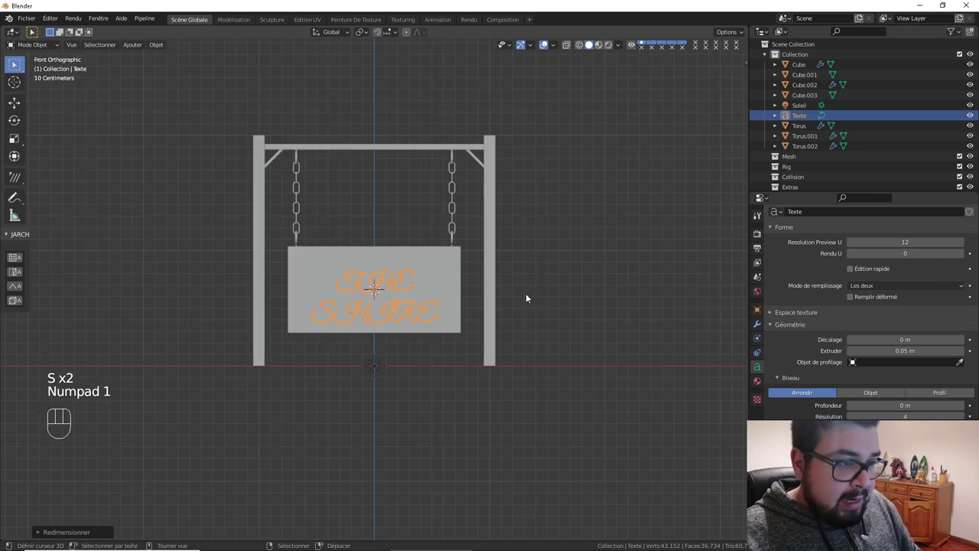
key("g")
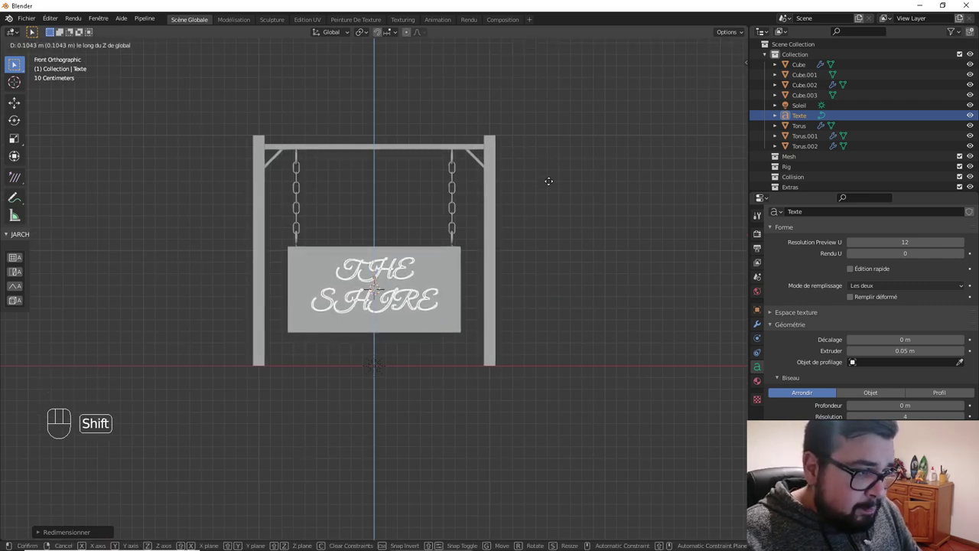
left_click_drag(425, 282, 532, 301)
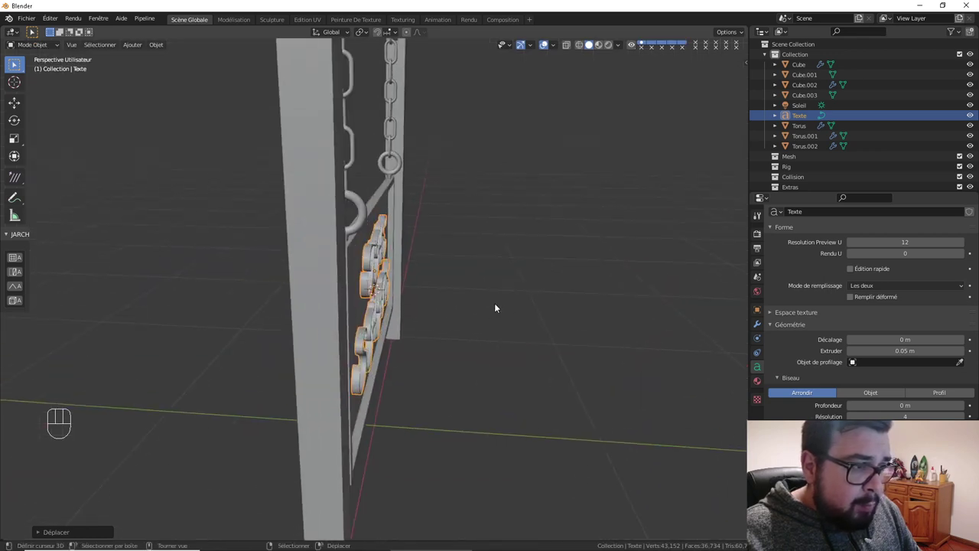
key("g")
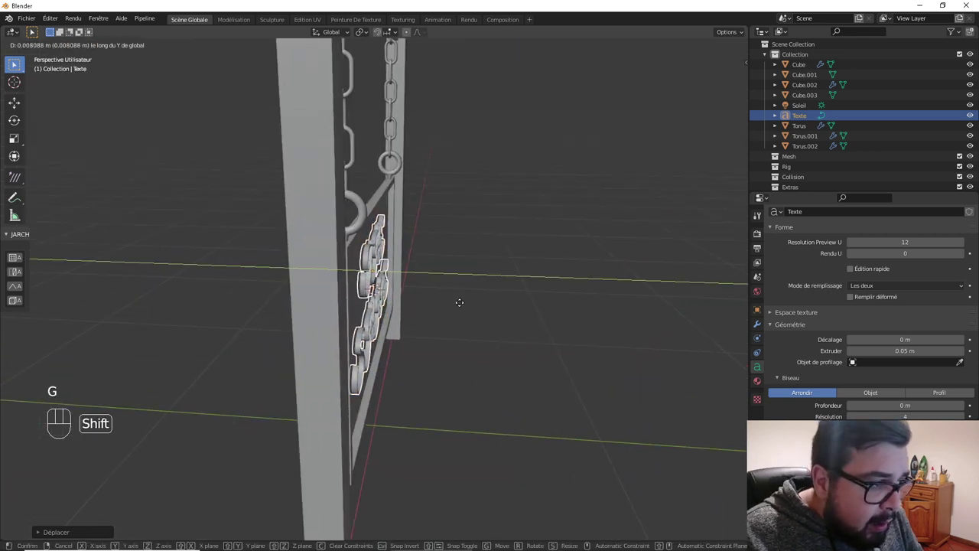
left_click_drag(476, 305, 447, 287)
Convert the lettering to a mesh and select all its geometry in edit mode
key("alt+c")
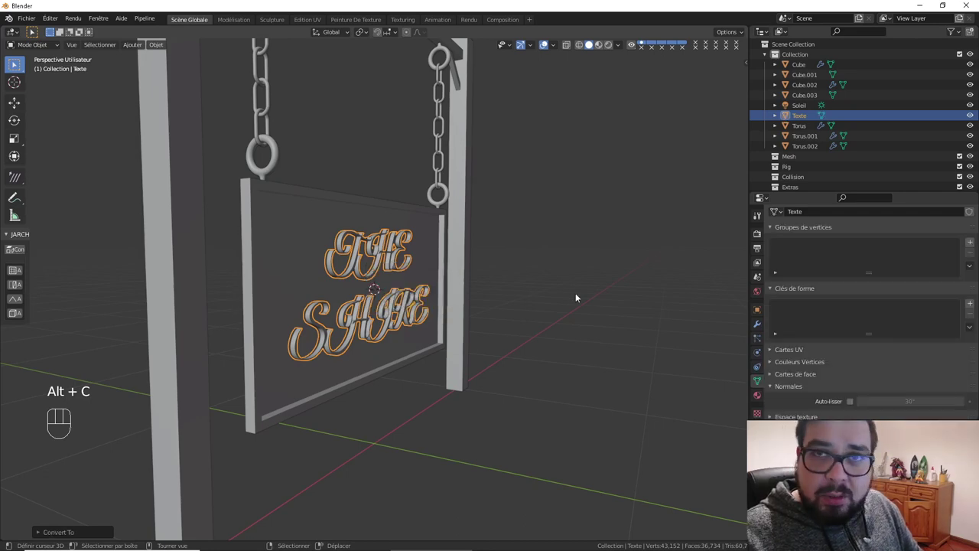
left_click_drag(537, 297, 496, 296)
key("Tab")
key("a")
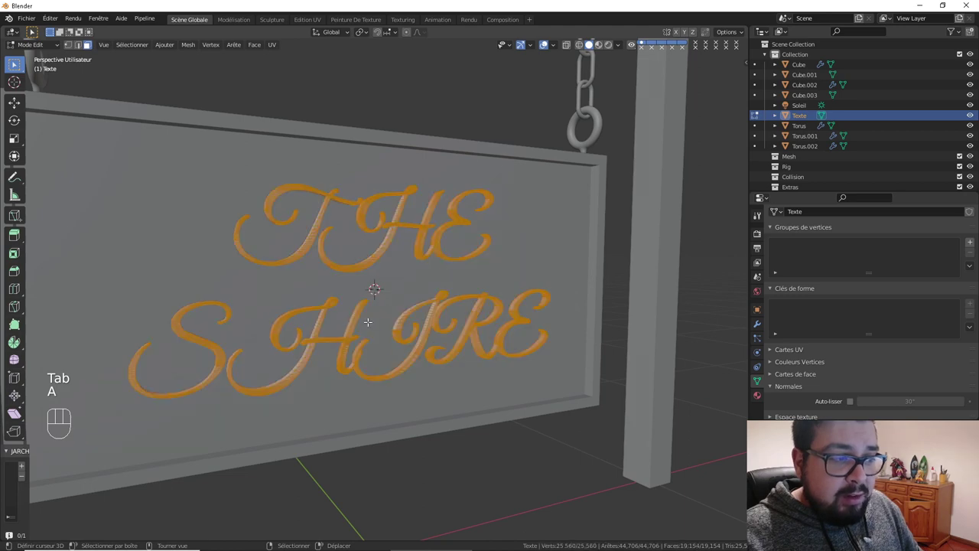
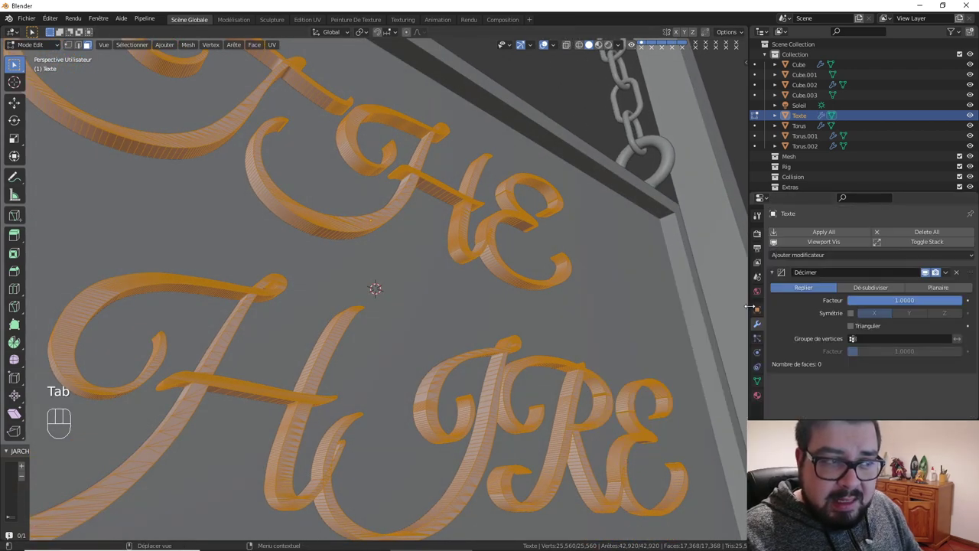
Try Un-Subdivide iterations, then return Decimate to Collapse at about 0.43 ratio
key("Tab")
left_click(866, 289)
left_click(962, 304)
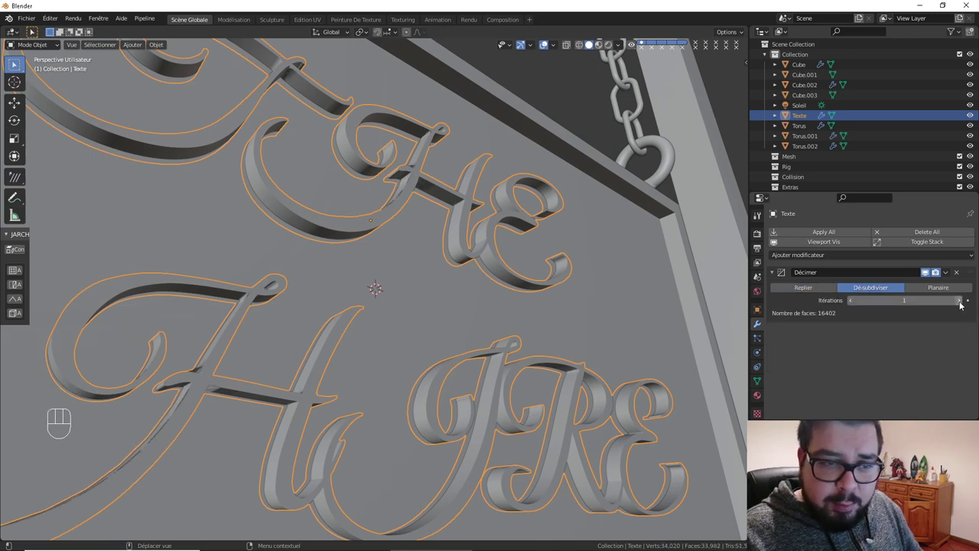
left_click(962, 304)
left_click(962, 302)
left_click(963, 303)
left_click_drag(962, 303, 963, 303)
left_click(963, 302)
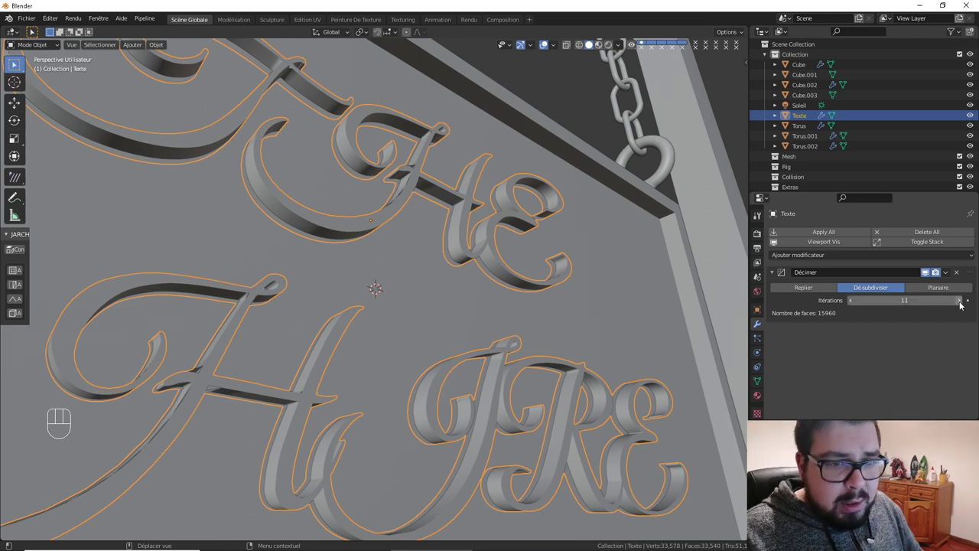
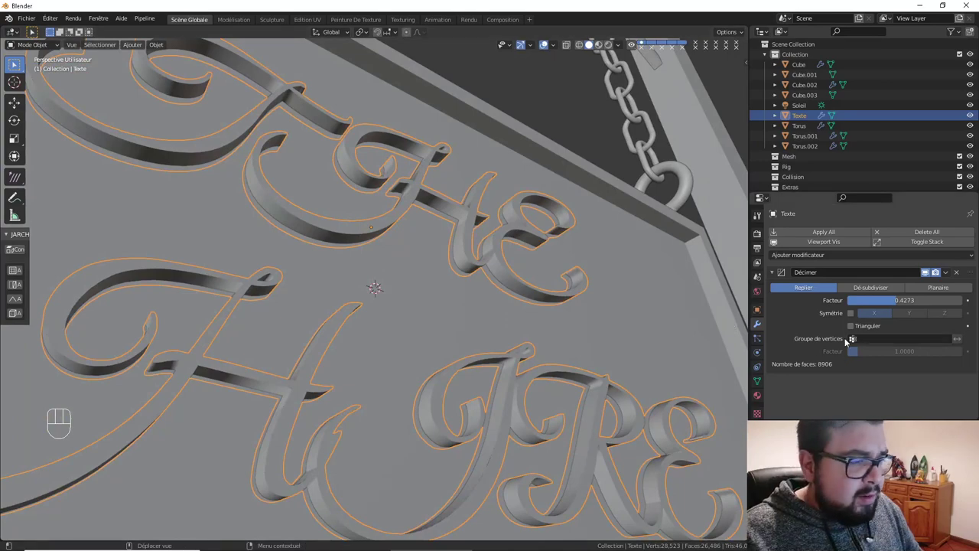
left_click_drag(578, 332, 563, 323)
Apply the Decimate modifier and reselect all the lettering geometry in edit mode
key("ctrl+a")
key("Tab")
key("a")
key("a")
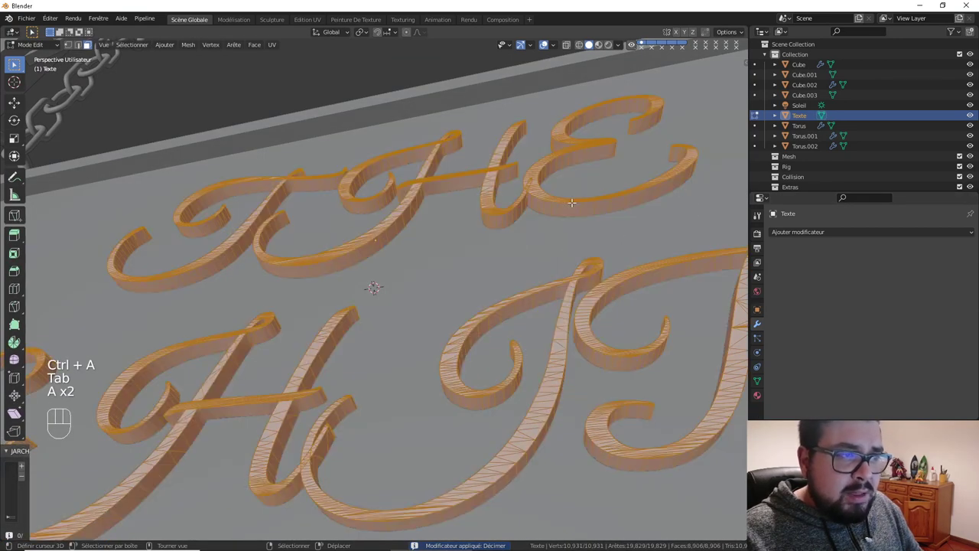
Dissolve degenerate geometry and merge 141 duplicate vertices by distance, then return to object mode
key("q")
key("q")
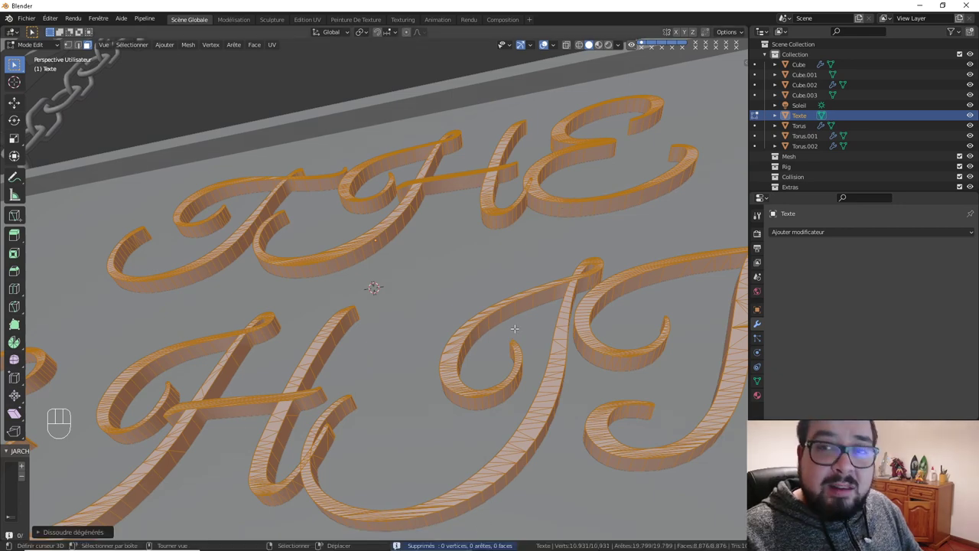
key("q")
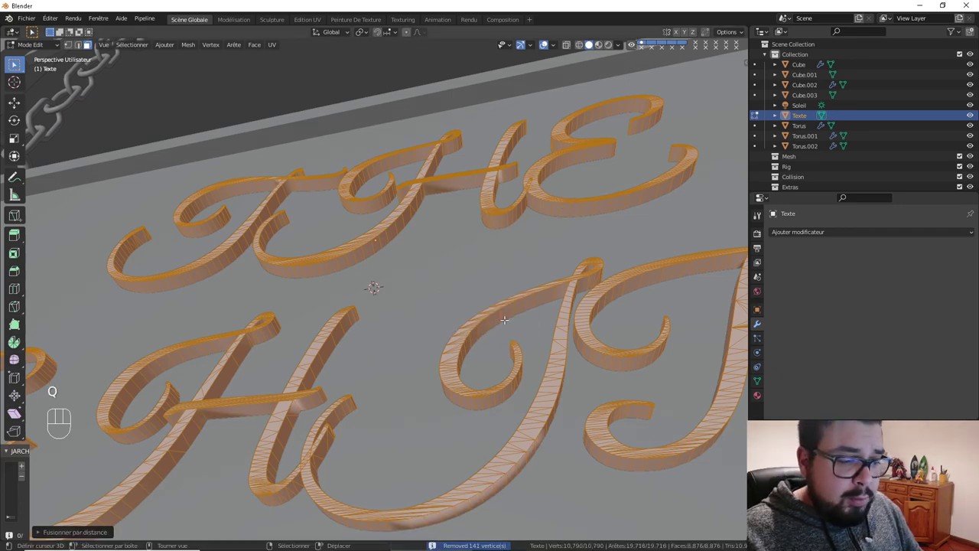
key("q")
key("q")
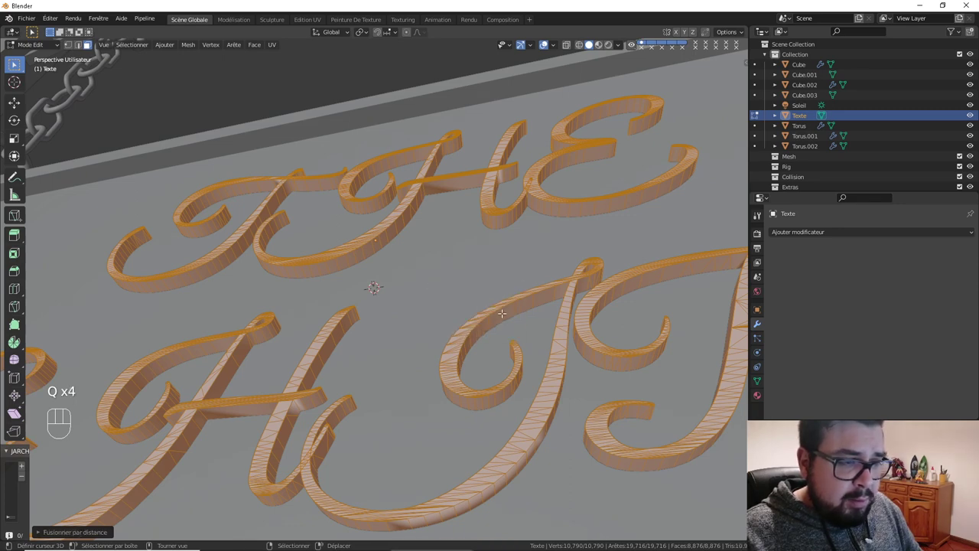
key("q")
key("Tab")
left_click_drag(491, 332, 520, 341)
key("w")
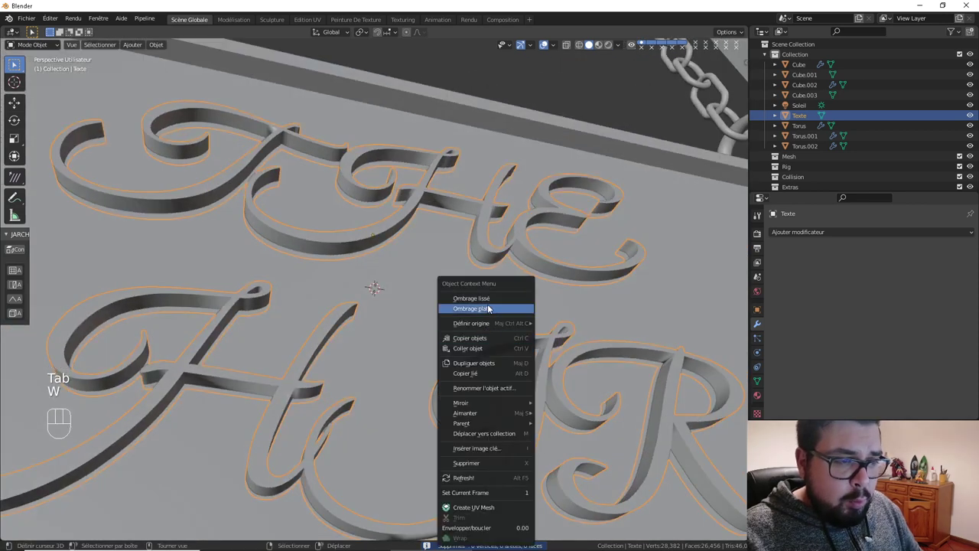
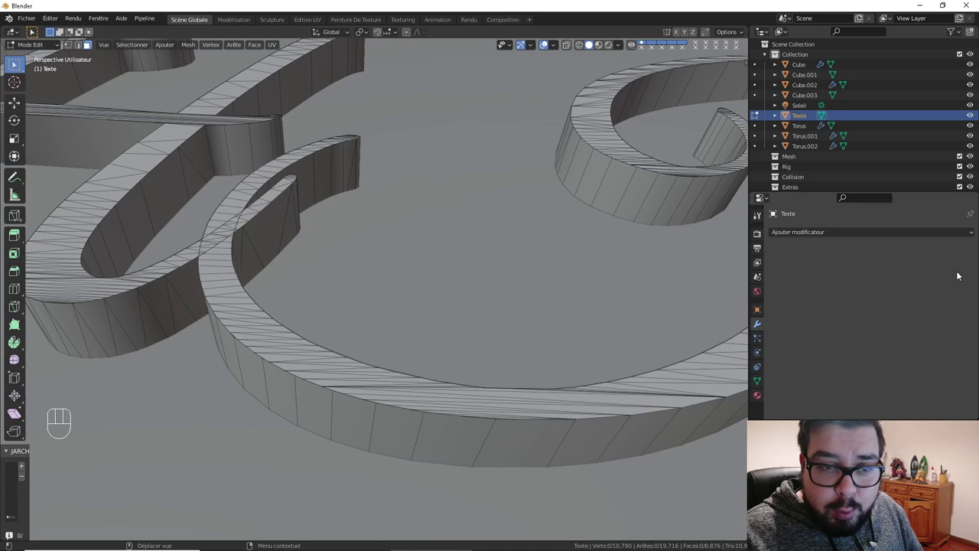
Enable Auto Smooth at 89° in the lettering's Normals settings
left_click(761, 382)
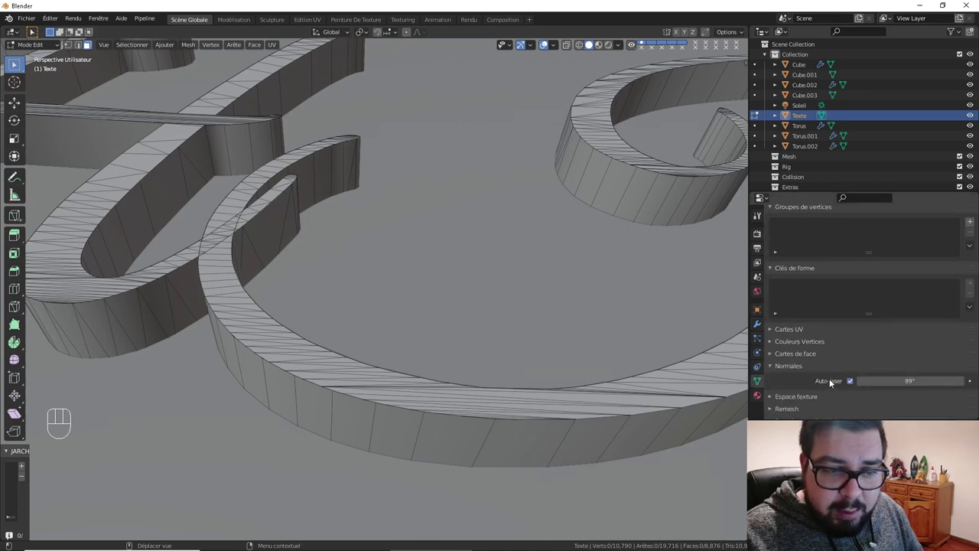
key("Tab")
left_click_drag(523, 353, 570, 375)
key("a")
left_click_drag(561, 323, 561, 335)
key("KP_1")
Select the sign board Cube.003 for editing
left_click_drag(436, 275, 460, 286)
left_click_drag(474, 286, 451, 288)
right_click(628, 184)
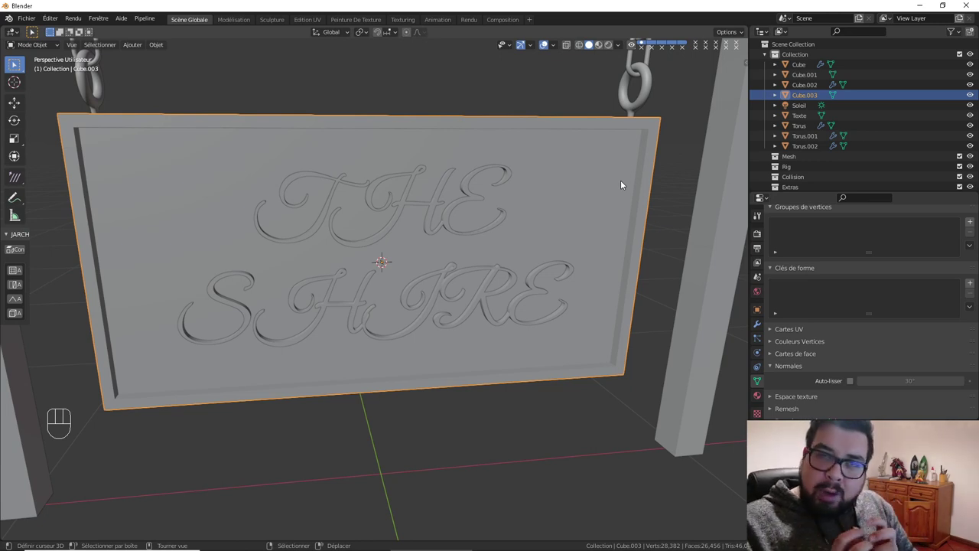
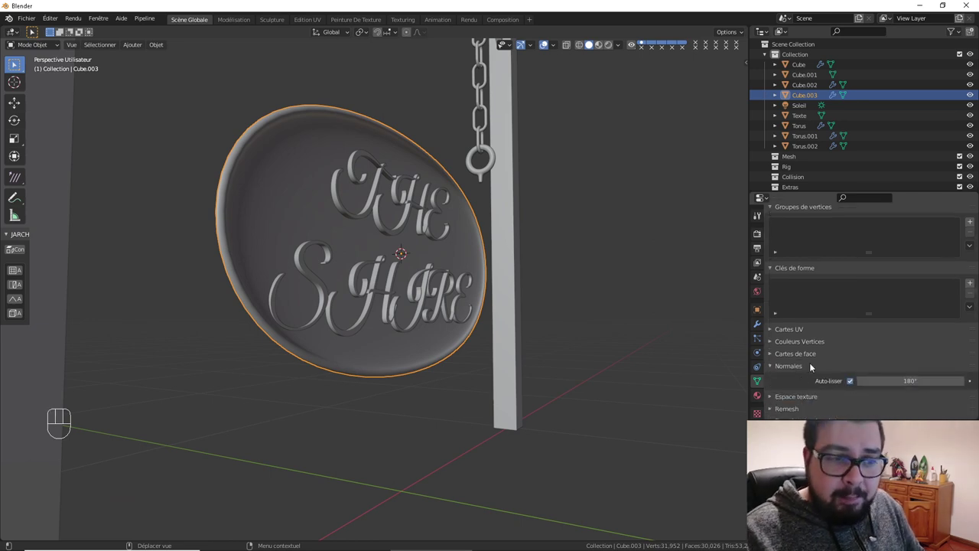
Give Cube.003 Auto Smooth 180°, Subdivision Surface level 4 and Weighted Normal modifiers
left_click(763, 325)
left_click_drag(824, 271, 656, 328)
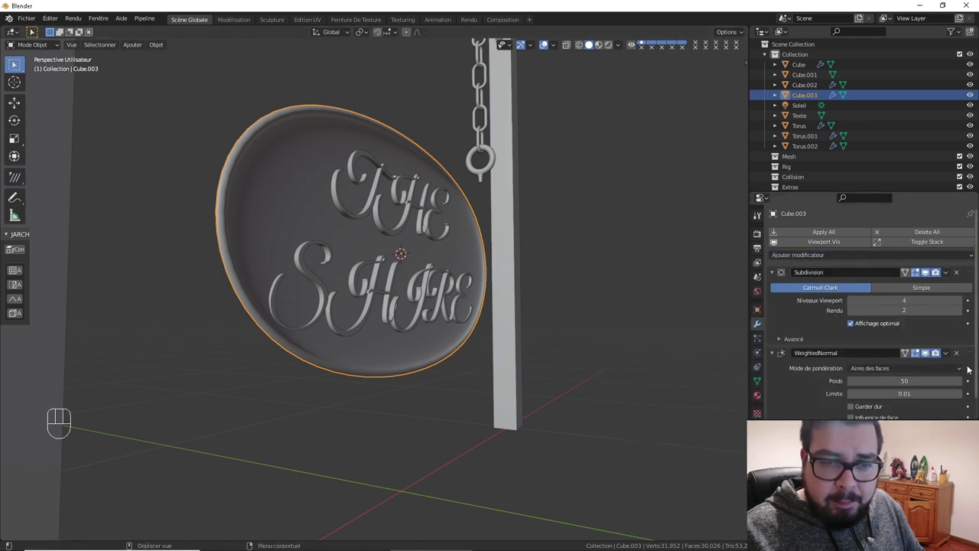
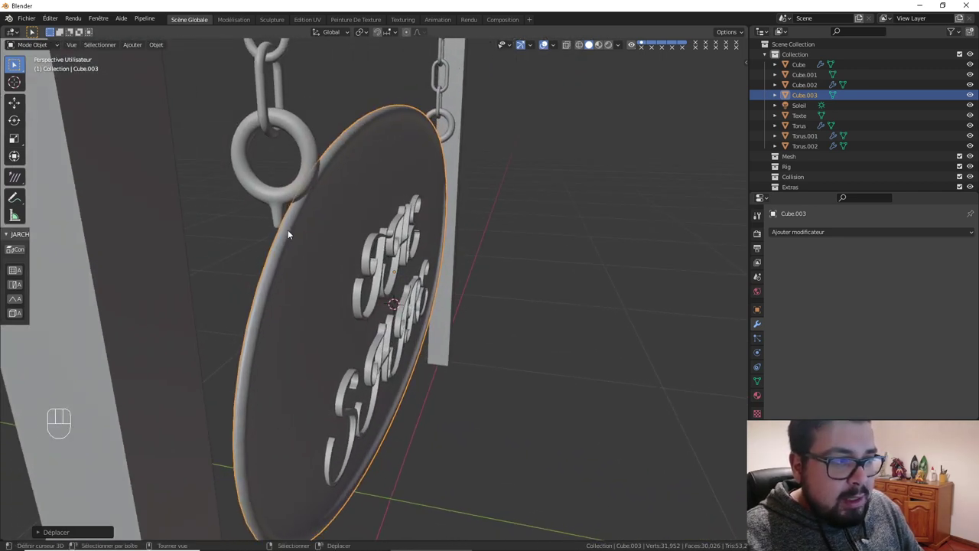
Move the board along Y, thin the text on Y, and push it flush against the board face
key("g")
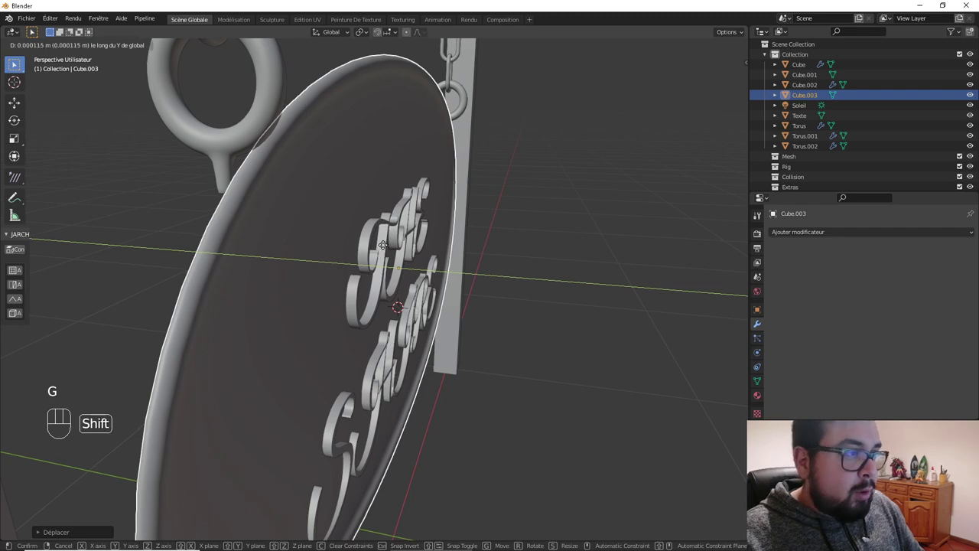
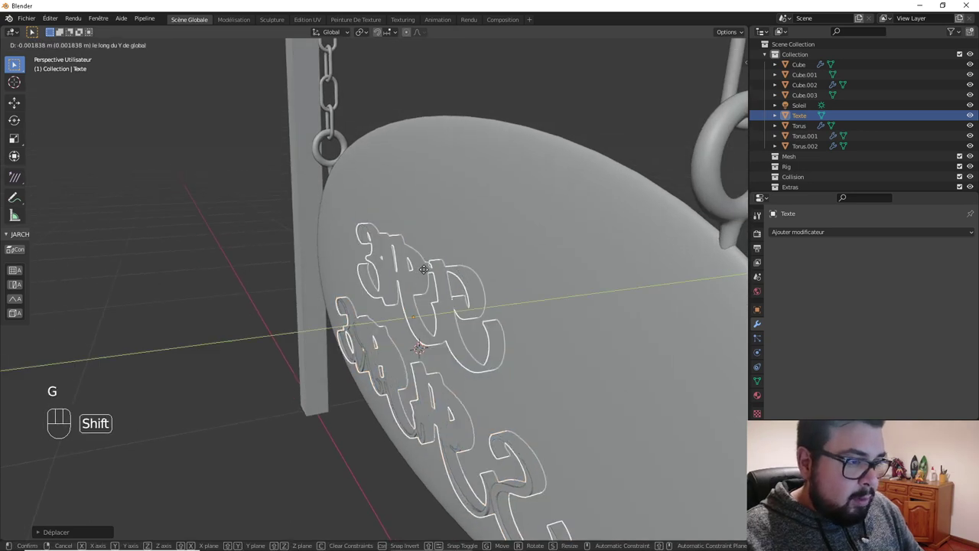
key("s")
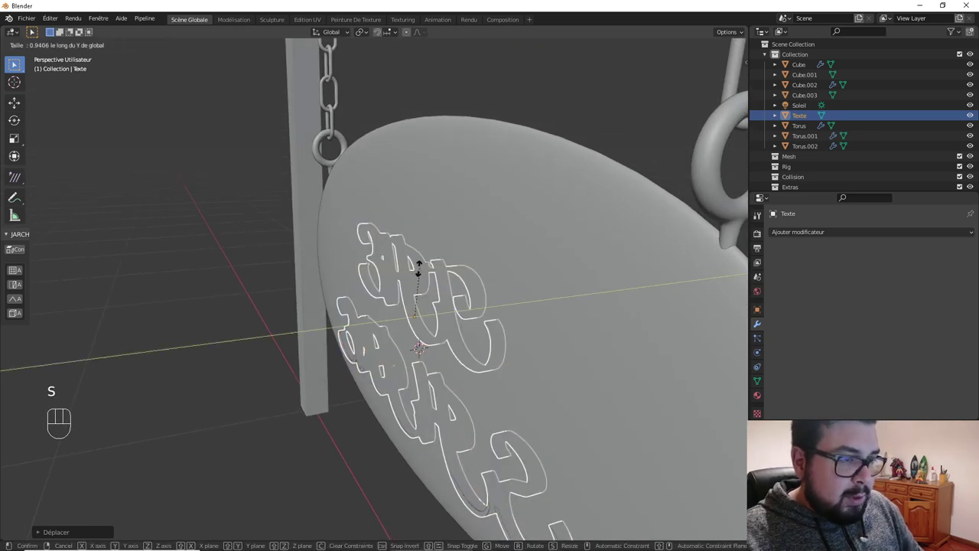
middle_click(424, 303)
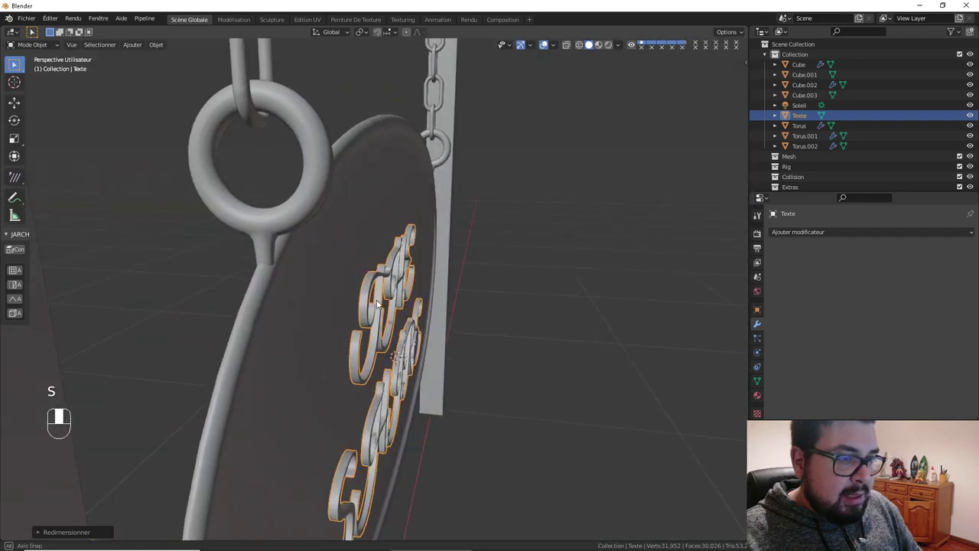
key("g")
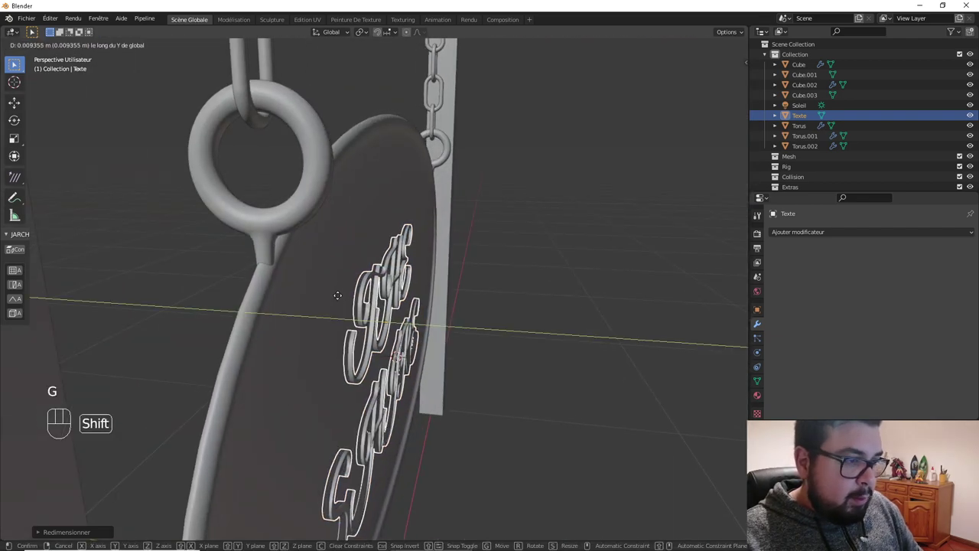
key("a")
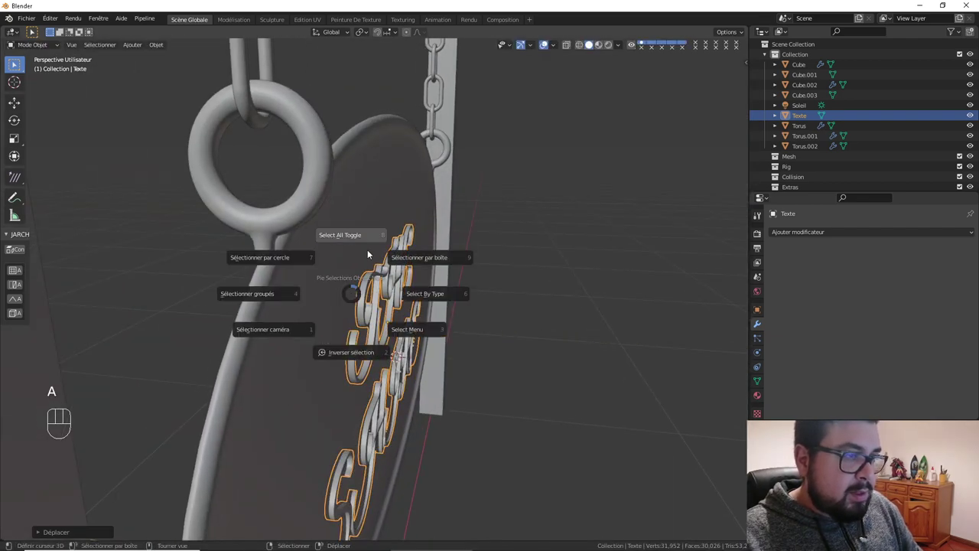
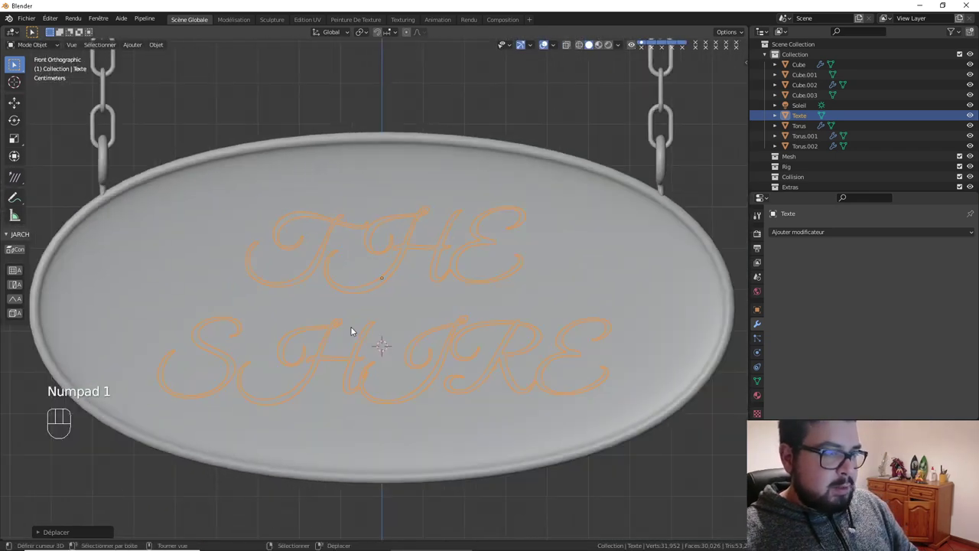
Reset the text's origin using the Quick Favourites origin option
key("g")
key("q")
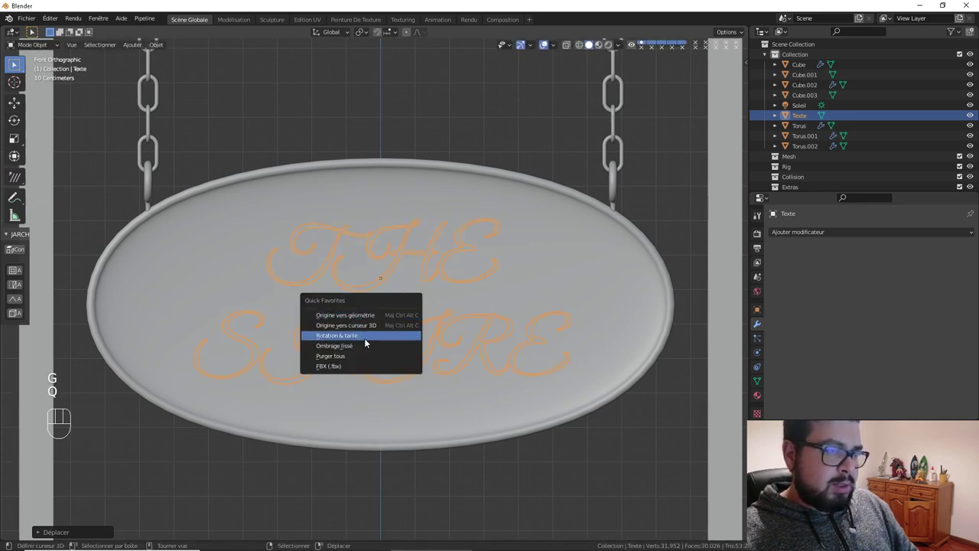
key("q")
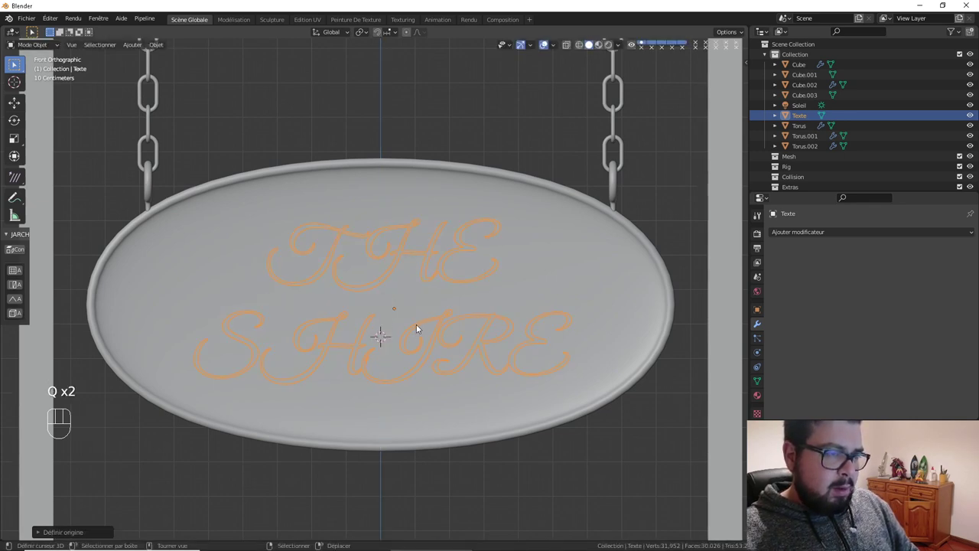
Place the cursor at the oval board's centre and snap the text to it with Keep Offset
left_click(492, 185)
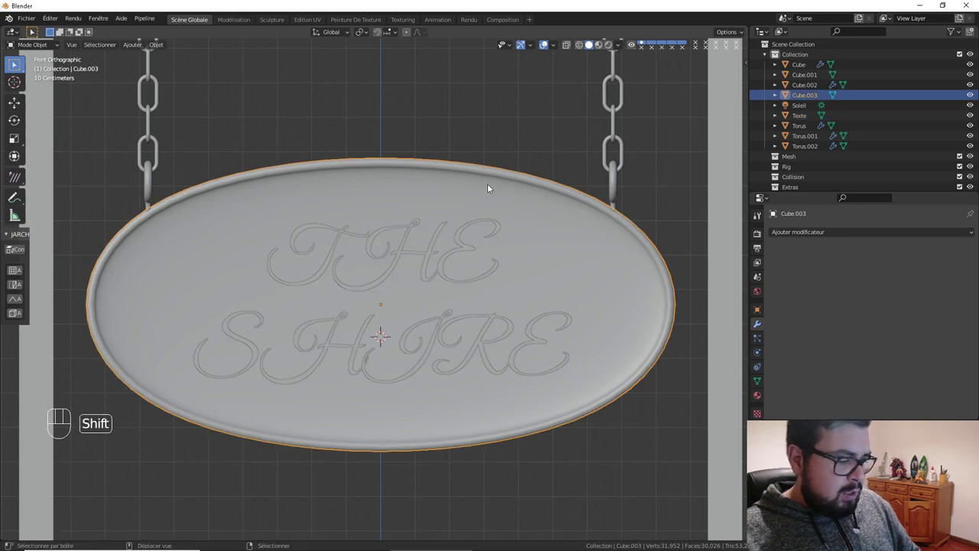
key("shift+c")
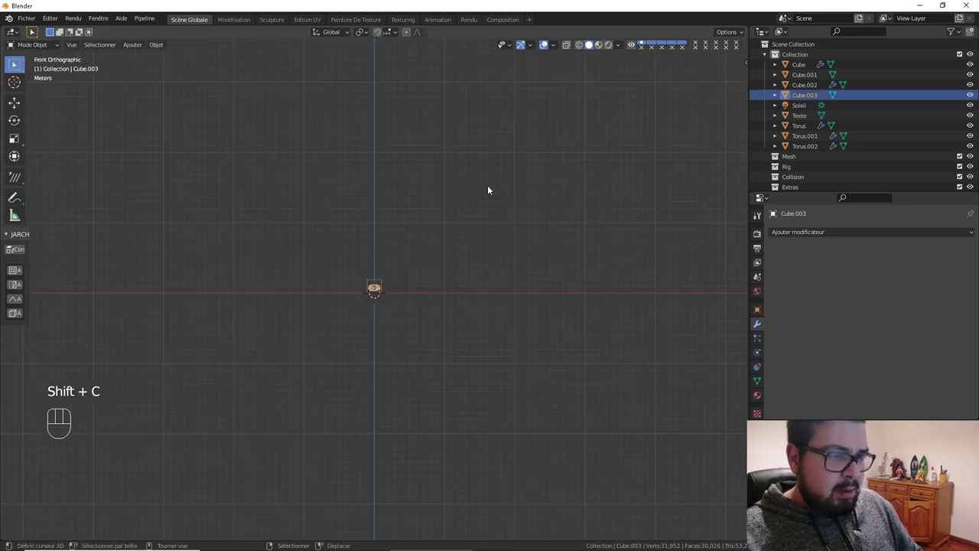
key("KP_Decimal")
key("shift+s")
right_click(416, 257)
key("shift+s")
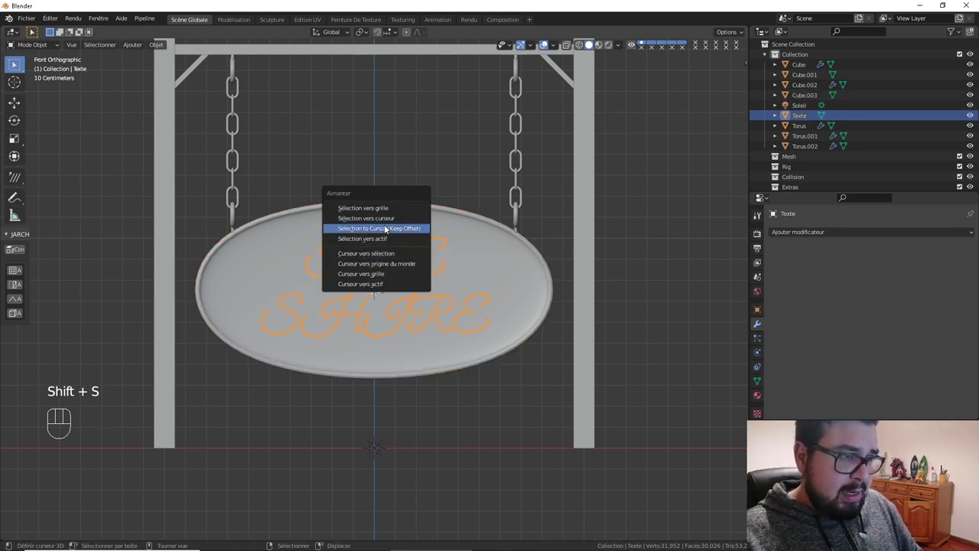
key("a")
left_click_drag(355, 308, 395, 342)
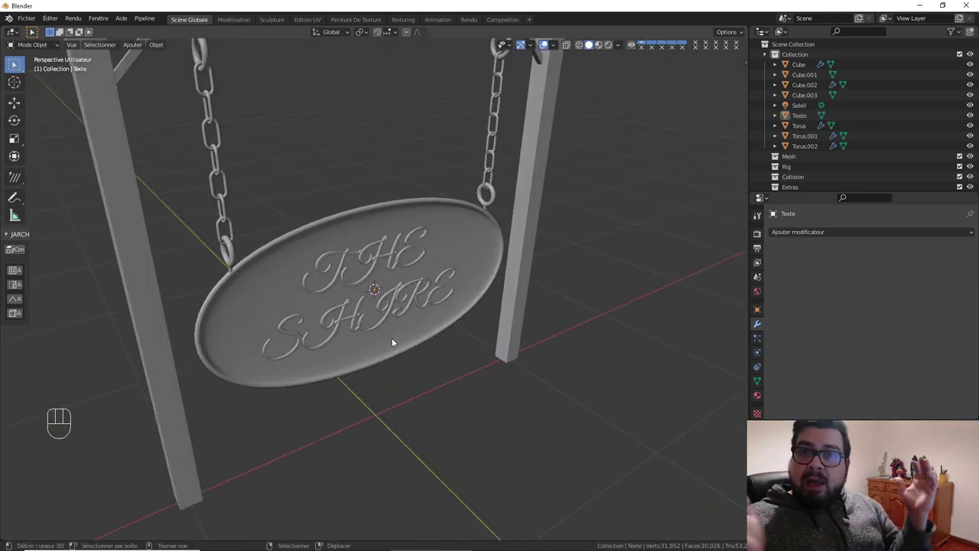
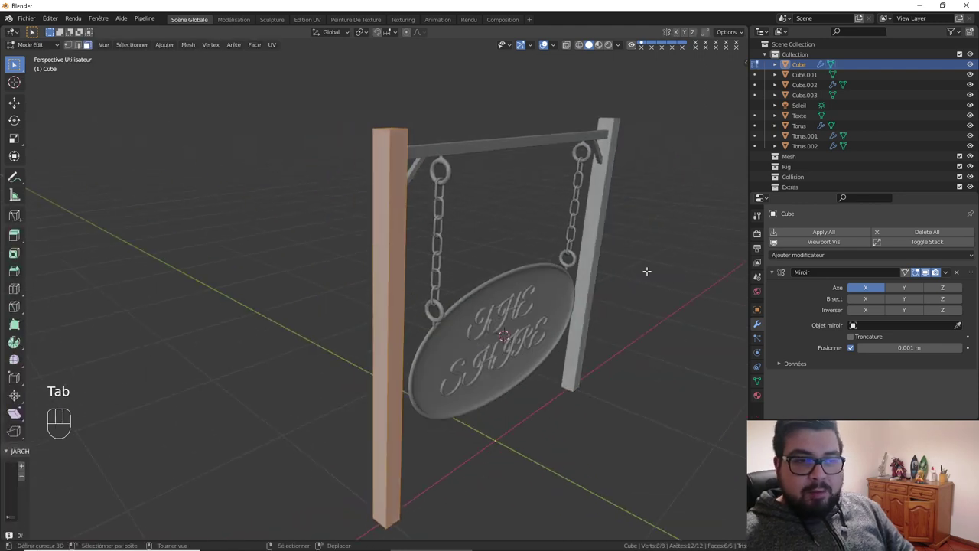
Mark UV seams on the post's edges via the edge operations menu
key("ctrl+e")
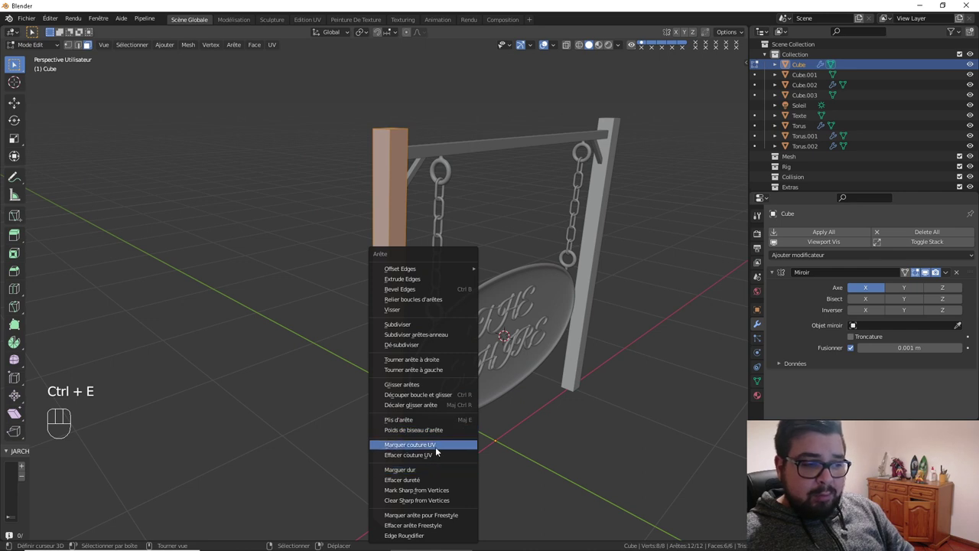
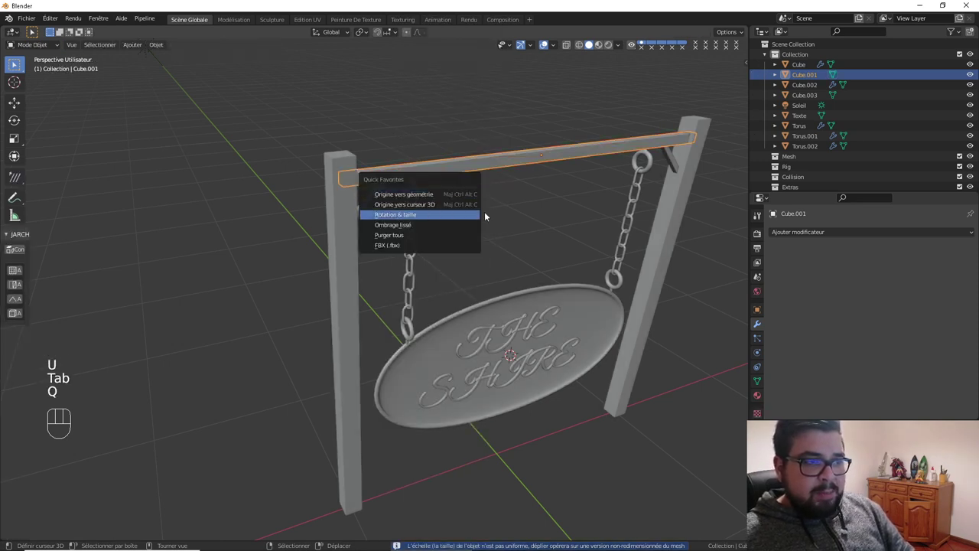
Apply the crossbeam's rotation and scale, select all objects and mark seams on the linked frame edges
key("a")
key("a")
key("q")
key("Tab")
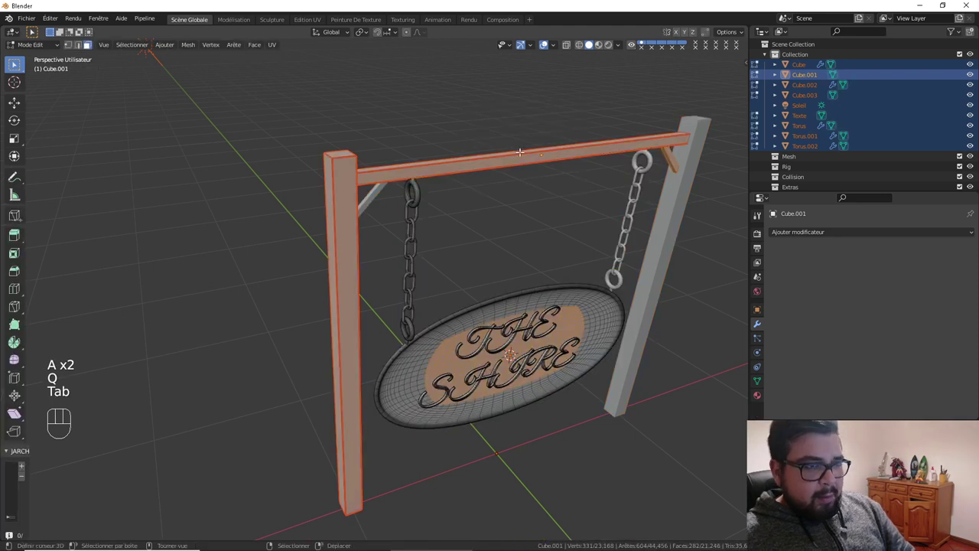
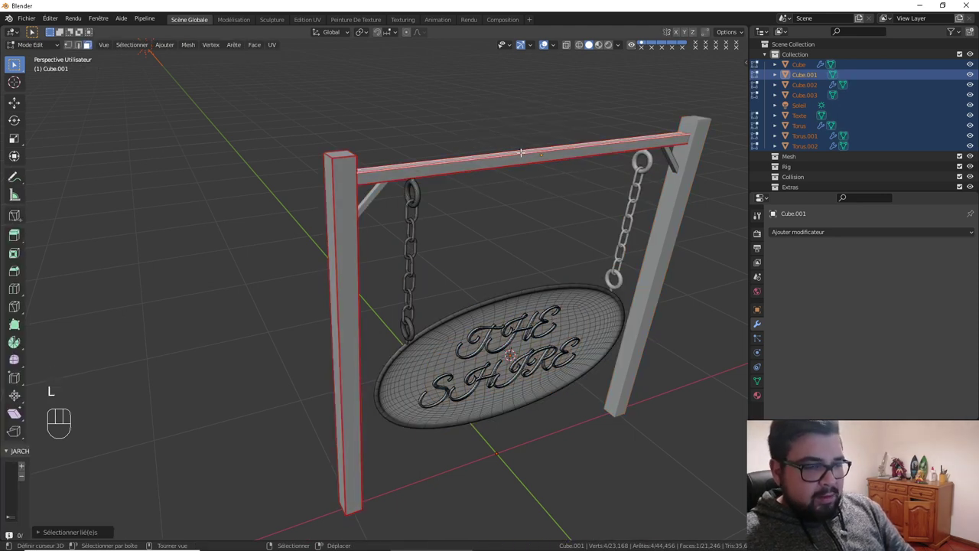
key("l")
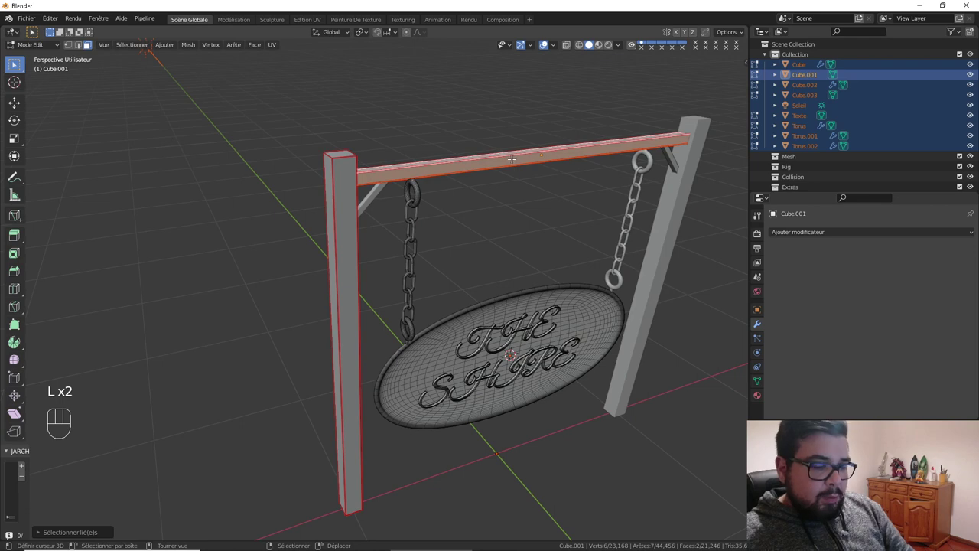
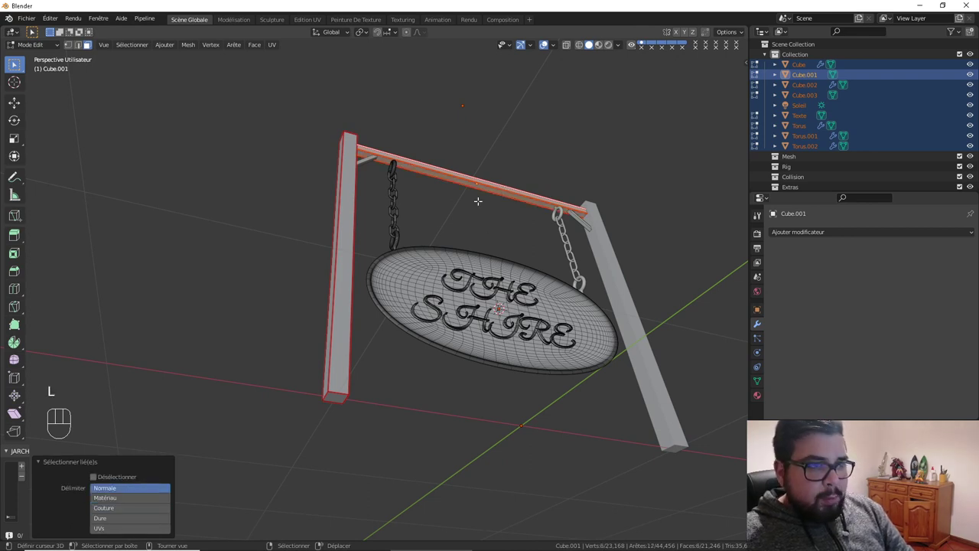
key("l")
key("l")
key("u")
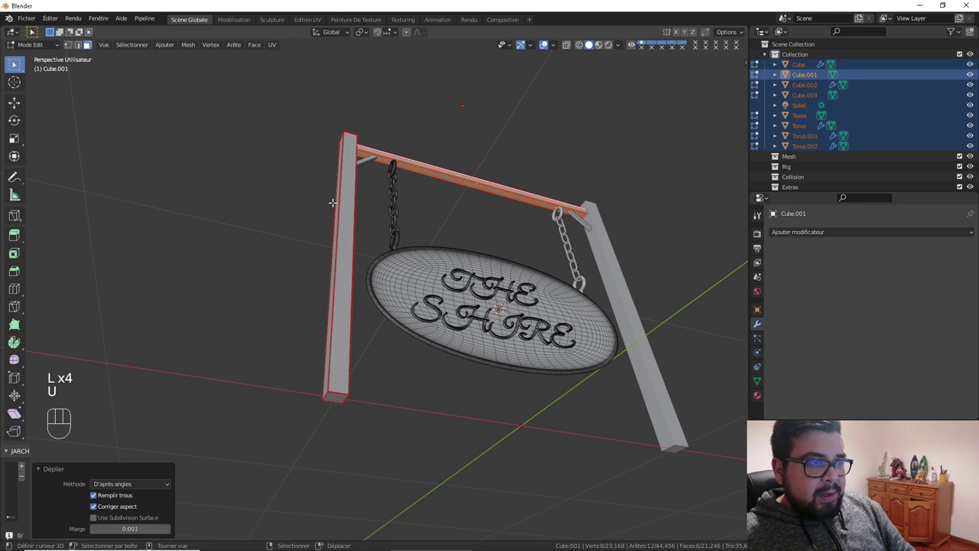
key("a")
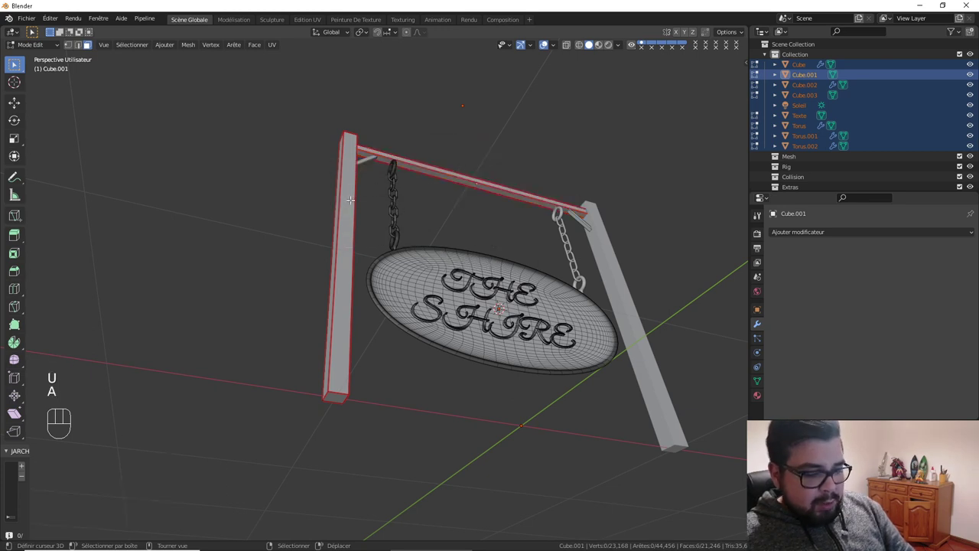
Unwrap the frame post and crossbar with Smart UV Project, then select the next mirrored frame piece
key("l")
key("u")
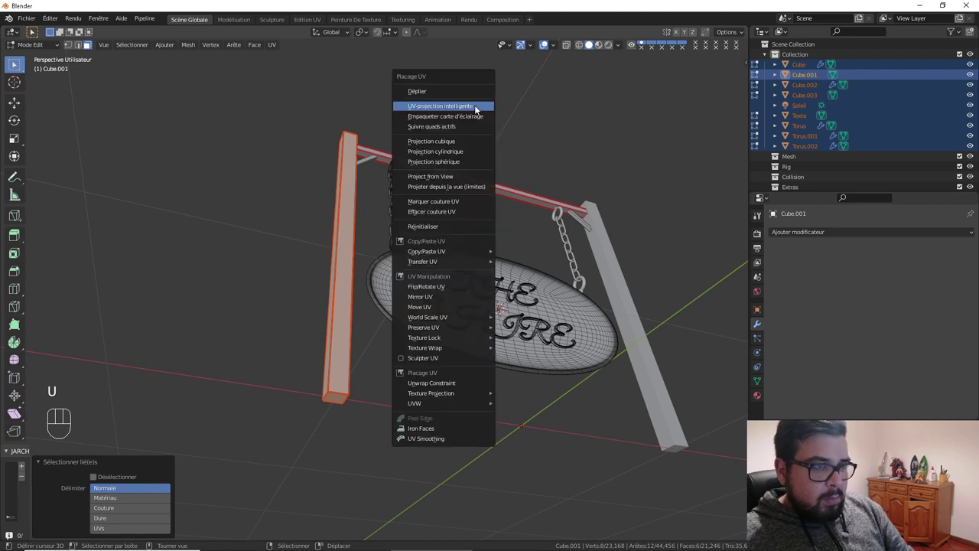
key("a")
key("Tab")
left_click_drag(478, 150, 444, 170)
right_click(335, 170)
key("Tab")
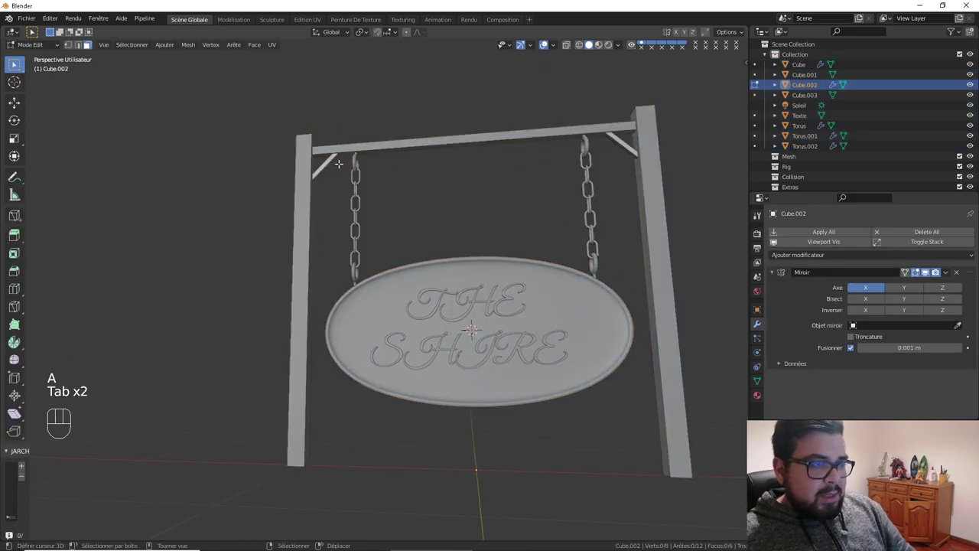
Select all of the diagonal brace's geometry and mark seams on it and the board's rim loop
key("a")
key("a")
key("ctrl+e")
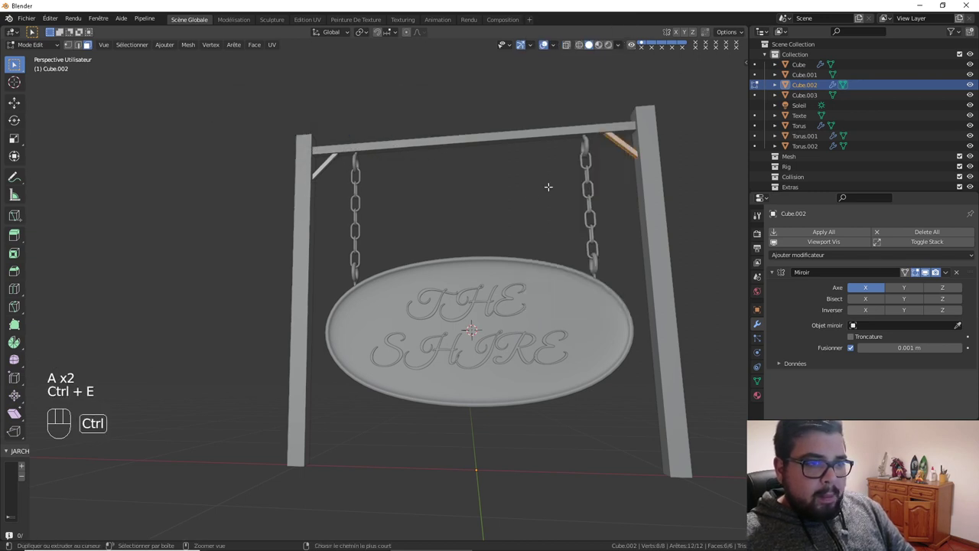
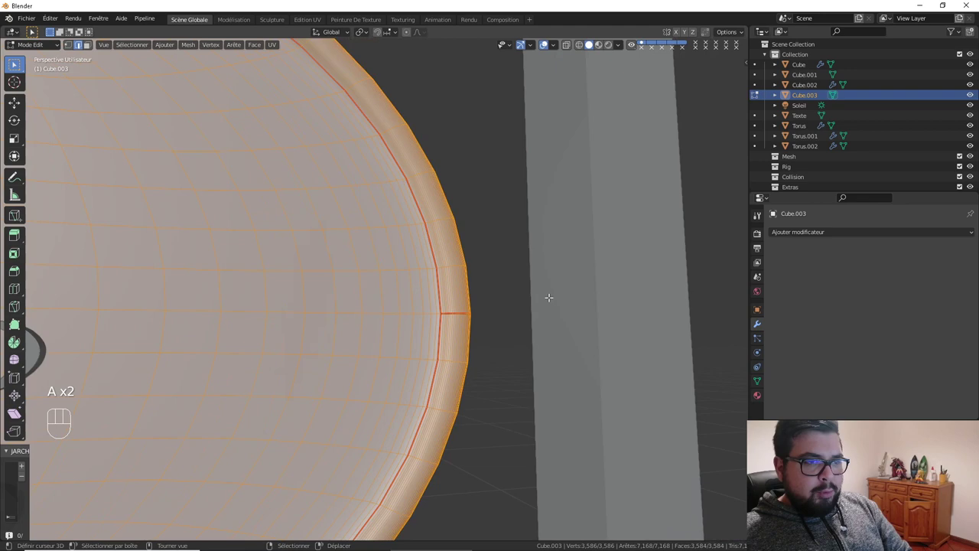
Unwrap the oval board, select the mirrored frame post and orbit to inspect it
key("u")
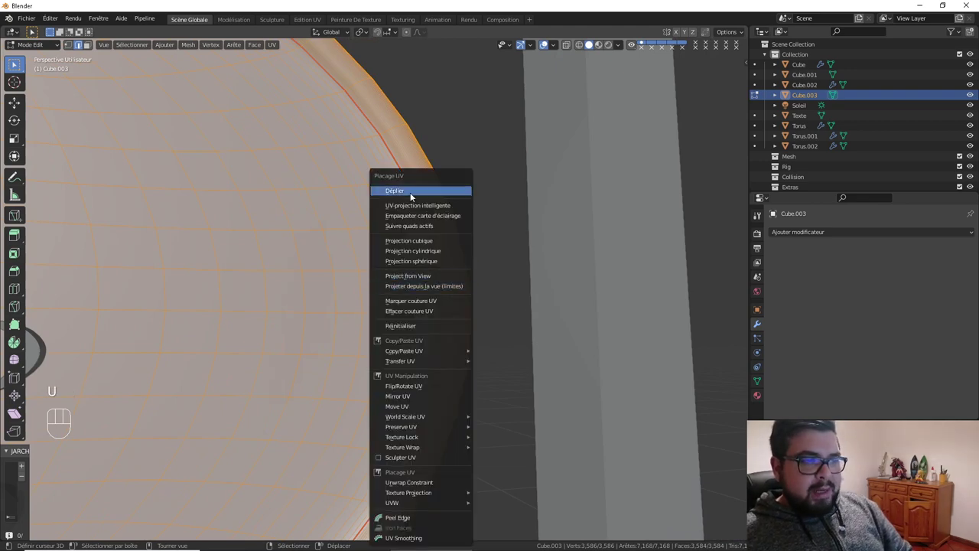
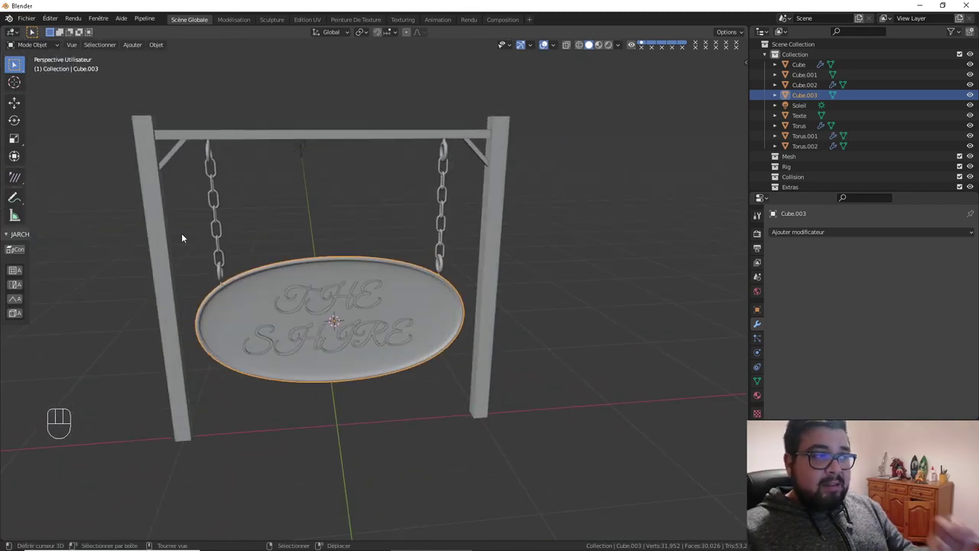
right_click(176, 233)
left_click_drag(205, 298, 270, 299)
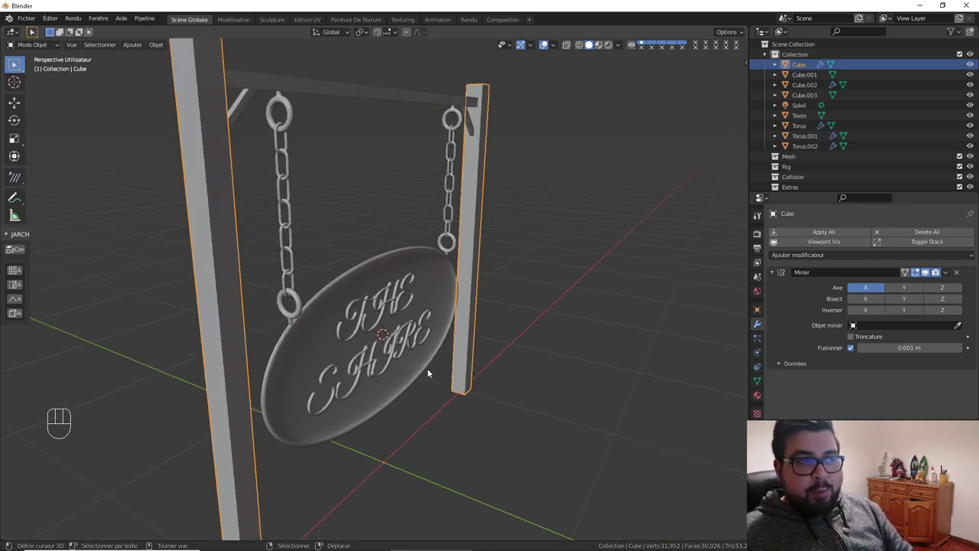
left_click_drag(428, 350, 415, 353)
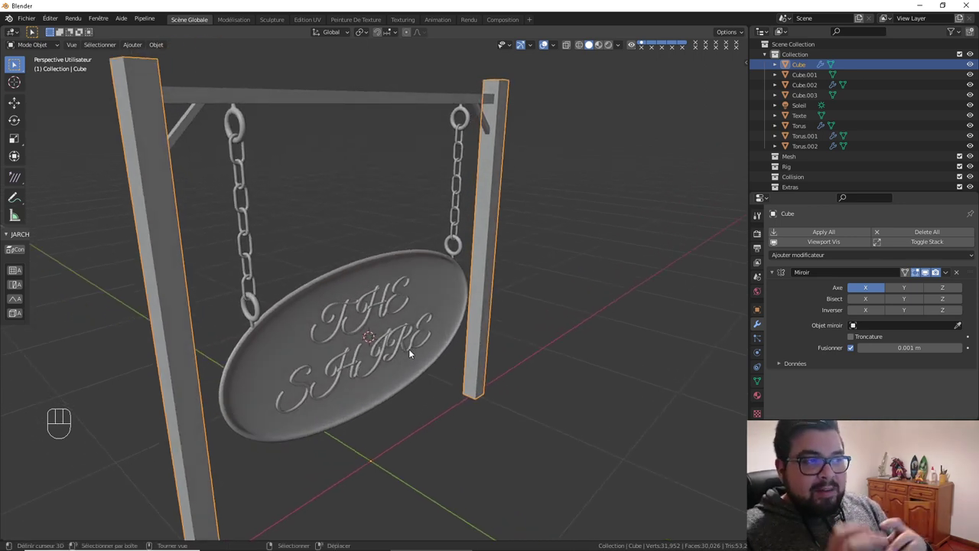